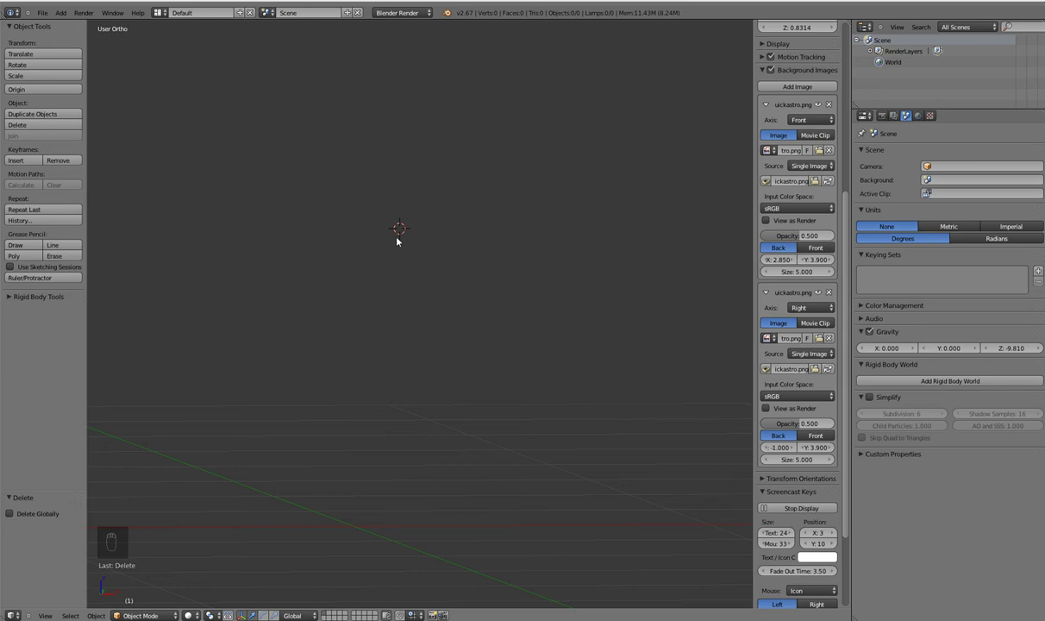
- Centre the view and inspect the astronaut reference sketch in Front and Right Ortho, zooming to the legs
{"action": "left_click_drag", "start_coordinate": [388, 307], "coordinate": [482, 326]}
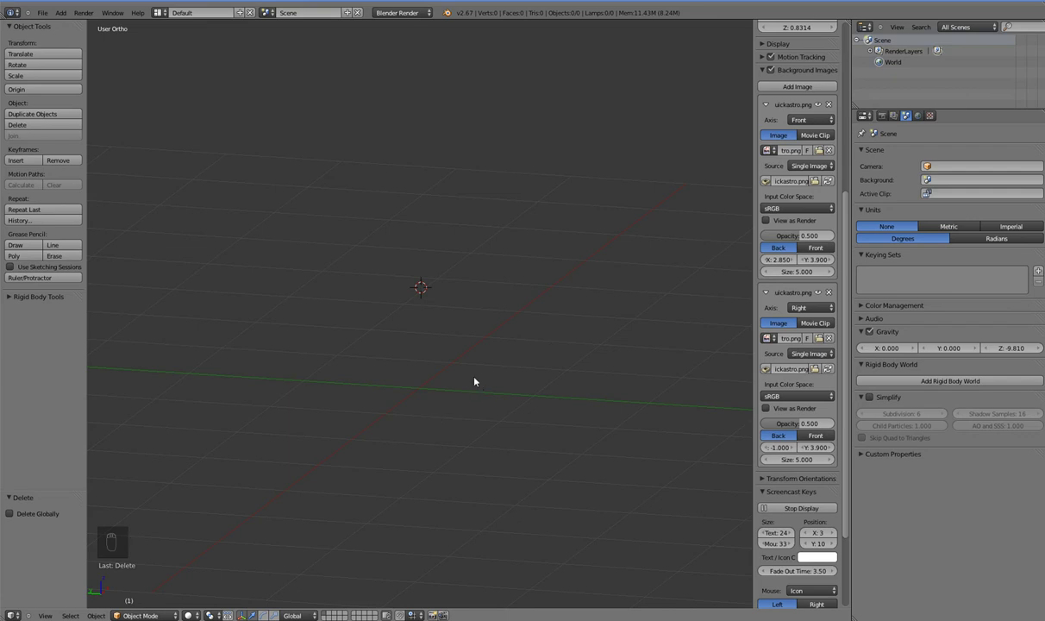
{"action": "key", "text": "shift+c"}
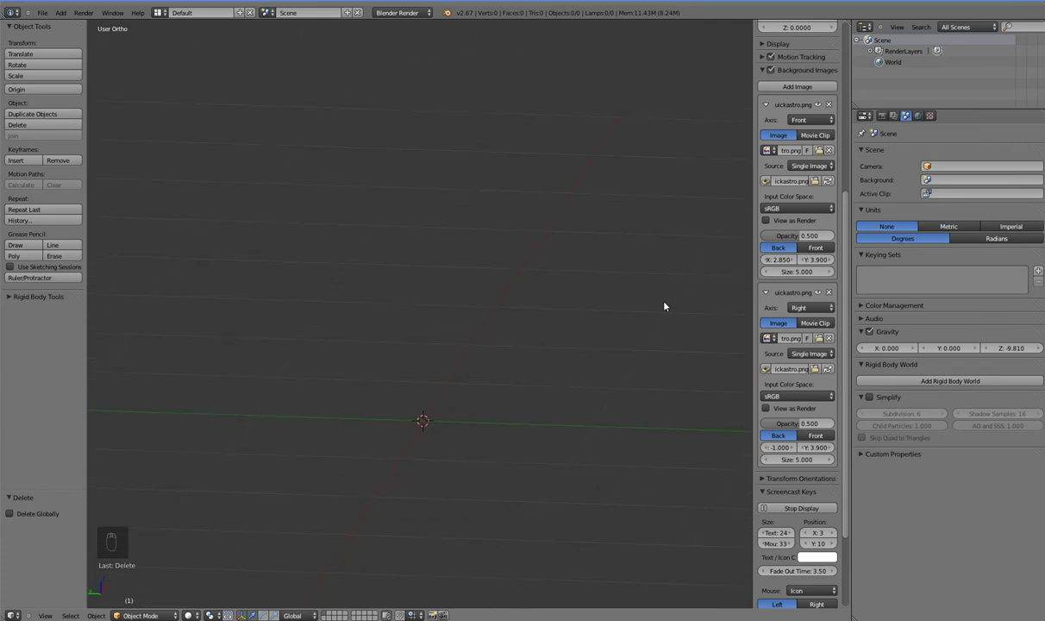
{"action": "key", "text": "KP_1"}
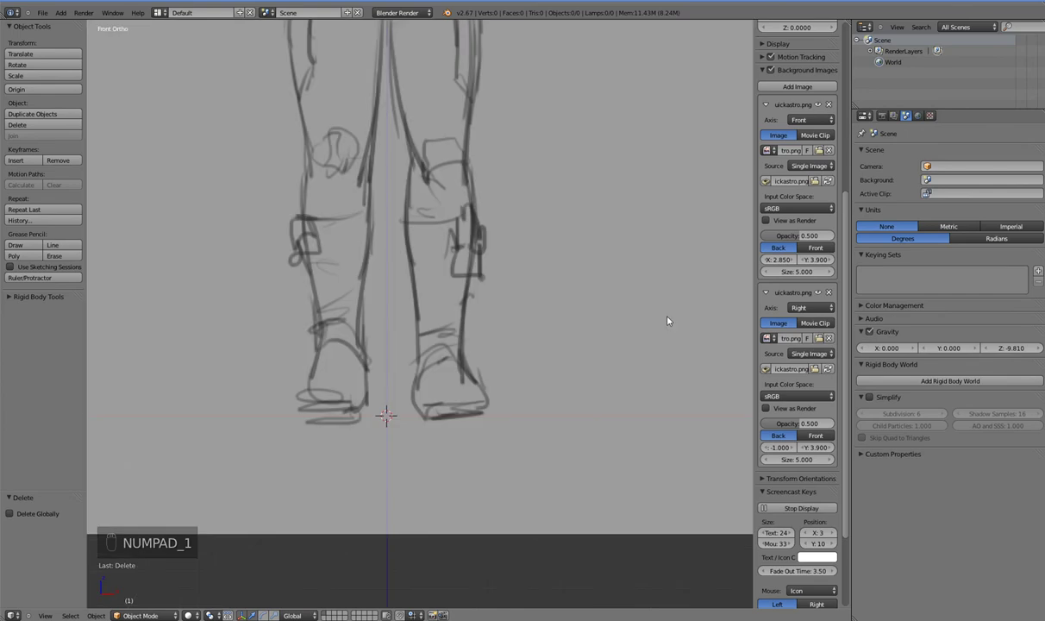
{"action": "key", "text": "KP_3"}
{"action": "key", "text": "KP_1"}
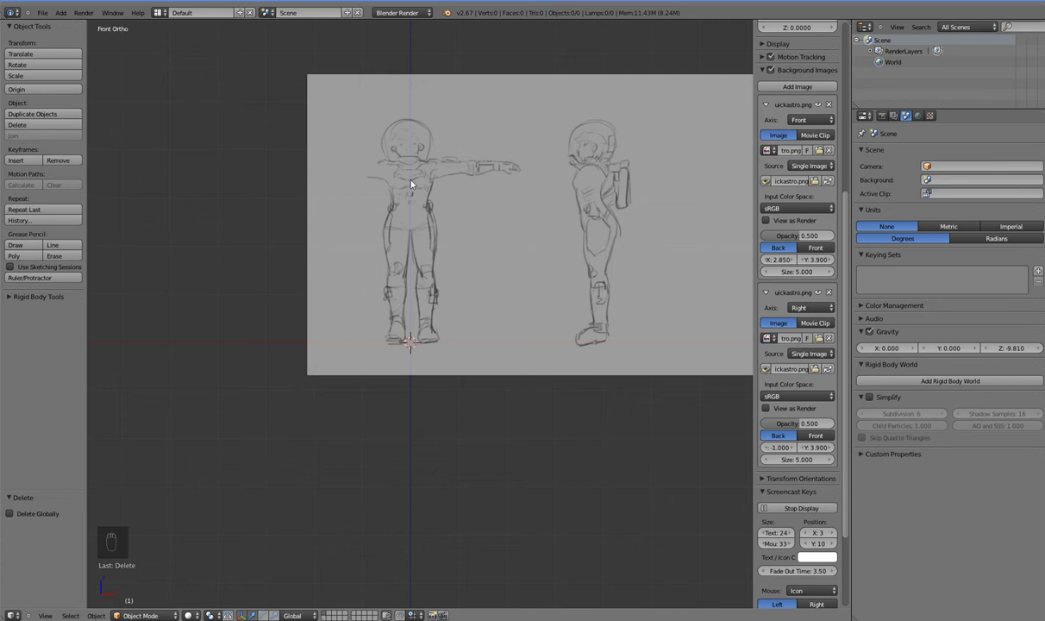
{"action": "key", "text": "KP_3"}
{"action": "key", "text": "KP_1"}
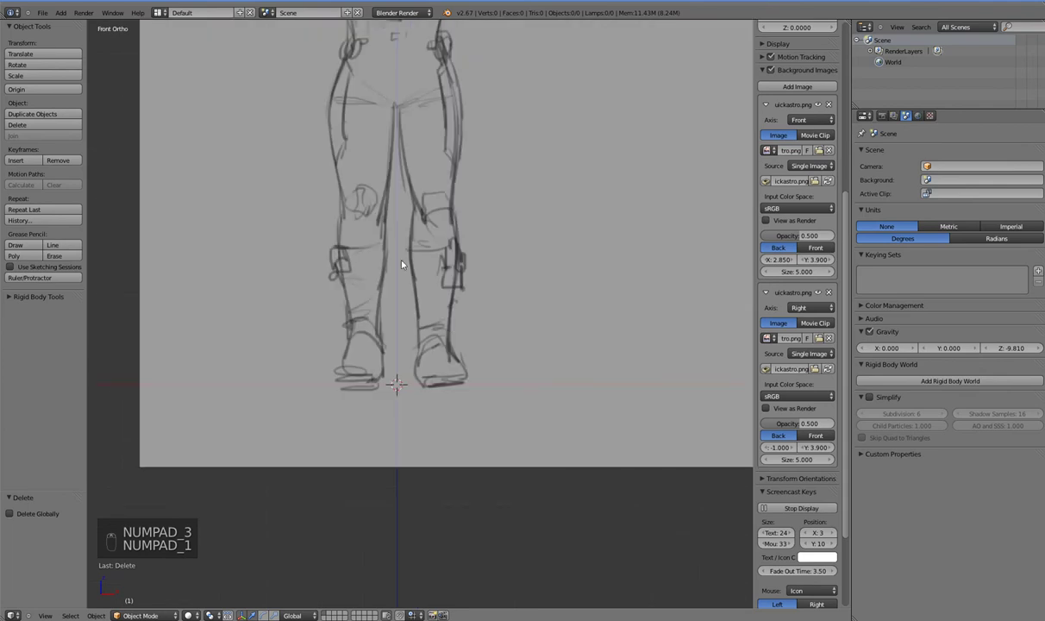
- Bring up the Add > Mesh list of primitives
{"action": "key", "text": "w"}
{"action": "key", "text": "shift+w"}
{"action": "key", "text": "m"}
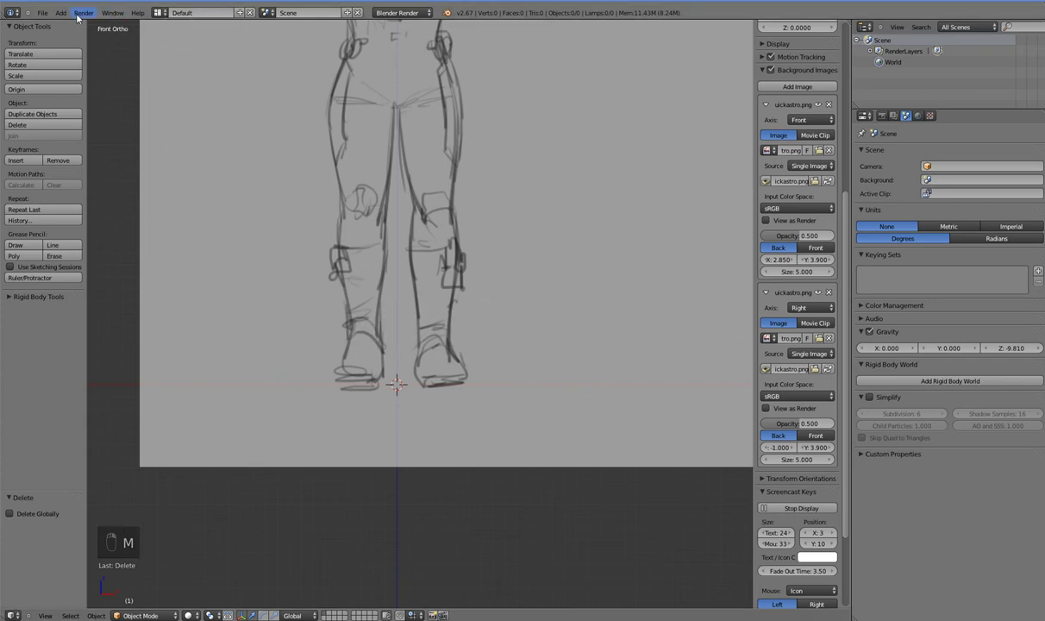
- Add a plane and enter Edit Mode, checking it from several ortho views
{"action": "left_click", "coordinate": [74, 18]}
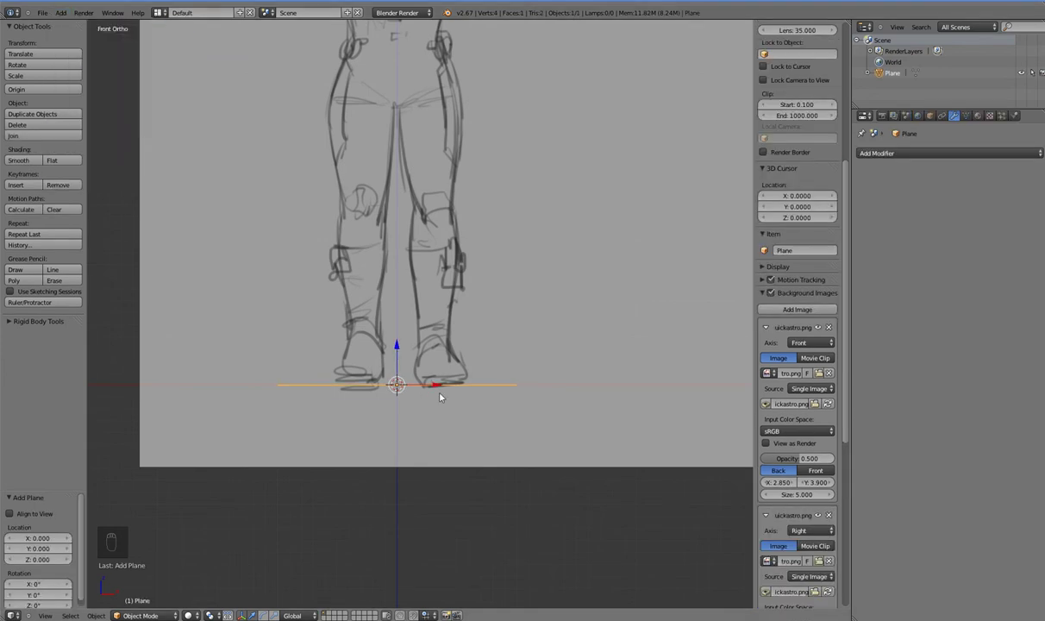
{"action": "key", "text": "Tab"}
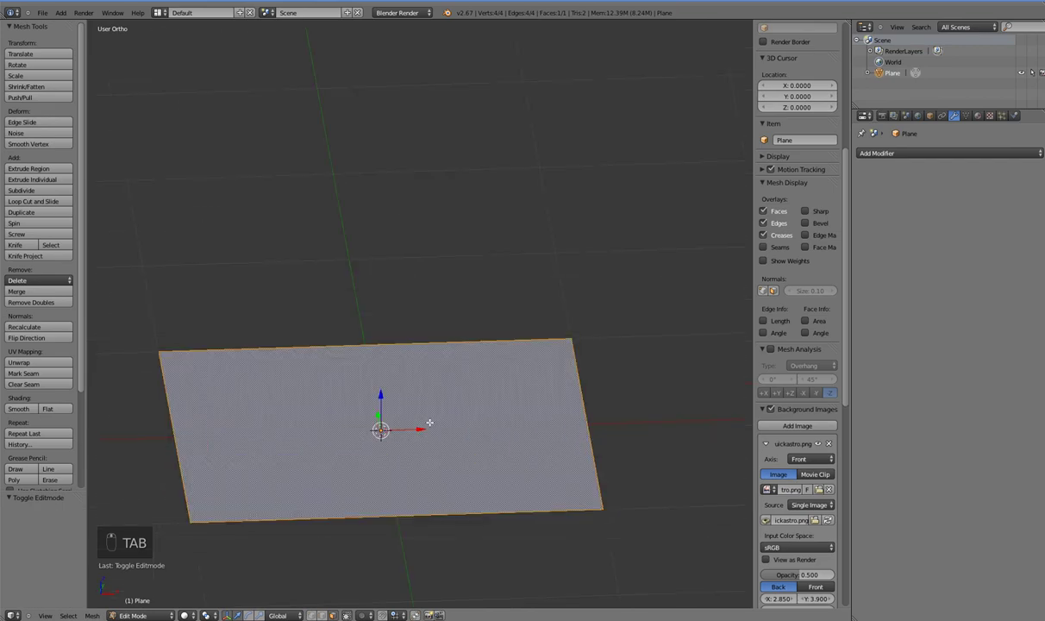
{"action": "key", "text": "KP_1"}
{"action": "key", "text": "KP_3"}
{"action": "key", "text": "KP_1"}
{"action": "key", "text": "KP_8"}
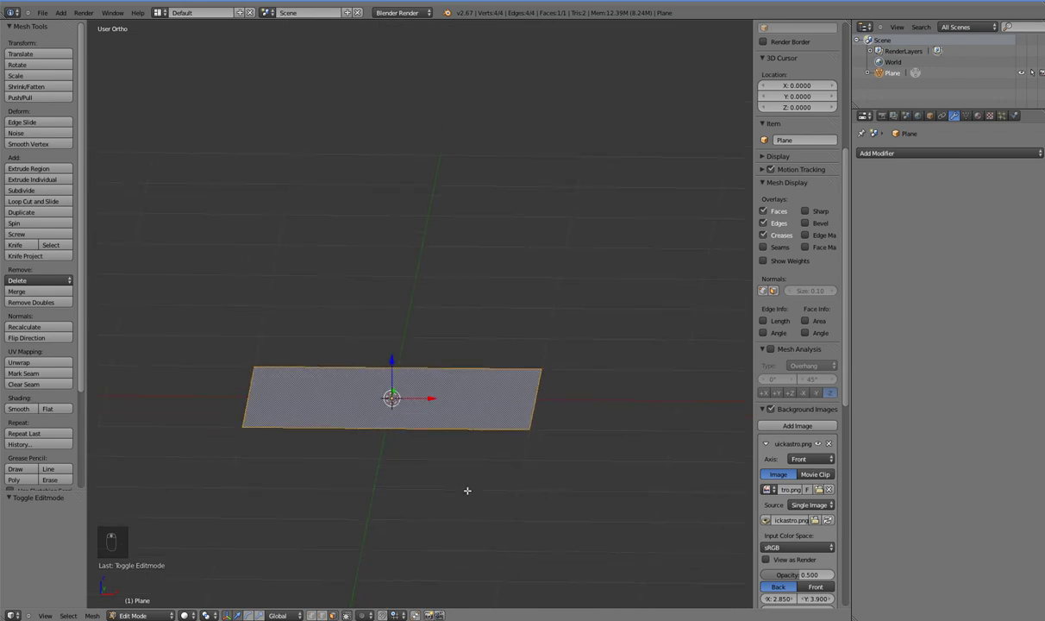
- Extrude the plane upward and merge top and base At Center into a single vertical edge
{"action": "key", "text": "KP_1"}
{"action": "key", "text": "e"}
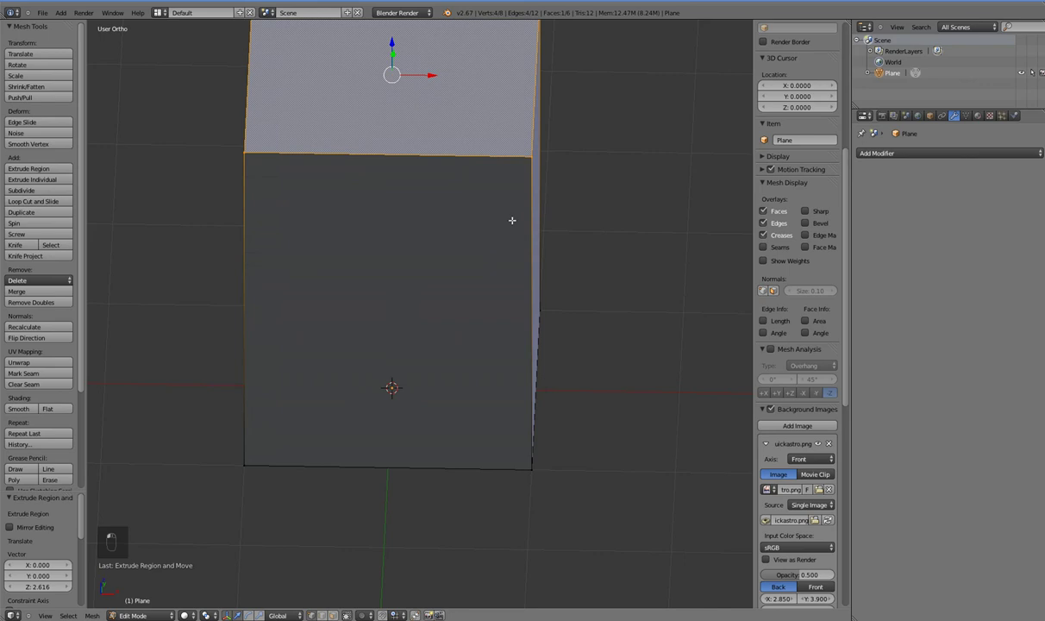
{"action": "key", "text": "alt+,"}
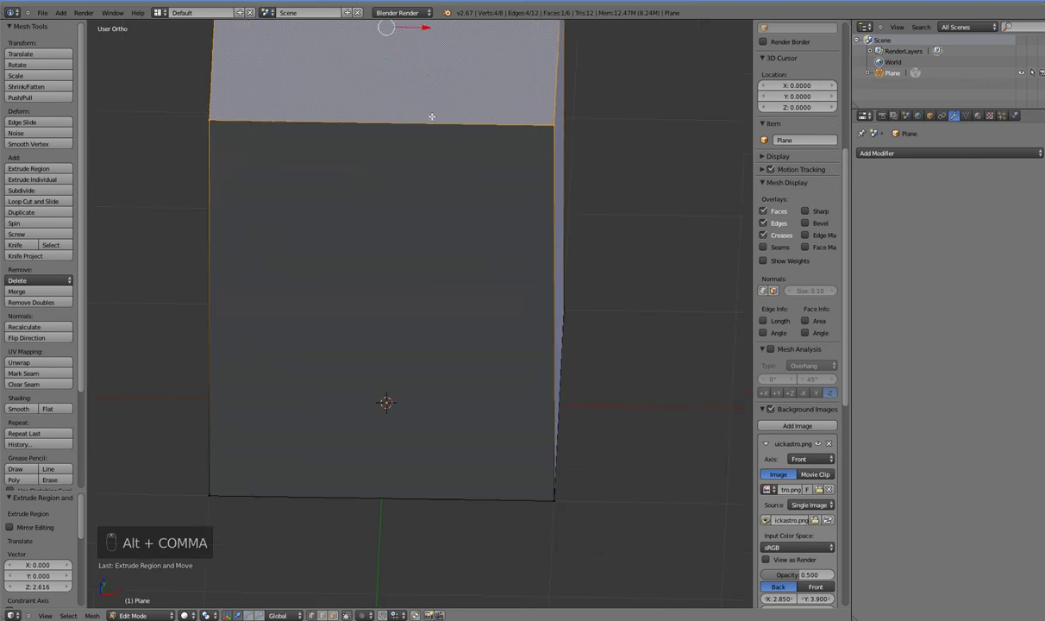
{"action": "key", "text": "alt+m"}
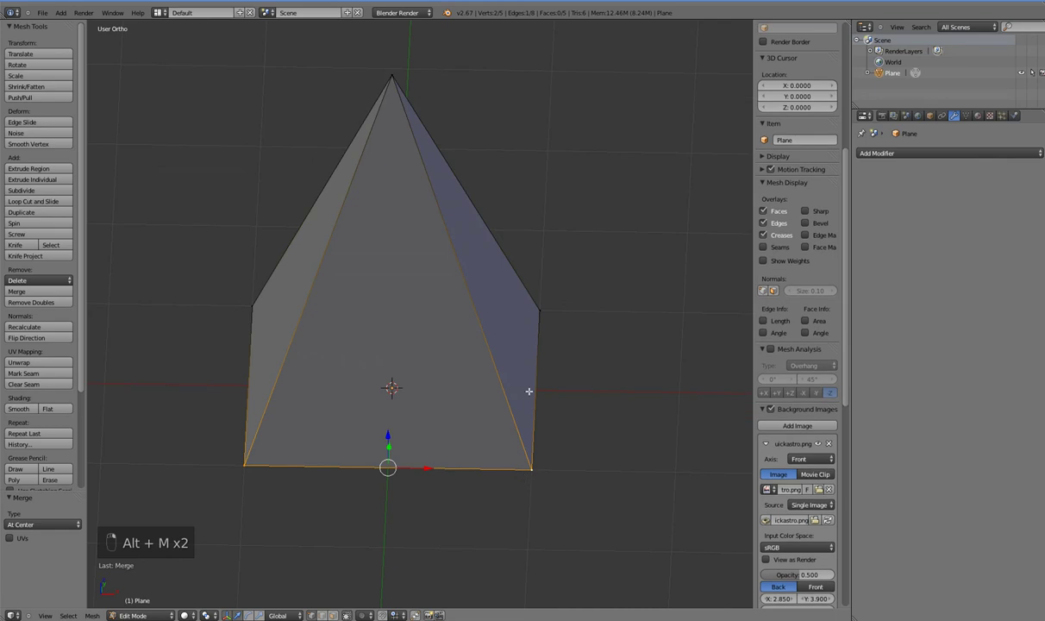
{"action": "key", "text": "alt+m"}
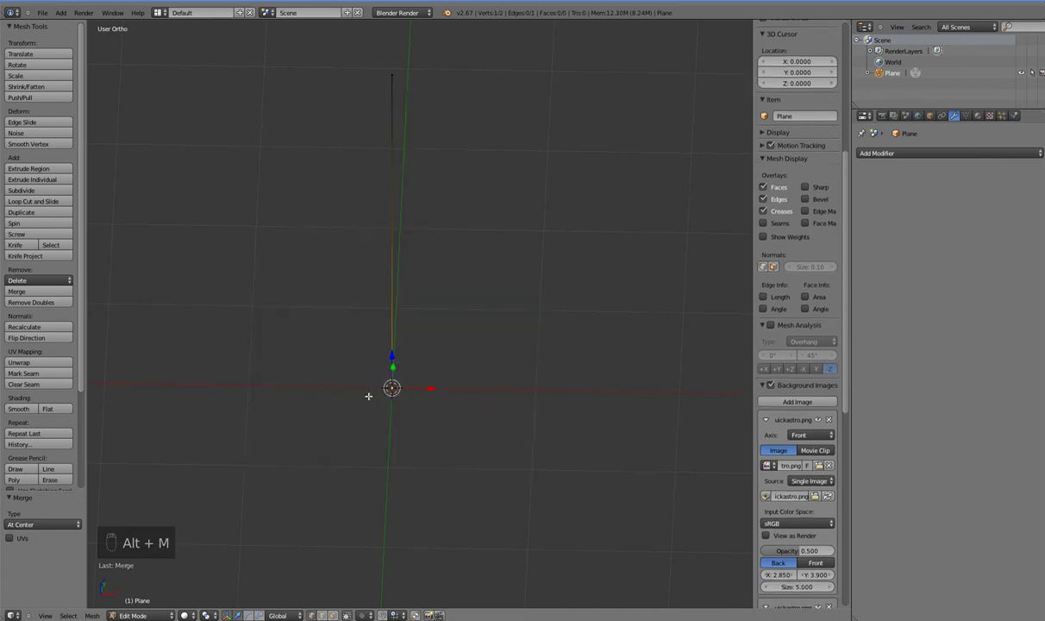
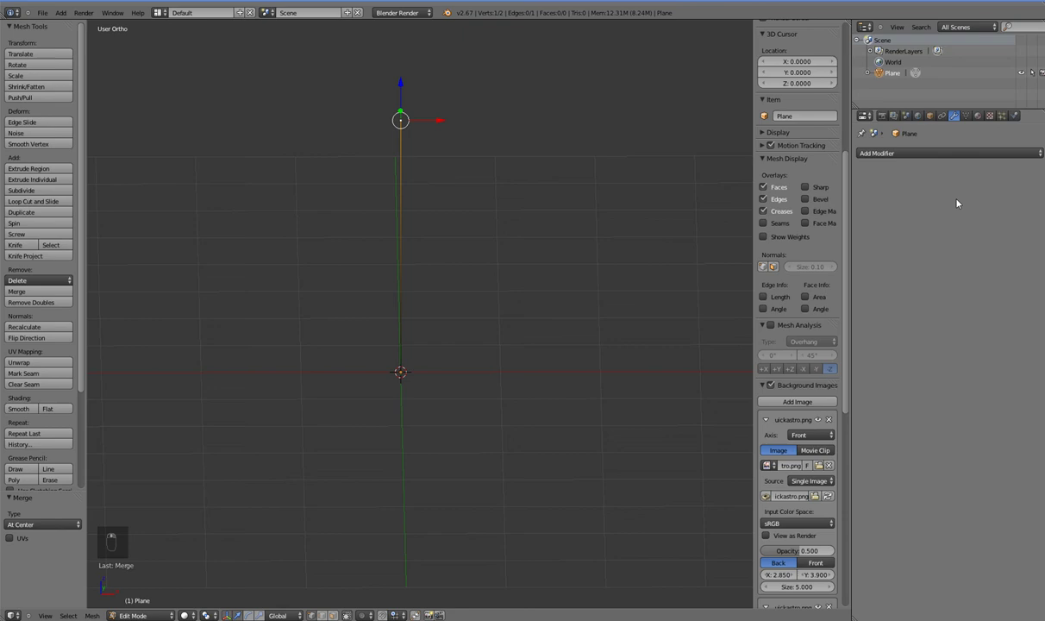
- Add Mirror, Skin and Subdivision Surface modifiers to the vertical edge
{"action": "left_click_drag", "start_coordinate": [957, 158], "coordinate": [553, 296]}
{"action": "left_click_drag", "start_coordinate": [553, 297], "coordinate": [552, 311]}
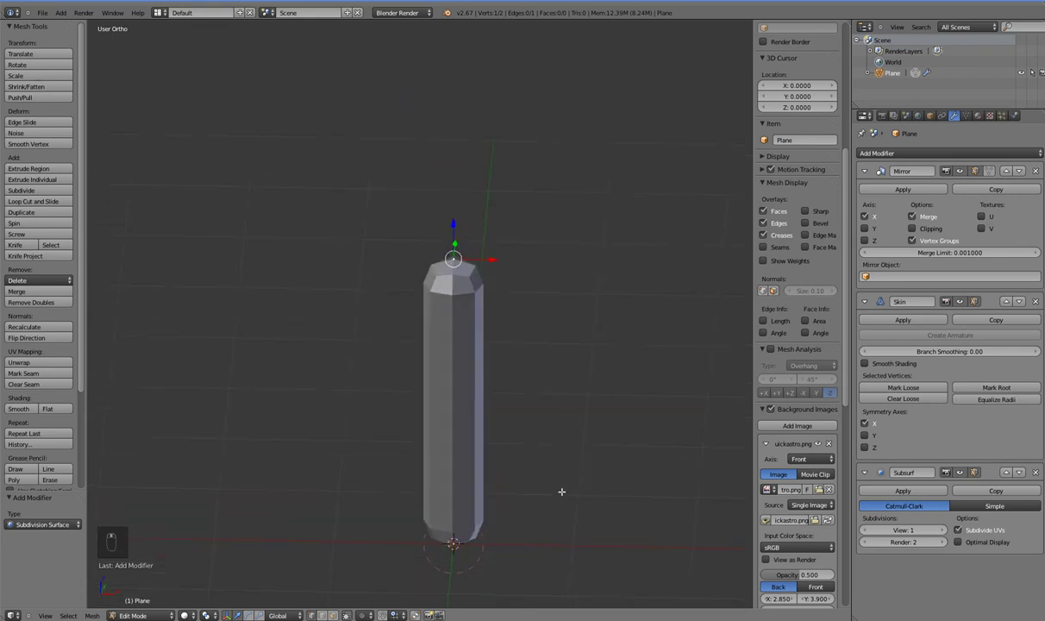
- Toggle wireframe with Z to compare the rounded tube against the sketch
{"action": "key", "text": "z"}
{"action": "key", "text": "z"}
{"action": "key", "text": "z"}
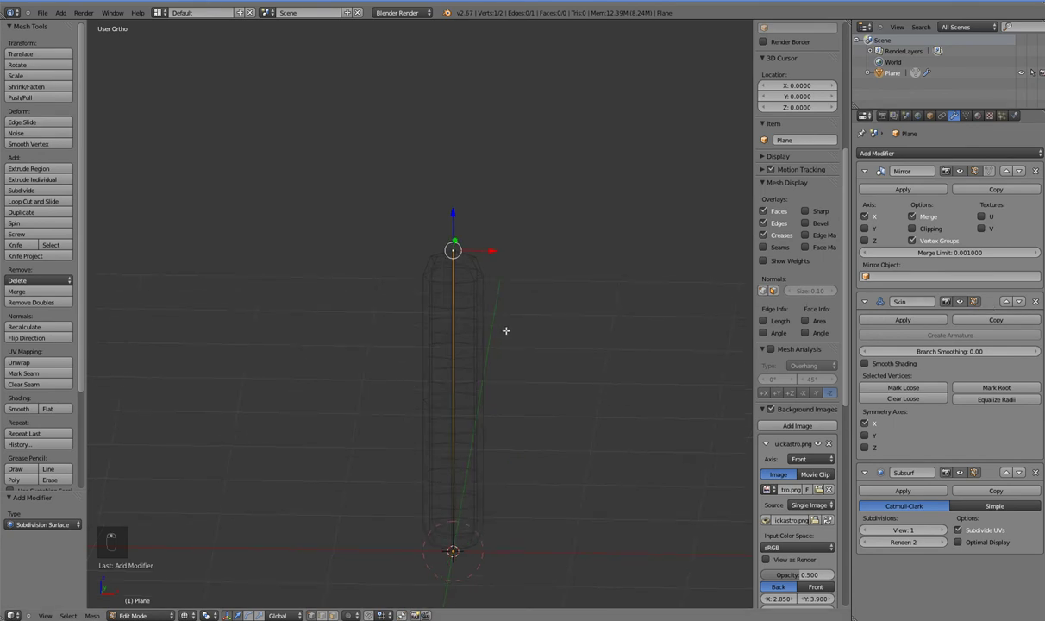
{"action": "key", "text": "z"}
{"action": "key", "text": "z"}
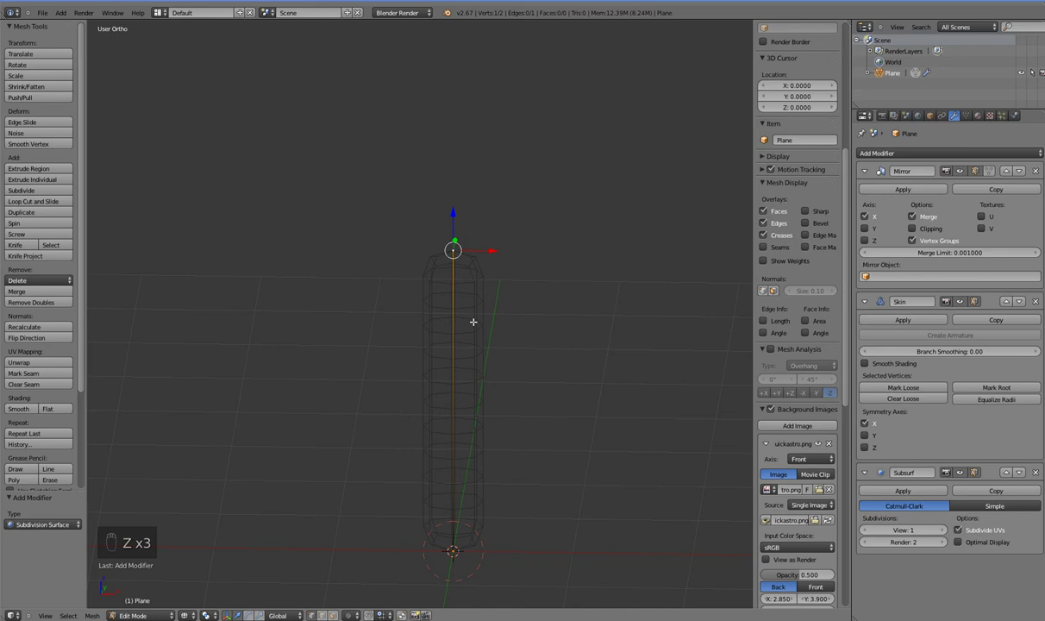
{"action": "key", "text": "z"}
{"action": "key", "text": "z"}
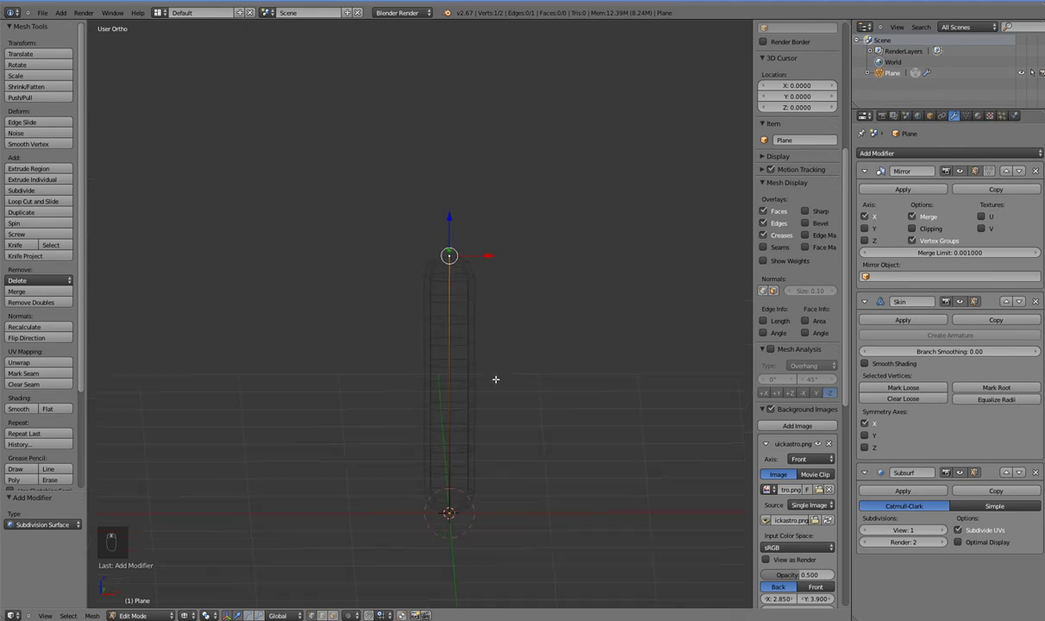
- In Front view fit the tube within the sketch's torso and lower the top vertex toward the neck
{"action": "key", "text": "KP_1"}
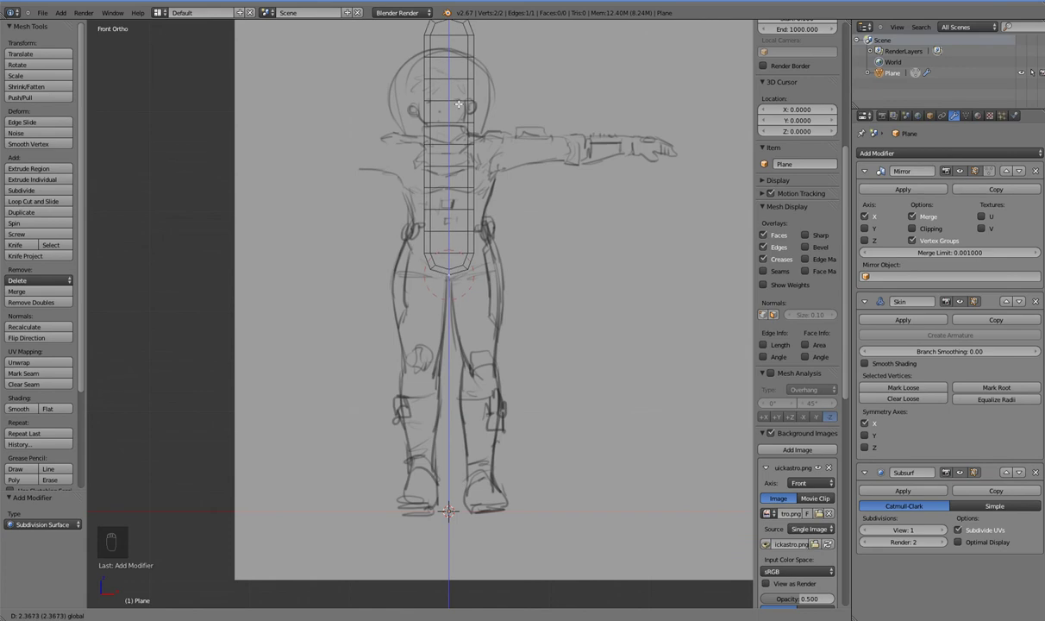
{"action": "left_click_drag", "start_coordinate": [452, 54], "coordinate": [451, 30]}
{"action": "key", "text": "g"}
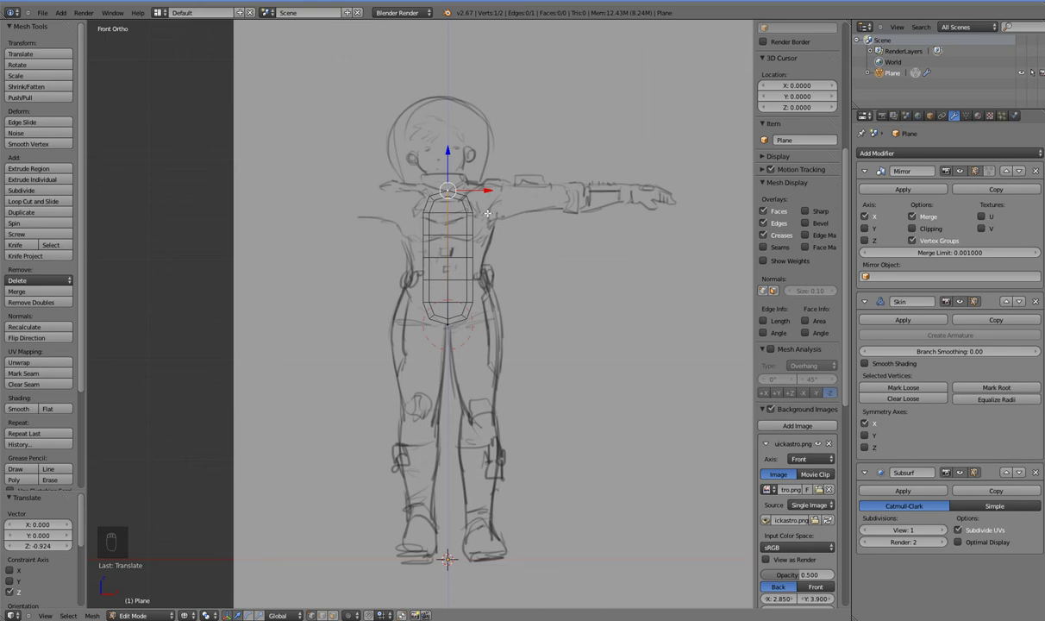
- Extrude a shoulder vertex, place it over the sketch and extrude the arm out to the hand
{"action": "key", "text": "e"}
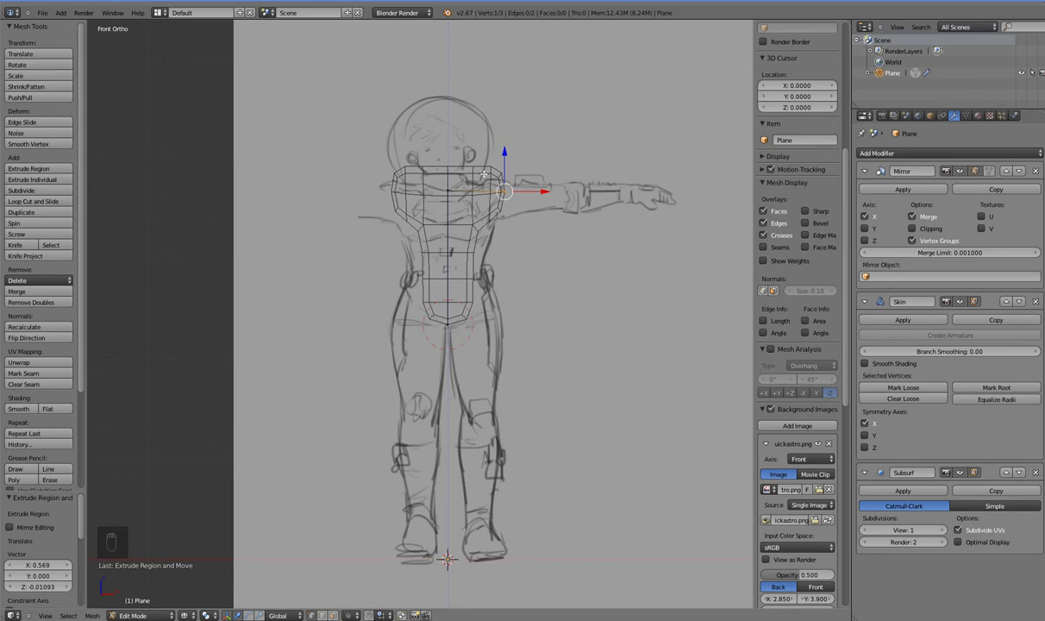
{"action": "left_click", "coordinate": [465, 183]}
{"action": "left_click_drag", "start_coordinate": [478, 156], "coordinate": [477, 162]}
{"action": "left_click_drag", "start_coordinate": [477, 161], "coordinate": [511, 199]}
{"action": "left_click", "coordinate": [507, 202]}
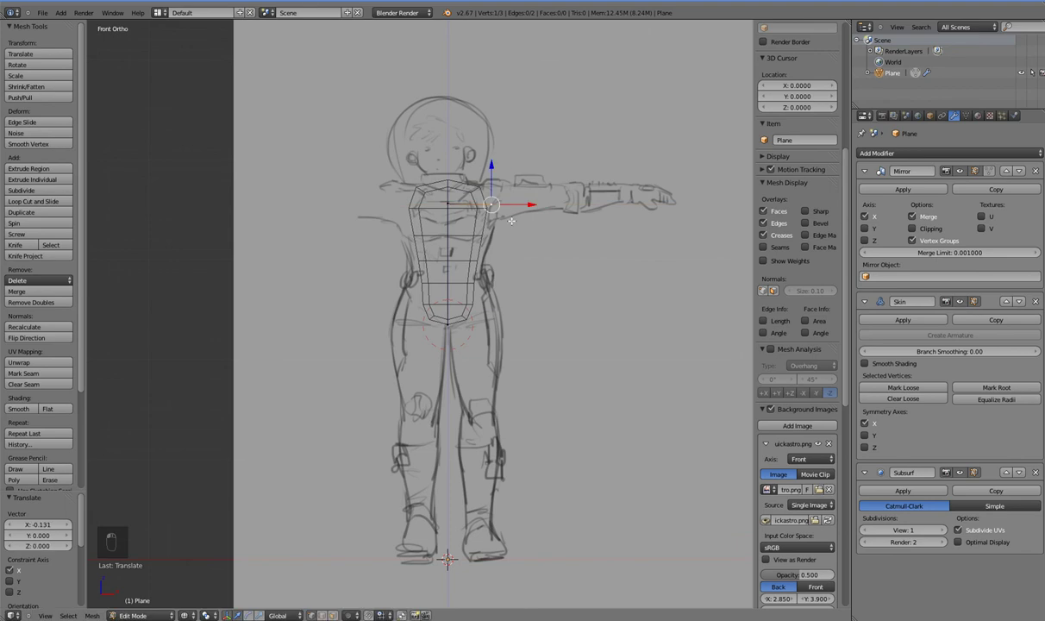
{"action": "key", "text": "e"}
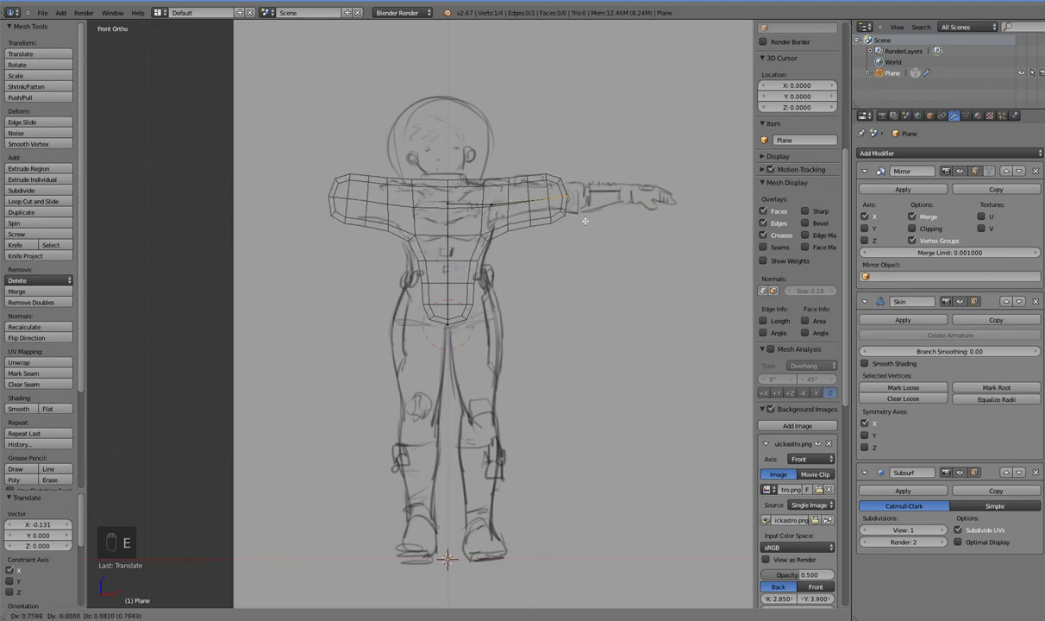
{"action": "key", "text": "e"}
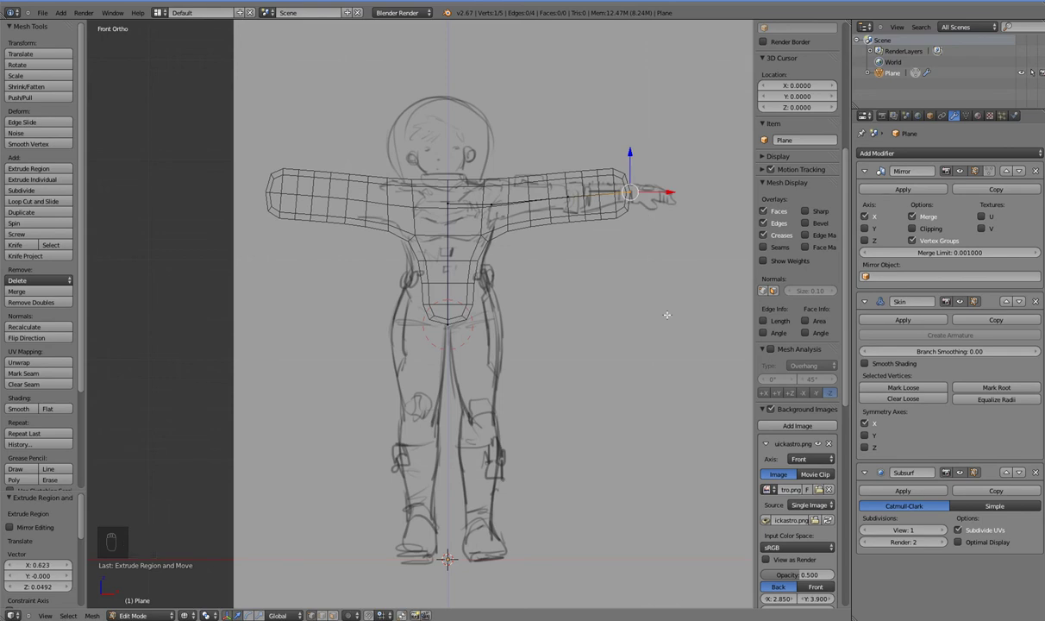
- Resize skin radii to slim the wrist, adjust the shoulder and thicken the chest
{"action": "key", "text": "ctrl+a"}
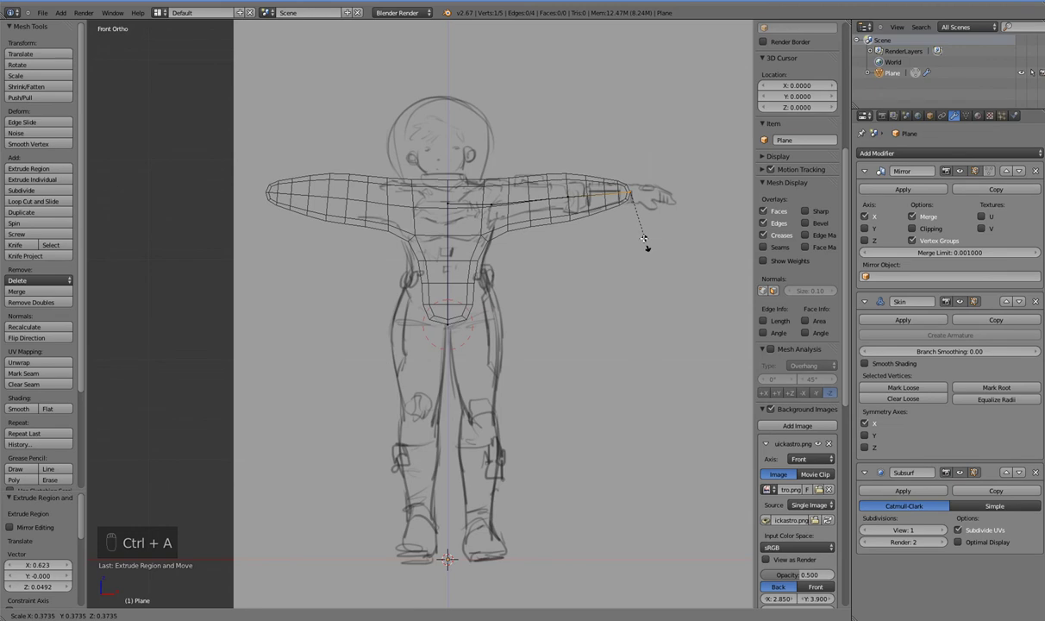
{"action": "key", "text": "ctrl+a"}
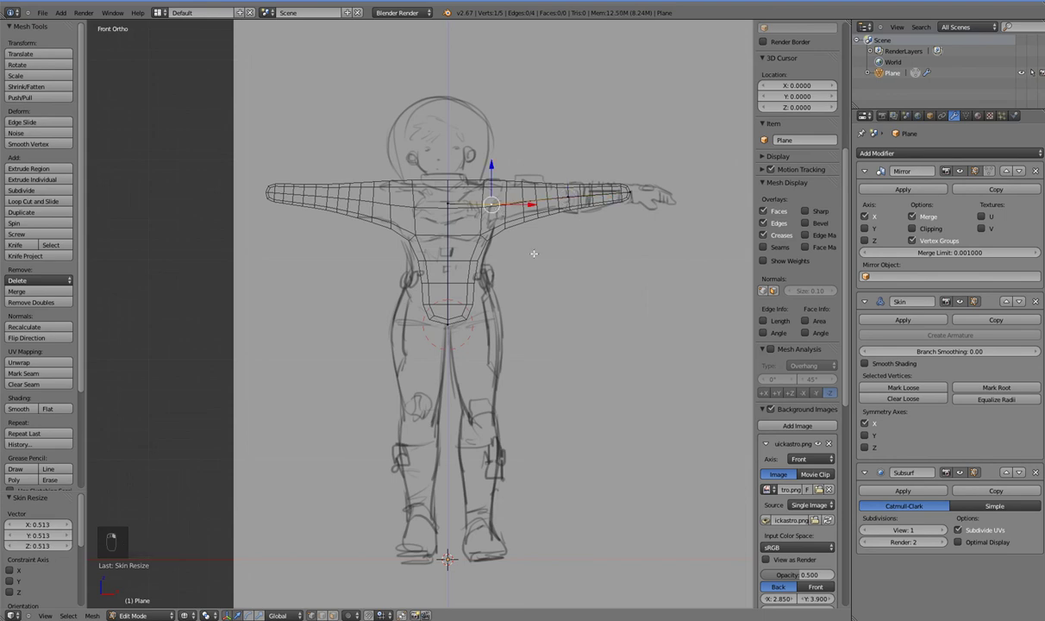
{"action": "key", "text": "ctrl+a"}
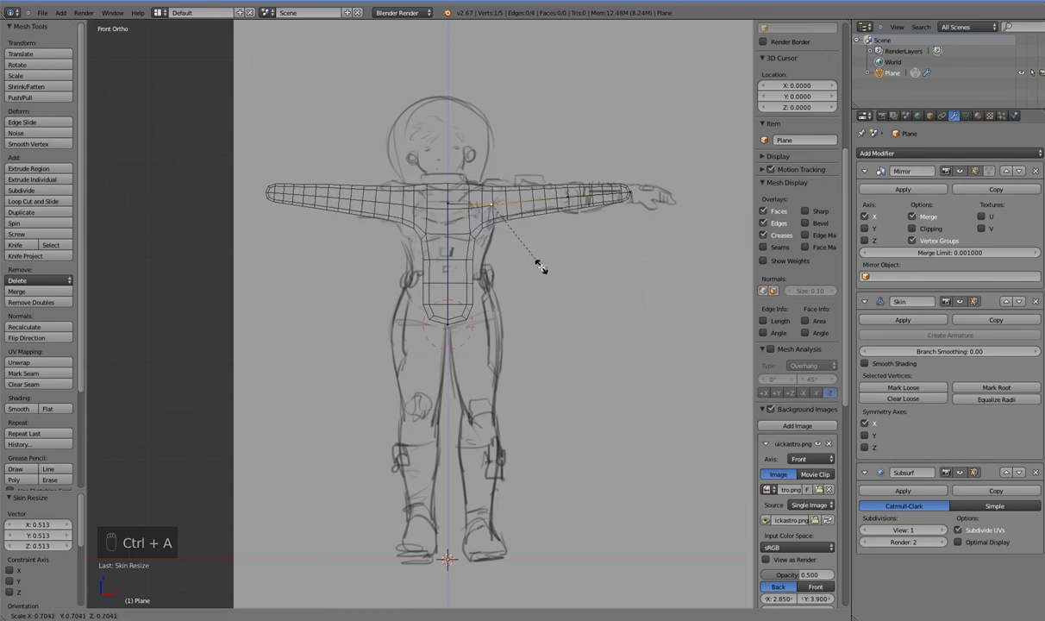
{"action": "key", "text": "ctrl+a"}
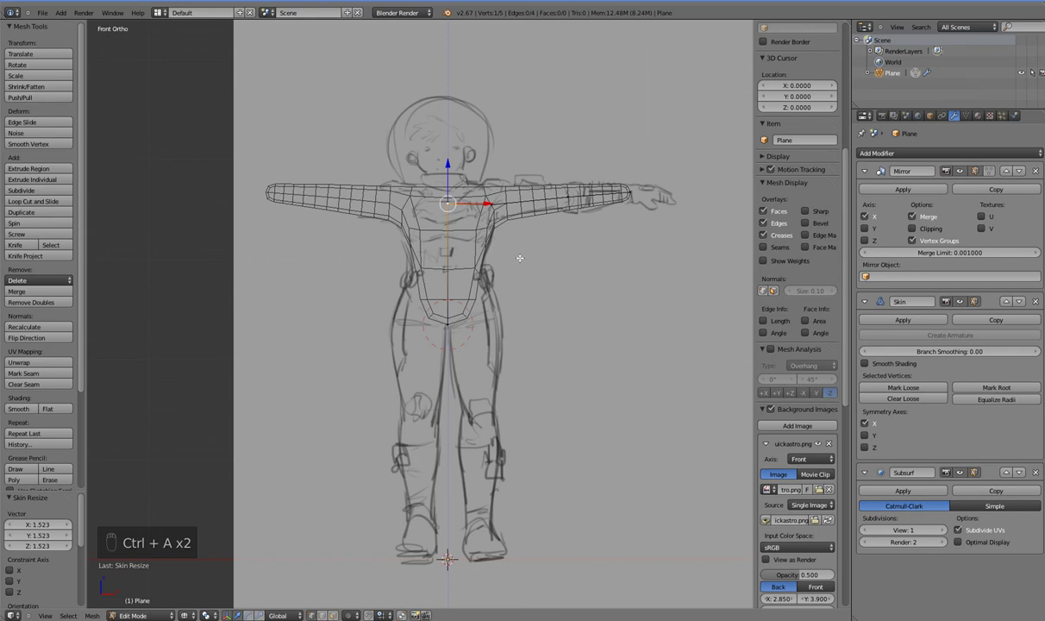
- Extrude vertices down toward the hip and select the right hip joint in Front view
{"action": "key", "text": "KP_1"}
{"action": "key", "text": "e"}
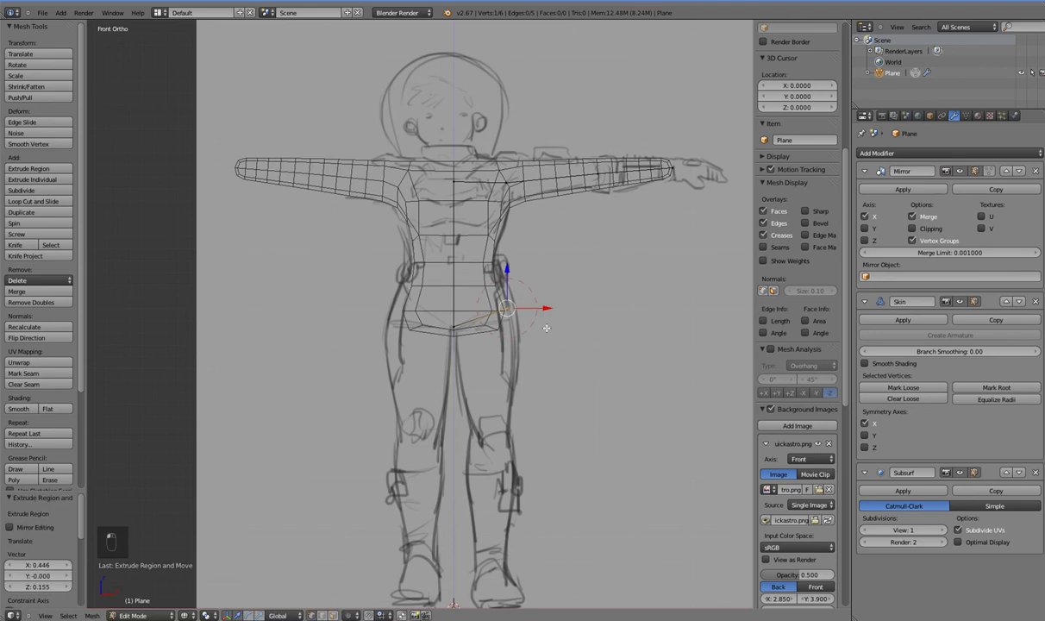
{"action": "key", "text": "e"}
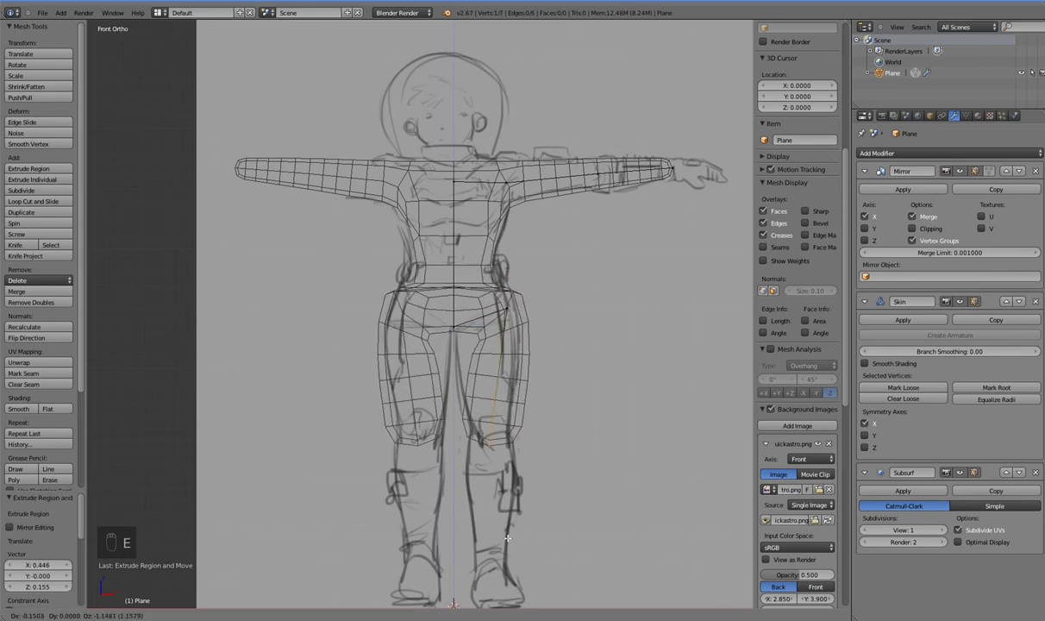
{"action": "key", "text": "e"}
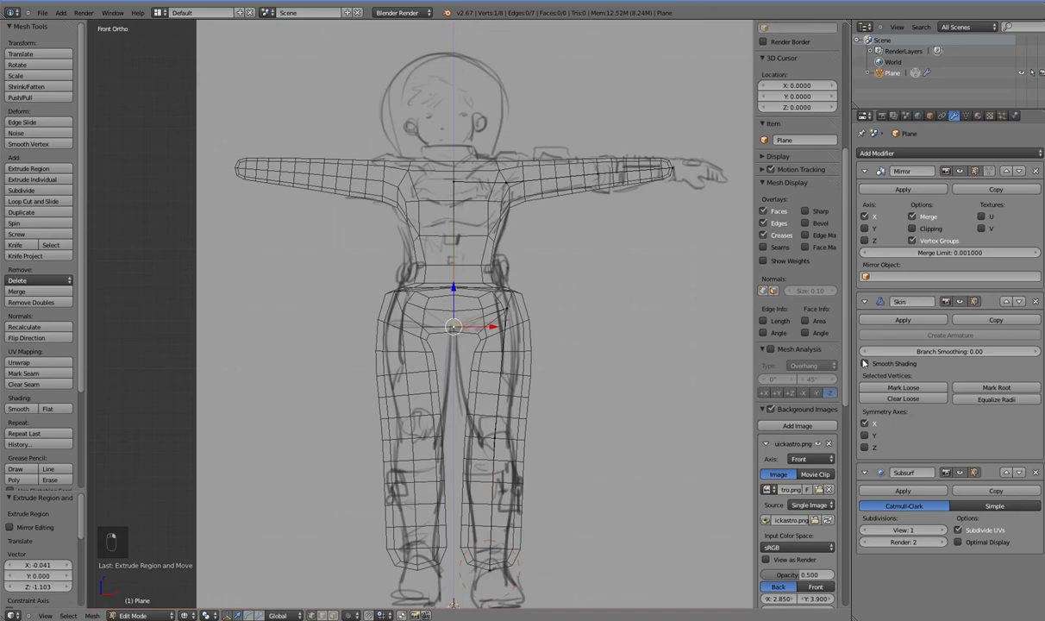
{"action": "left_click", "coordinate": [980, 391]}
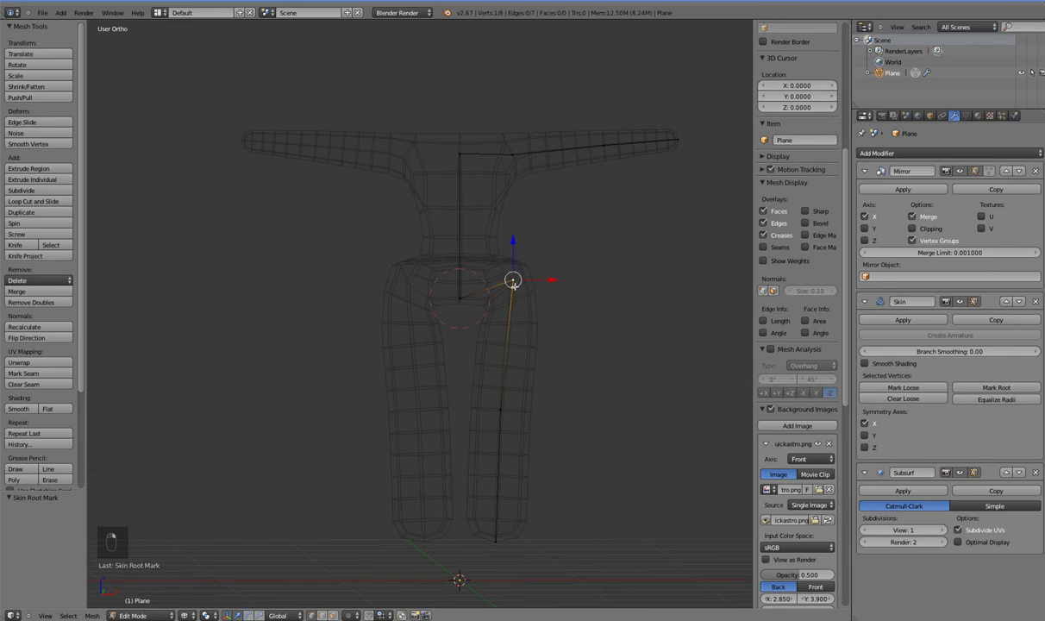
{"action": "key", "text": "KP_1"}
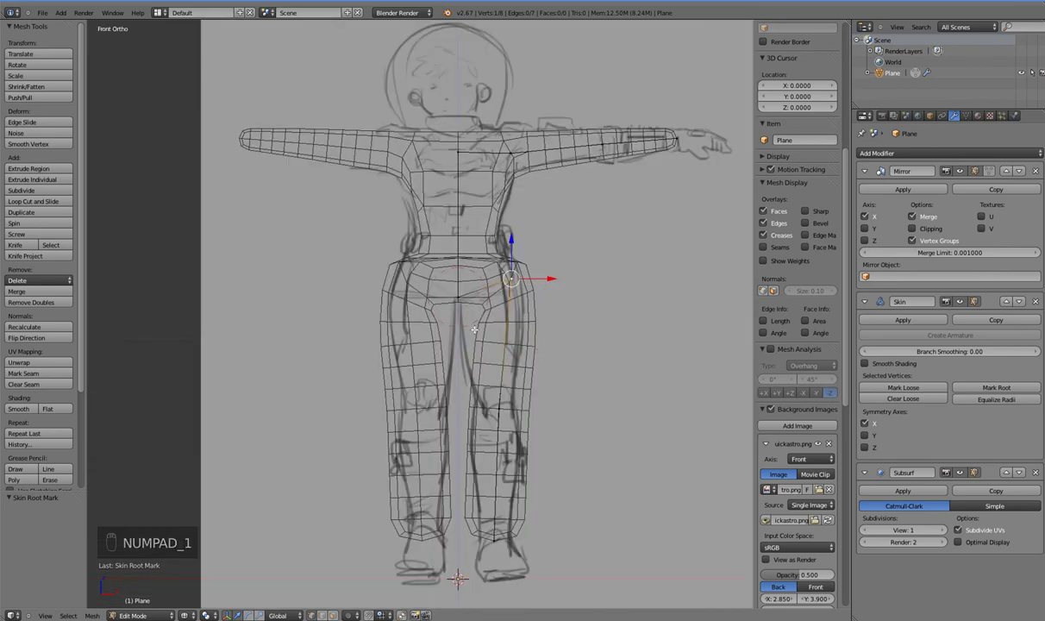
- Position the hip joint at the sketched waistline and set its skin thickness
{"action": "key", "text": "ctrl+a"}
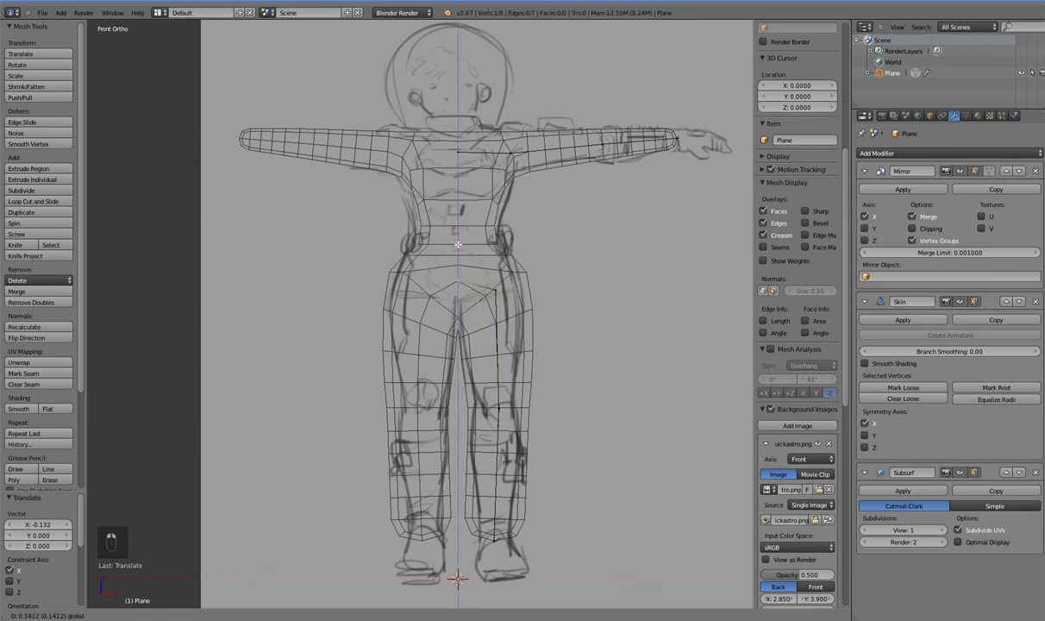
{"action": "left_click_drag", "start_coordinate": [499, 284], "coordinate": [511, 325]}
{"action": "key", "text": "ctrl+a"}
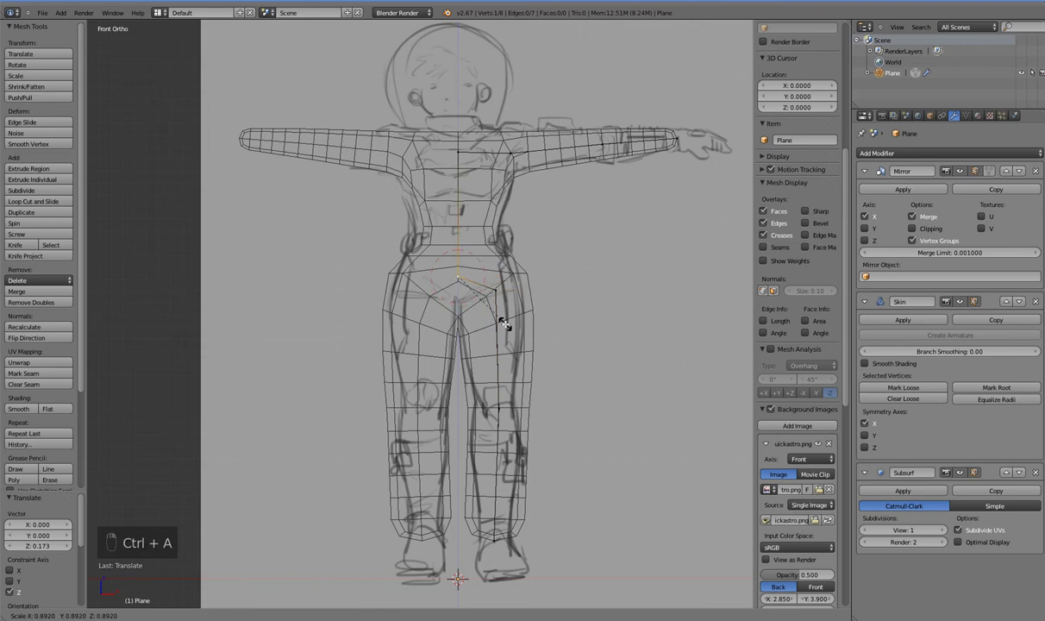
{"action": "key", "text": "ctrl+a"}
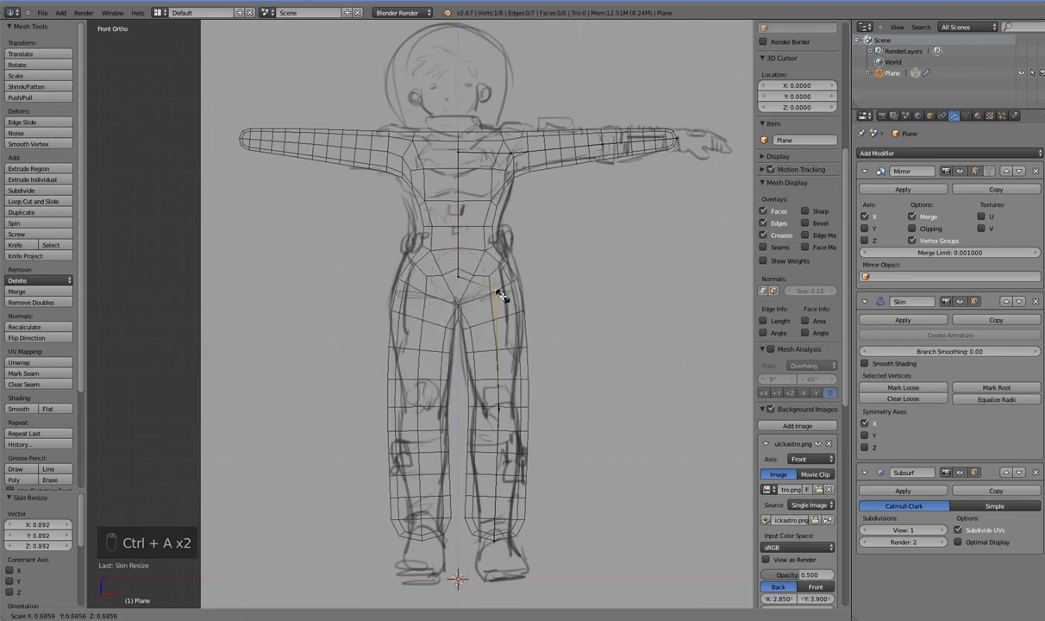
{"action": "left_click_drag", "start_coordinate": [505, 293], "coordinate": [542, 356]}
{"action": "key", "text": "ctrl+a"}
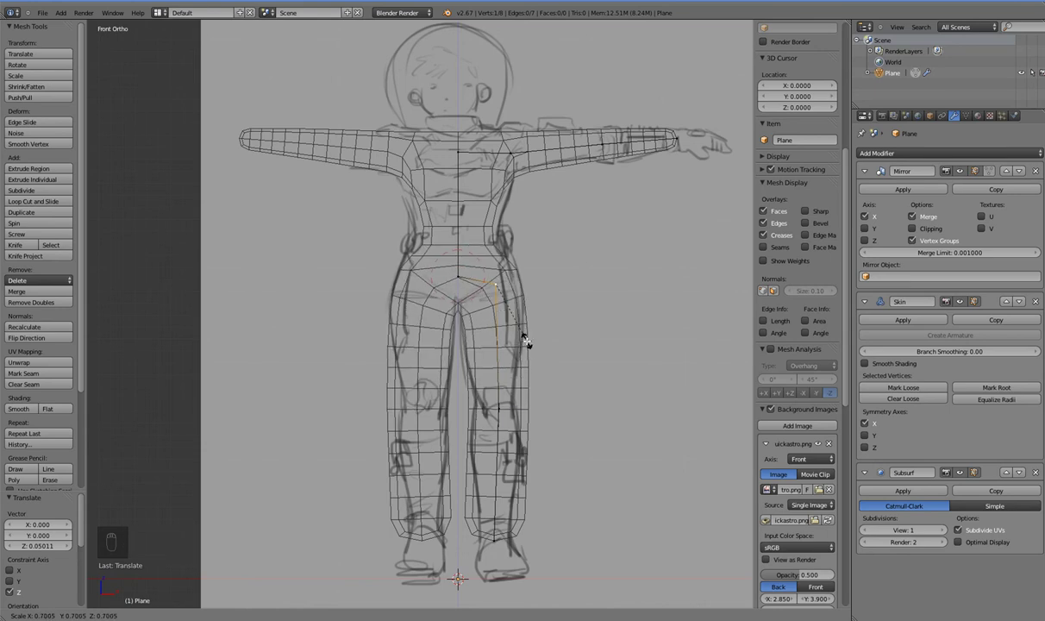
{"action": "left_click_drag", "start_coordinate": [511, 358], "coordinate": [504, 269]}
{"action": "key", "text": "KP_1"}
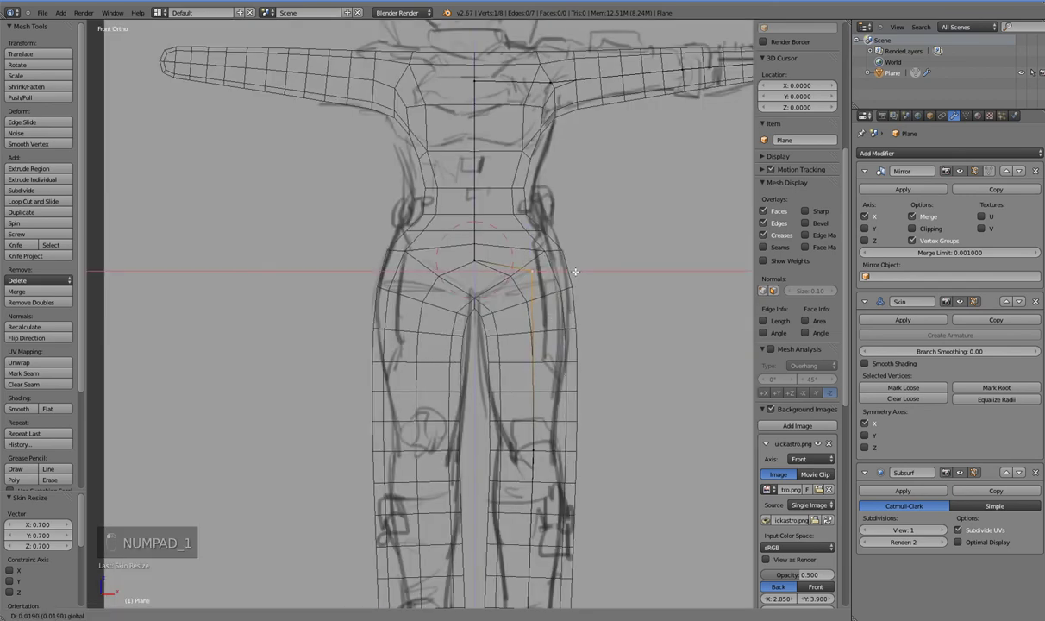
{"action": "left_click", "coordinate": [563, 346]}
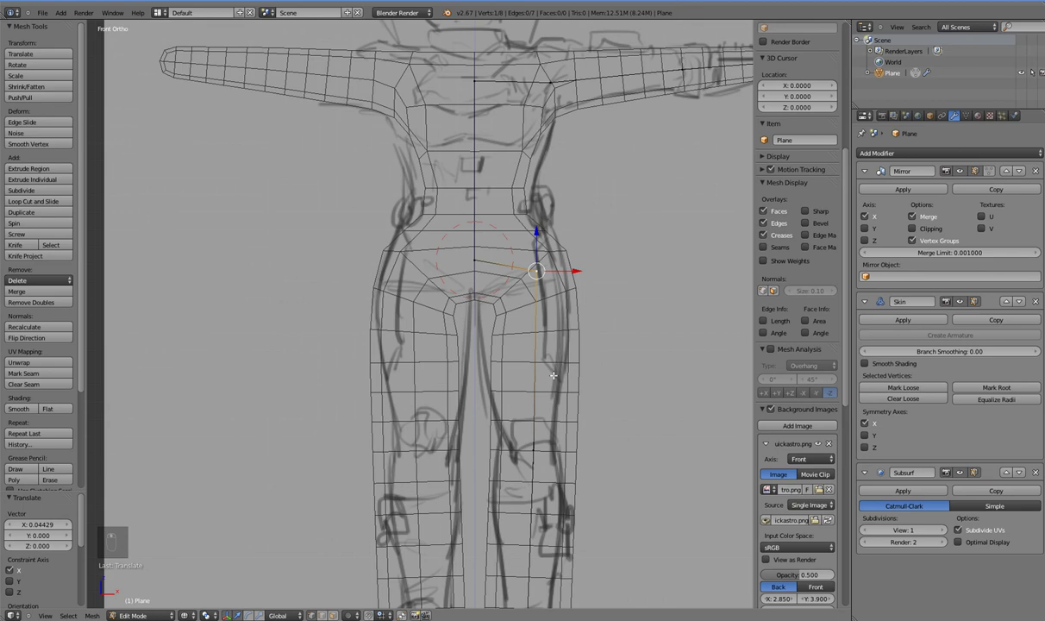
- Check hip depth, then resize the skin at the knee and thin it at the ankle
{"action": "key", "text": "KP_1"}
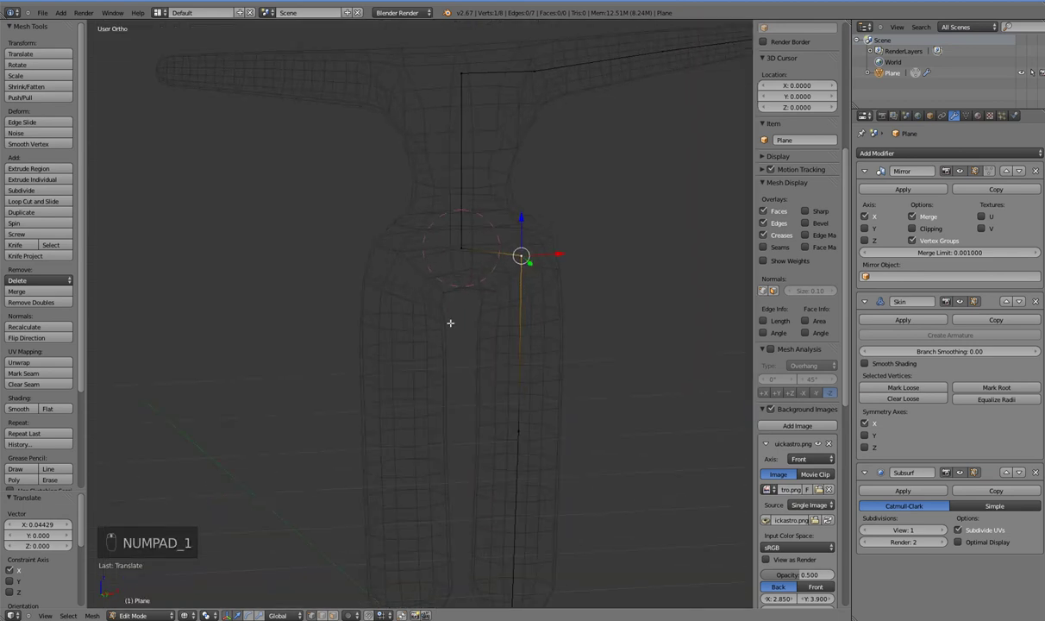
{"action": "key", "text": "KP_1"}
{"action": "left_click_drag", "start_coordinate": [467, 350], "coordinate": [487, 405]}
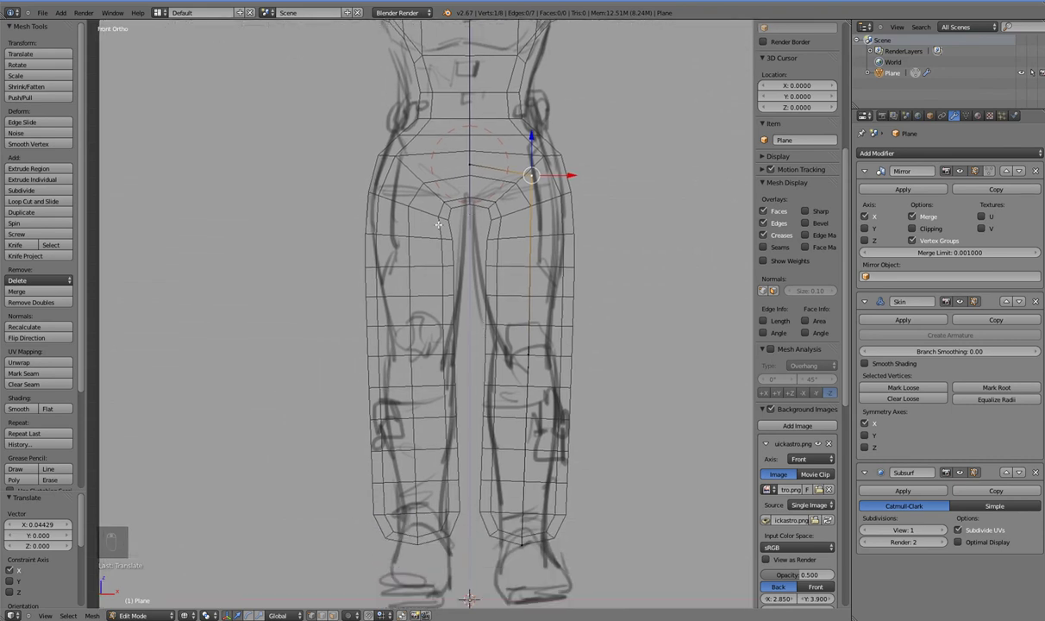
{"action": "left_click_drag", "start_coordinate": [540, 357], "coordinate": [602, 432]}
{"action": "key", "text": "ctrl+a"}
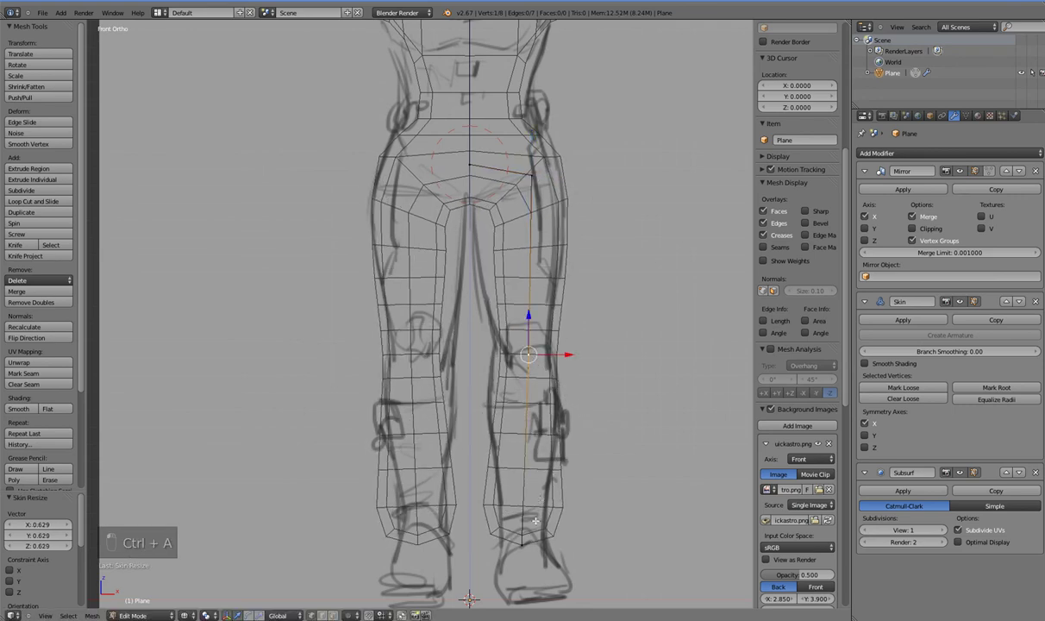
{"action": "key", "text": "ctrl+a"}
{"action": "key", "text": "ctrl+a"}
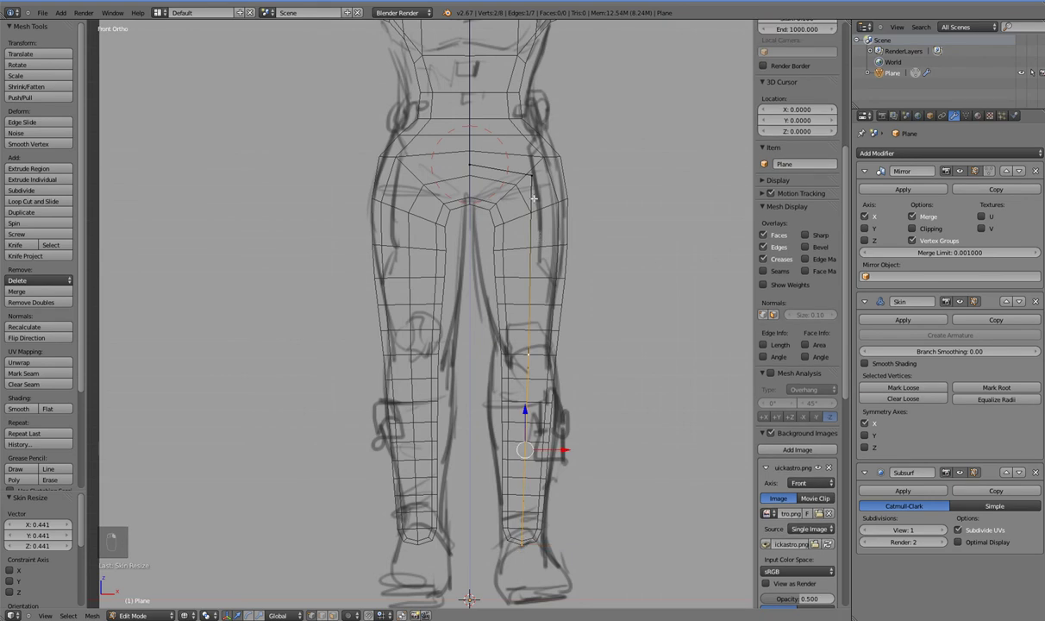
- Subdivide the upper leg segment and thicken the skin around the new thigh joint
{"action": "left_click_drag", "start_coordinate": [33, 194], "coordinate": [538, 271]}
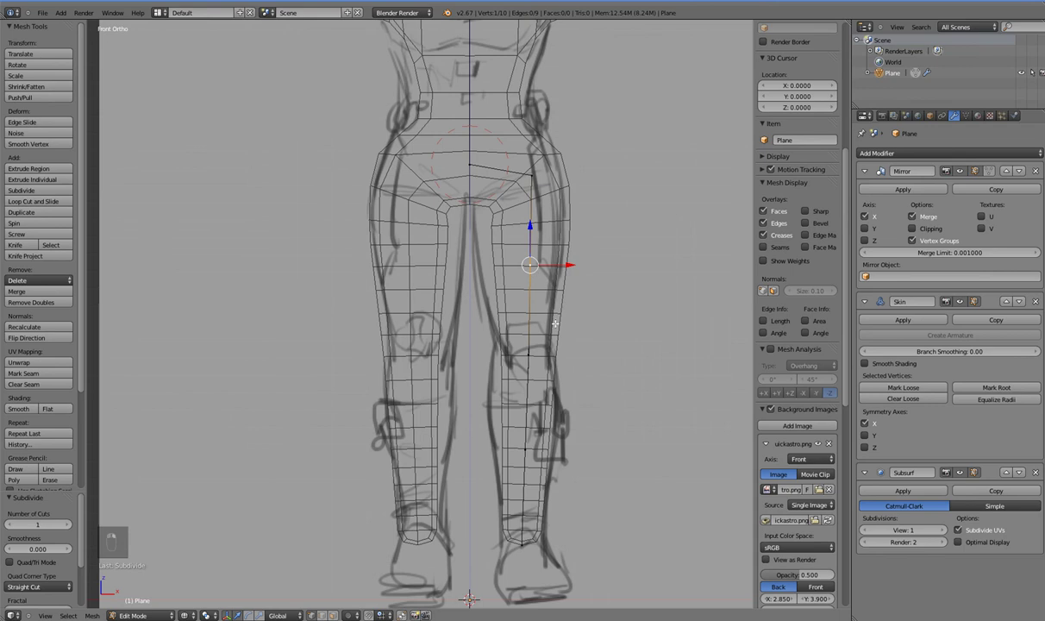
{"action": "key", "text": "ctrl+a"}
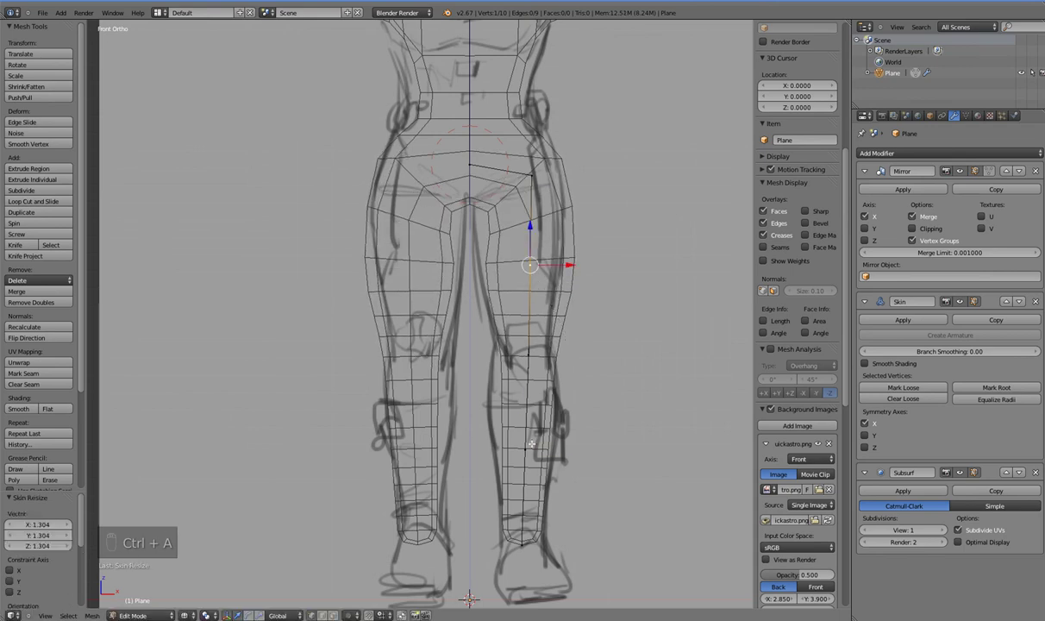
{"action": "key", "text": "ctrl+a"}
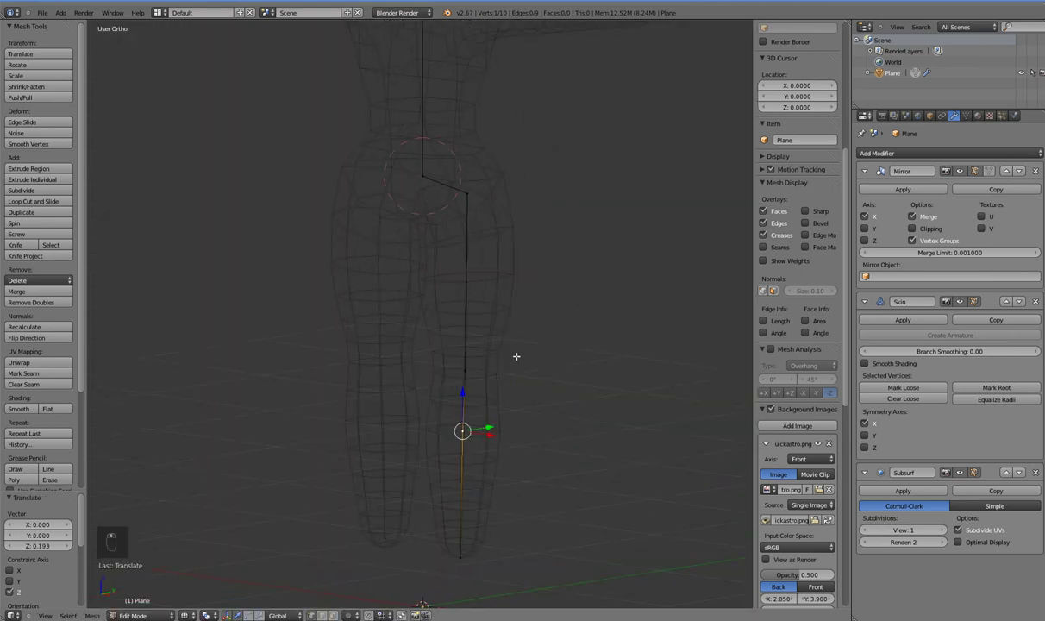
- In Right Ortho shift the leg joints front to back along the side sketch and orbit to check
{"action": "key", "text": "KP_3"}
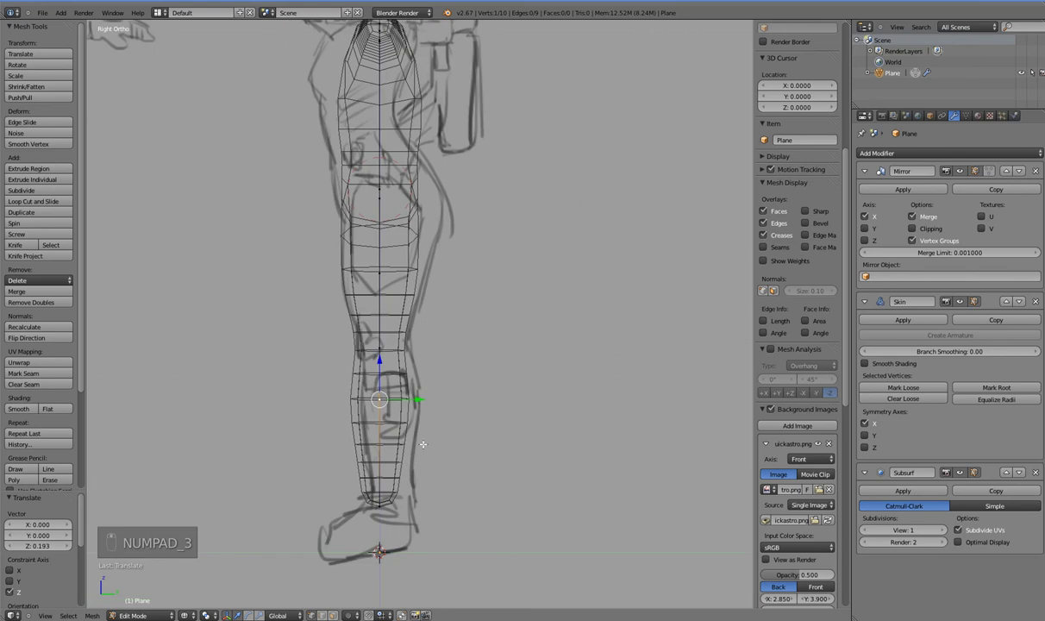
{"action": "middle_click", "coordinate": [410, 478]}
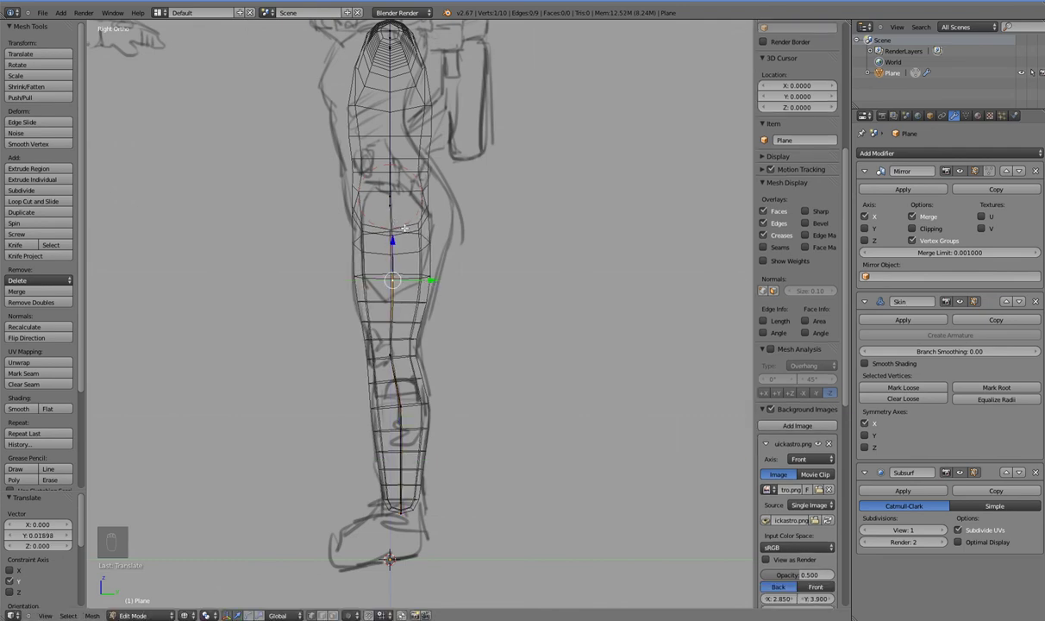
{"action": "middle_click", "coordinate": [462, 253]}
{"action": "key", "text": "KP_3"}
{"action": "left_click_drag", "start_coordinate": [453, 249], "coordinate": [484, 296]}
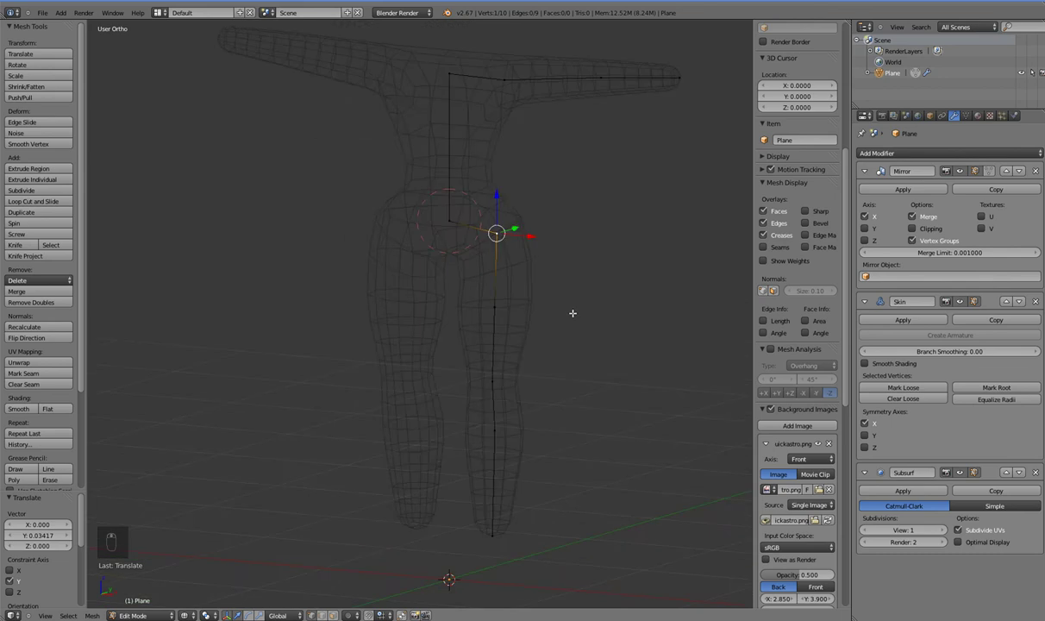
{"action": "key", "text": "KP_1"}
- Extrude a trial joint from the waist, preview the skinned body solid, then delete the joint
{"action": "key", "text": "KP_3"}
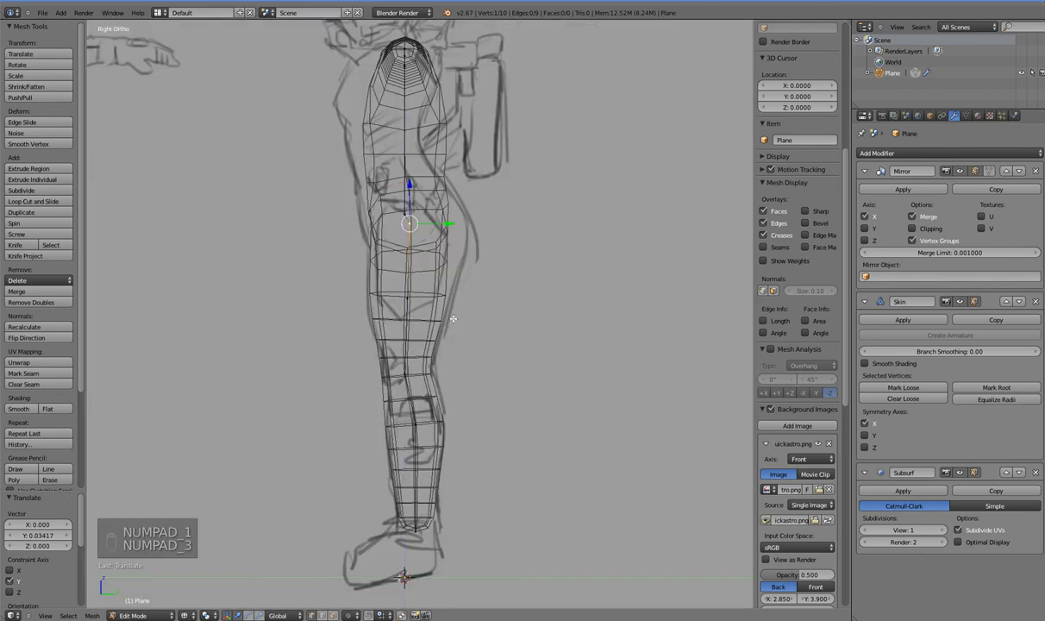
{"action": "key", "text": "e"}
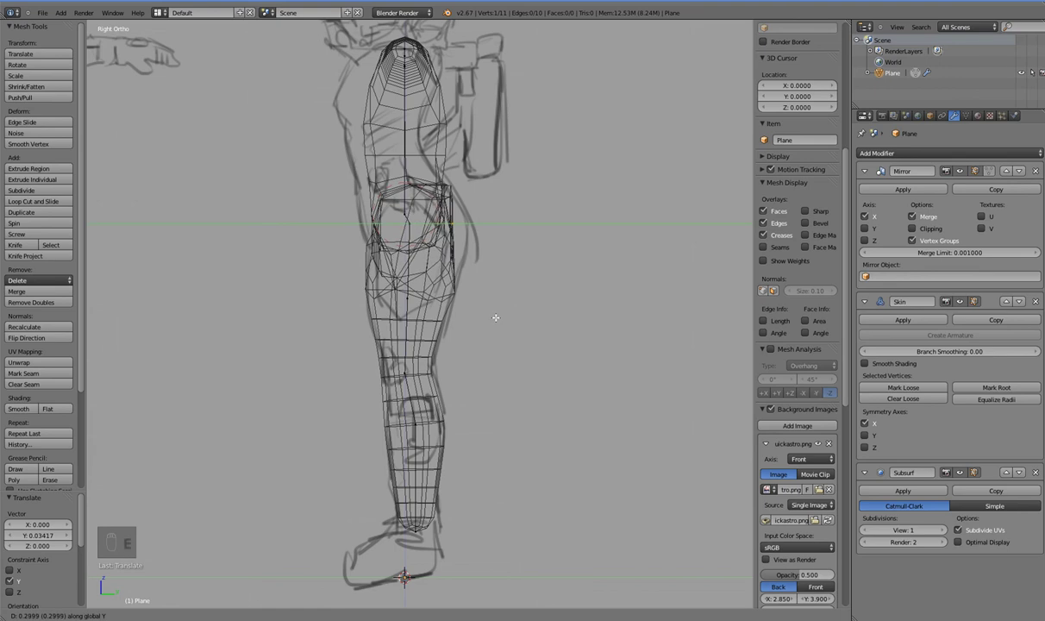
{"action": "key", "text": "Tab"}
{"action": "key", "text": "Tab"}
{"action": "key", "text": "z"}
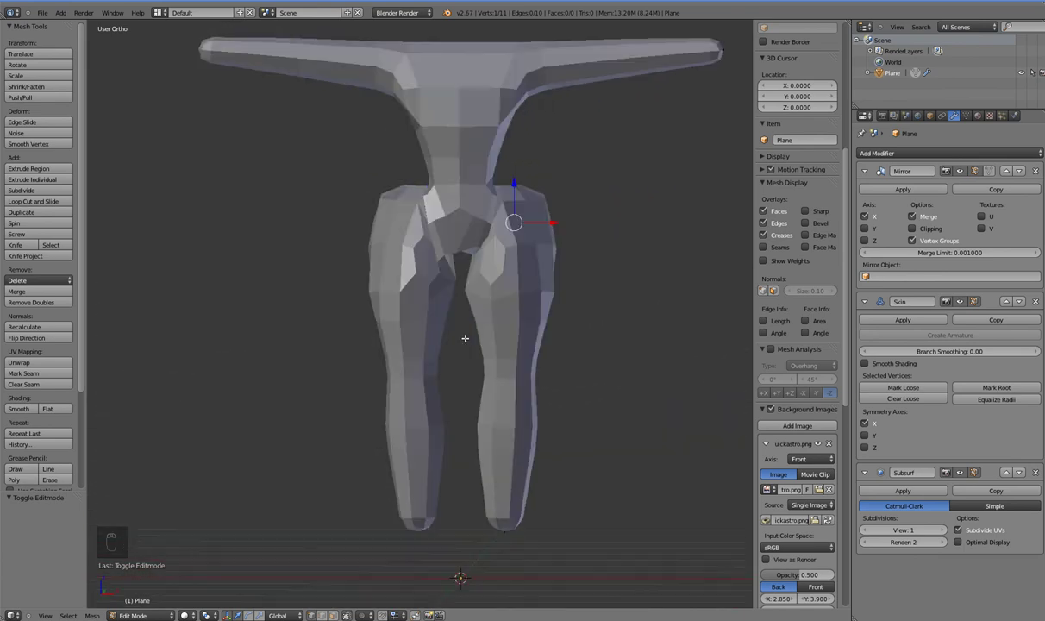
{"action": "key", "text": "Tab"}
{"action": "key", "text": "Tab"}
{"action": "key", "text": "z"}
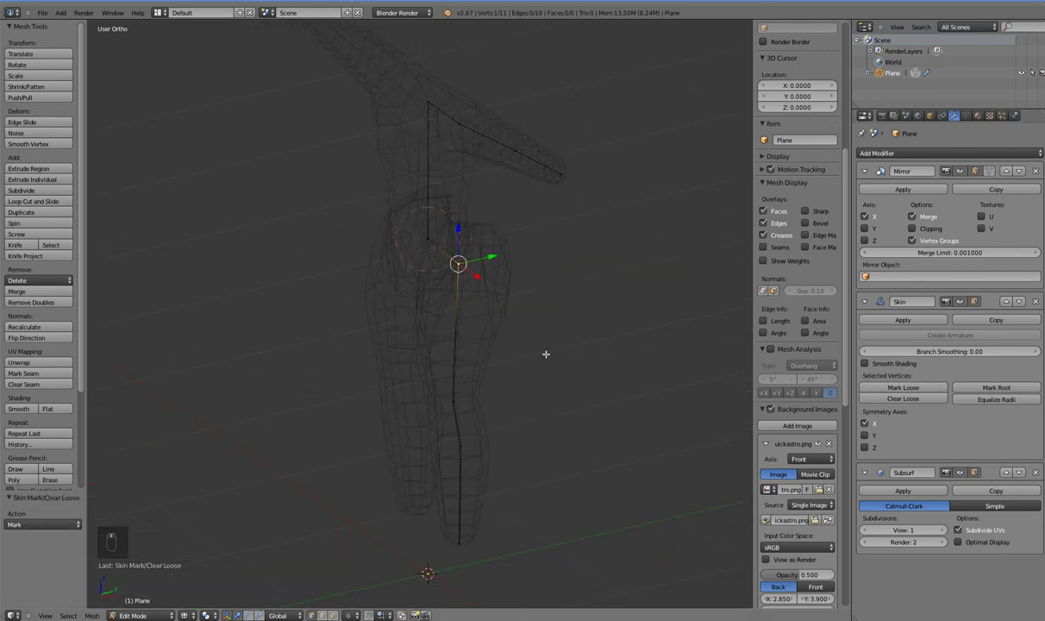
{"action": "key", "text": "x"}
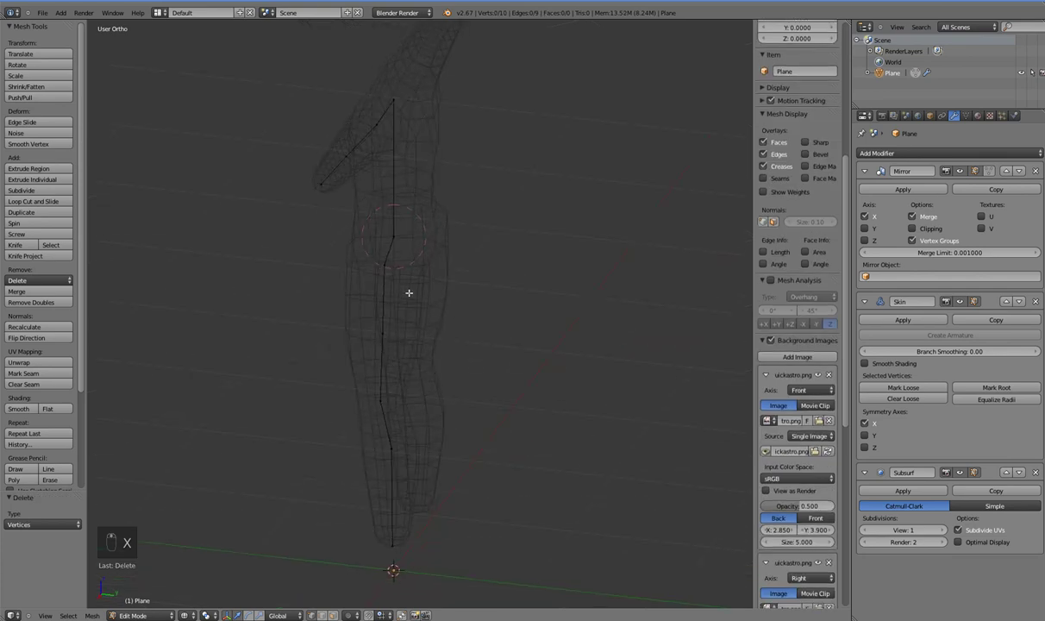
- Re-add the extra joint, then undo back to the original leg joints and return to side view
{"action": "left_click_drag", "start_coordinate": [464, 287], "coordinate": [476, 282]}
{"action": "key", "text": "KP_1"}
{"action": "key", "text": "KP_3"}
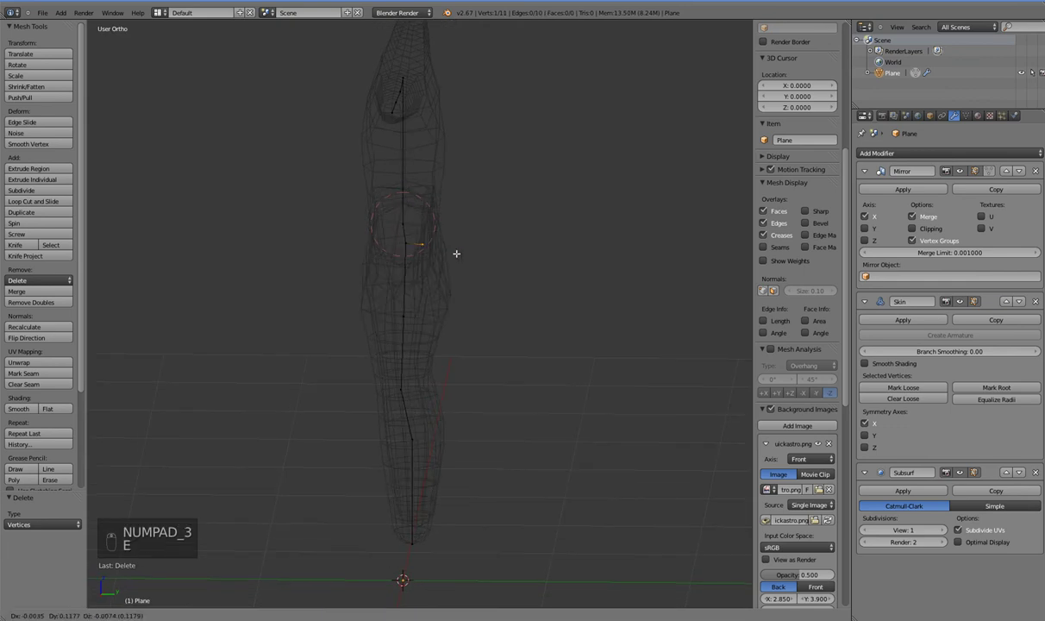
{"action": "key", "text": "e"}
{"action": "left_click", "coordinate": [431, 326]}
{"action": "middle_click", "coordinate": [382, 218]}
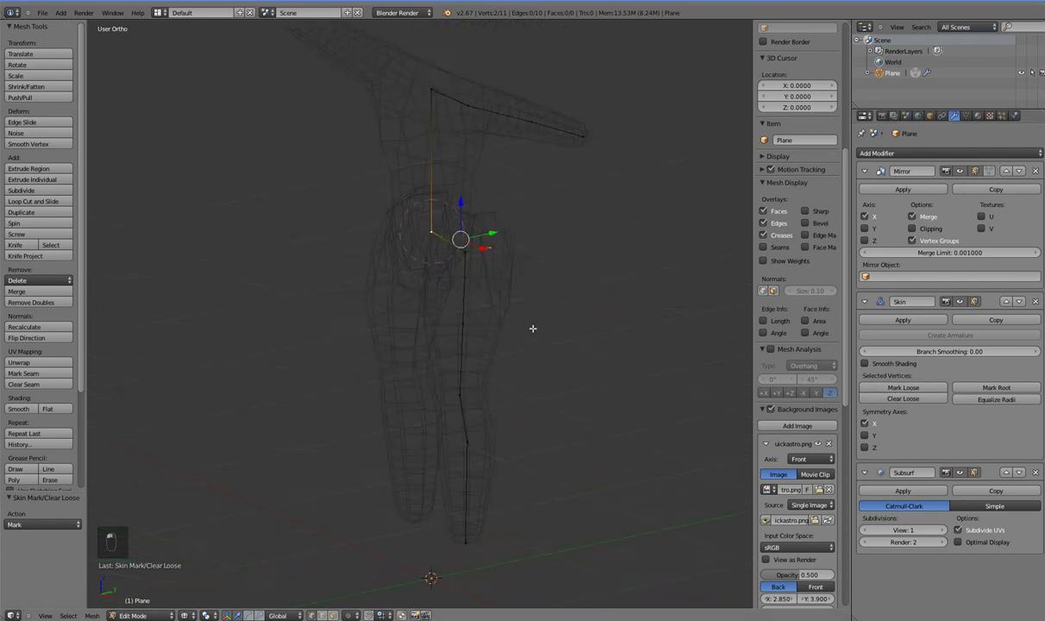
{"action": "key", "text": "ctrl+z"}
{"action": "key", "text": "ctrl+z"}
{"action": "key", "text": "ctrl+z"}
{"action": "key", "text": "ctrl+z"}
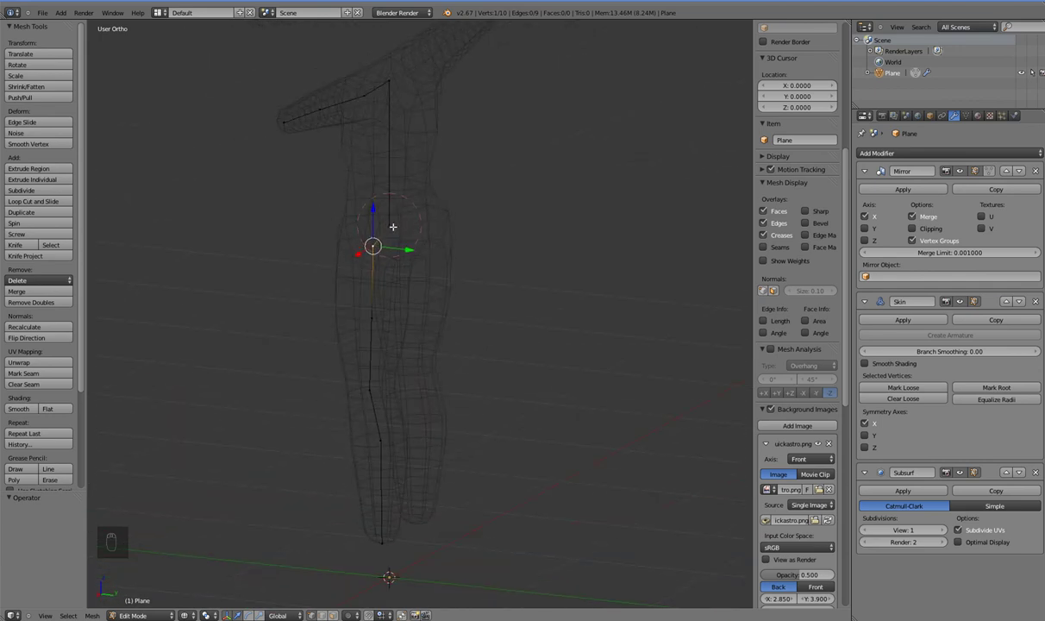
{"action": "key", "text": "KP_3"}
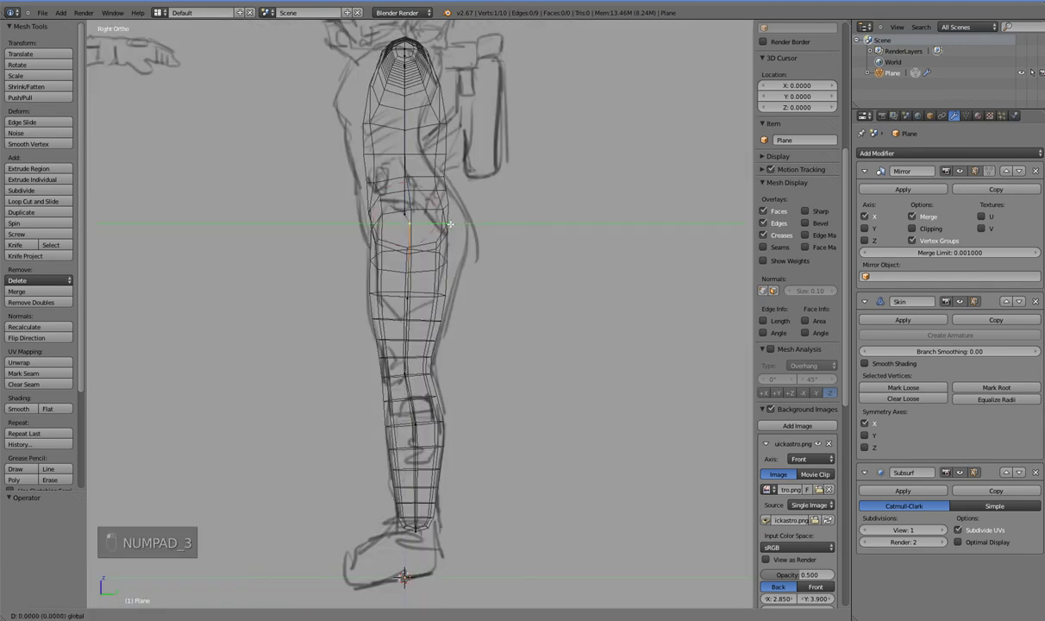
- Move the hip vertex in side view, undoing an accidental split of it
{"action": "key", "text": "s"}
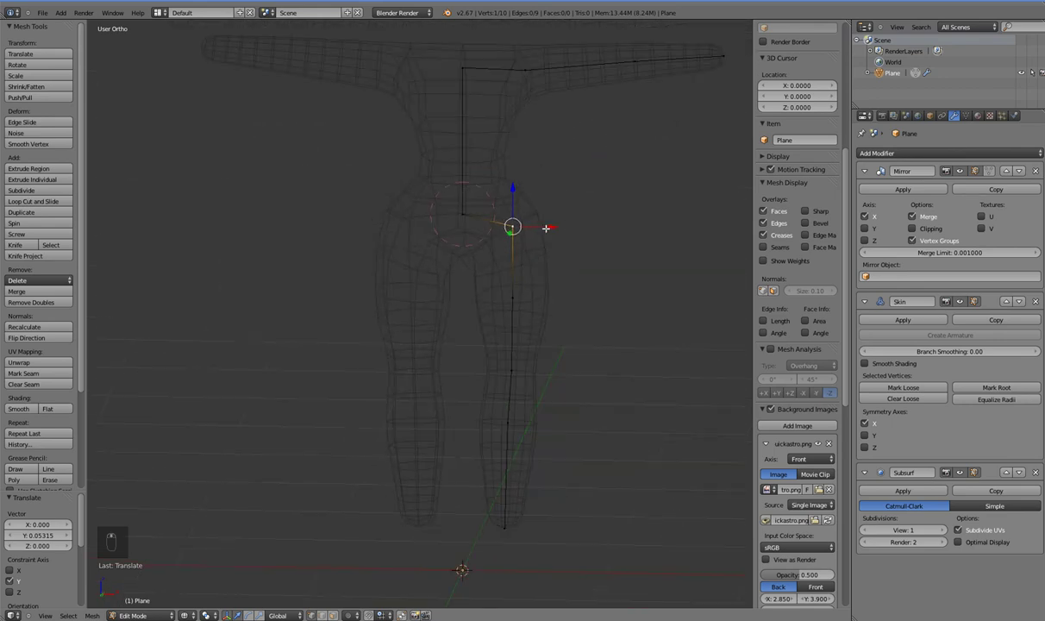
{"action": "middle_click", "coordinate": [529, 279]}
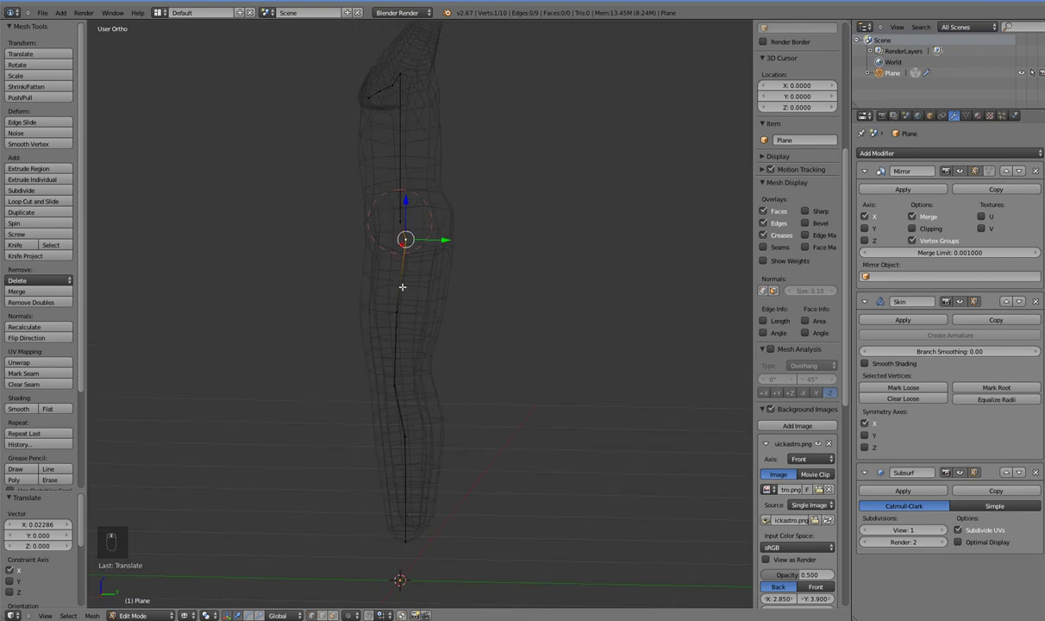
{"action": "key", "text": "KP_1"}
{"action": "key", "text": "KP_3"}
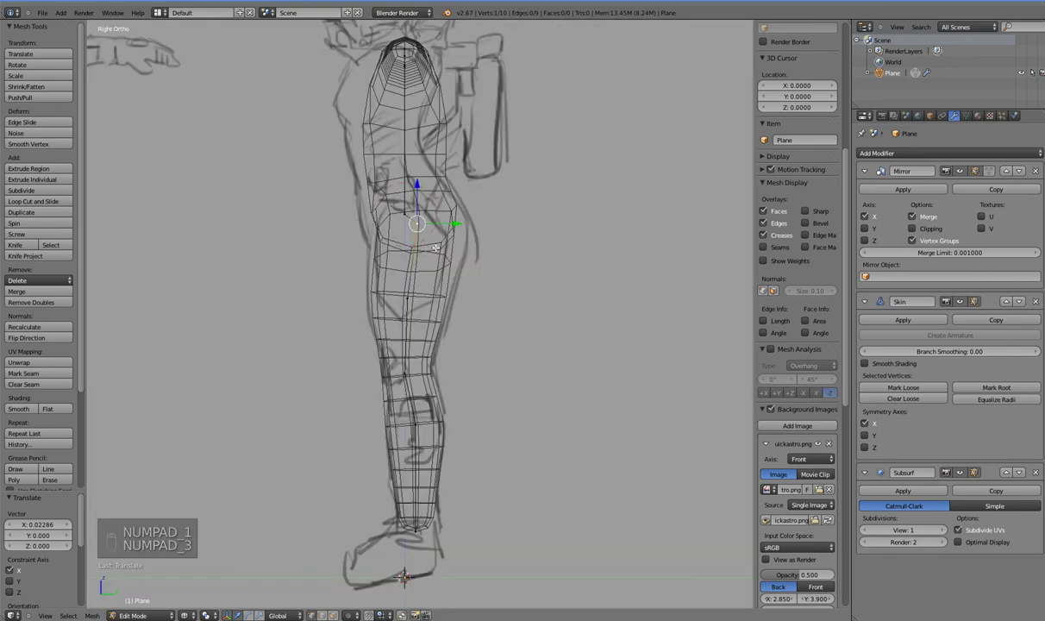
{"action": "key", "text": "alt+a"}
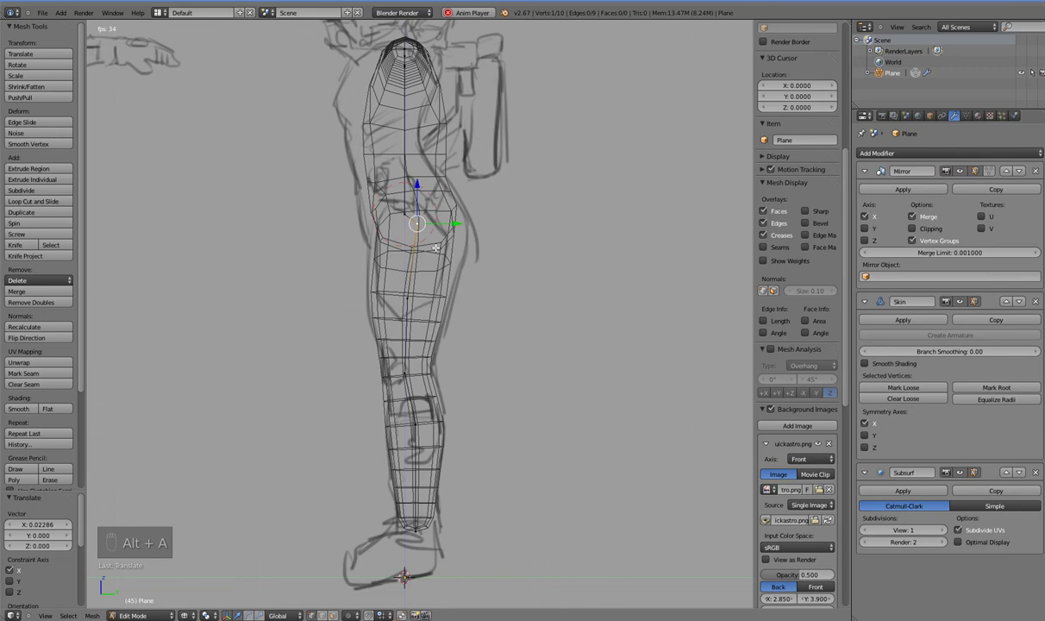
{"action": "key", "text": "y"}
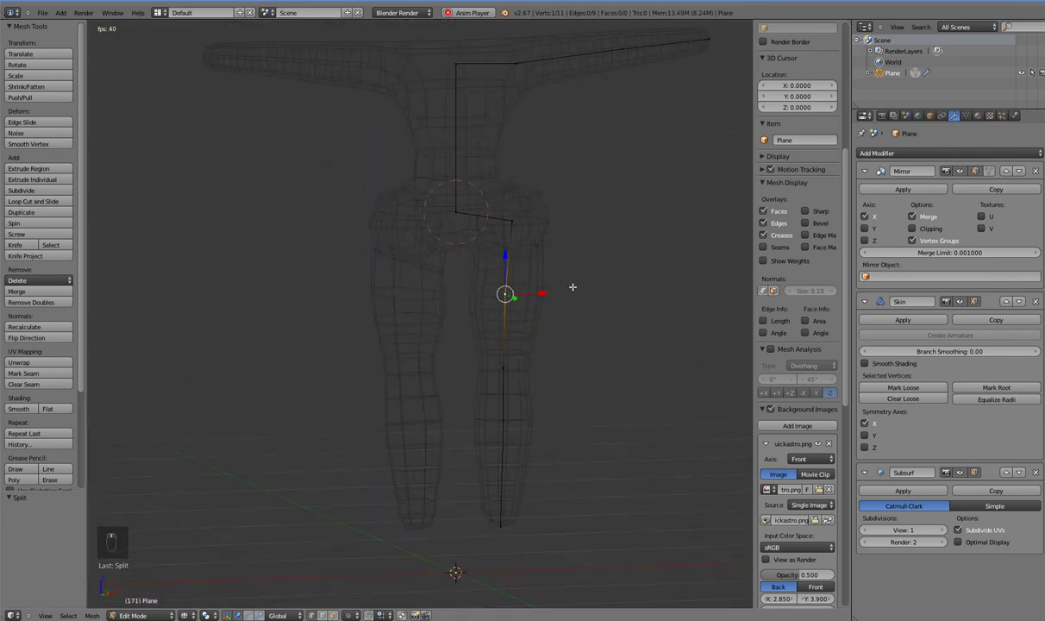
{"action": "key", "text": "ctrl+z"}
{"action": "key", "text": "ctrl+z"}
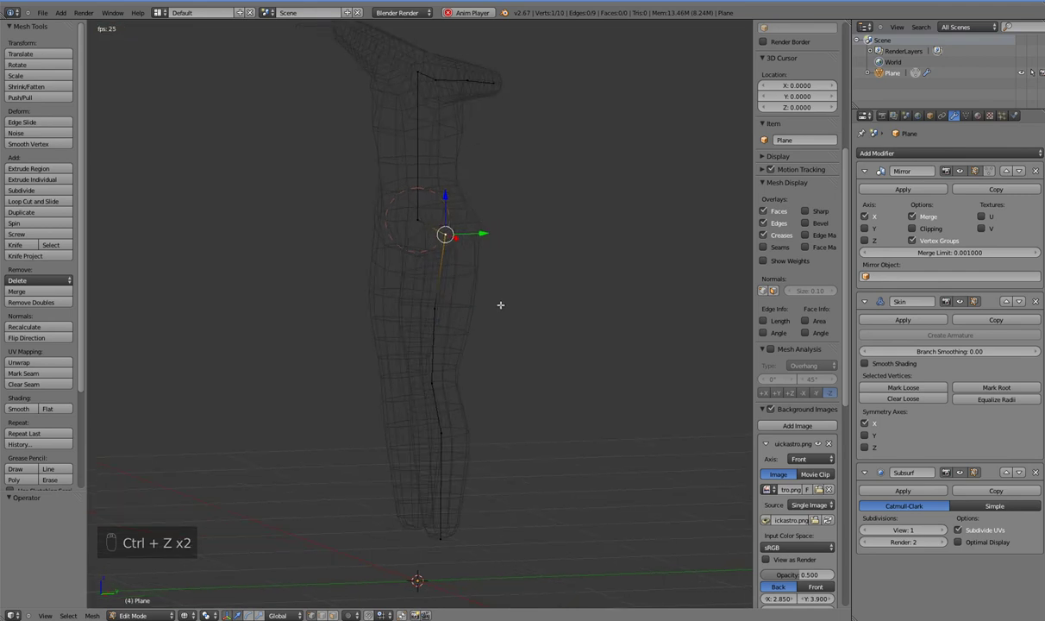
- Scale the hip vertex's skin radius up to about 1.34 against the side sketch
{"action": "key", "text": "ctrl+a"}
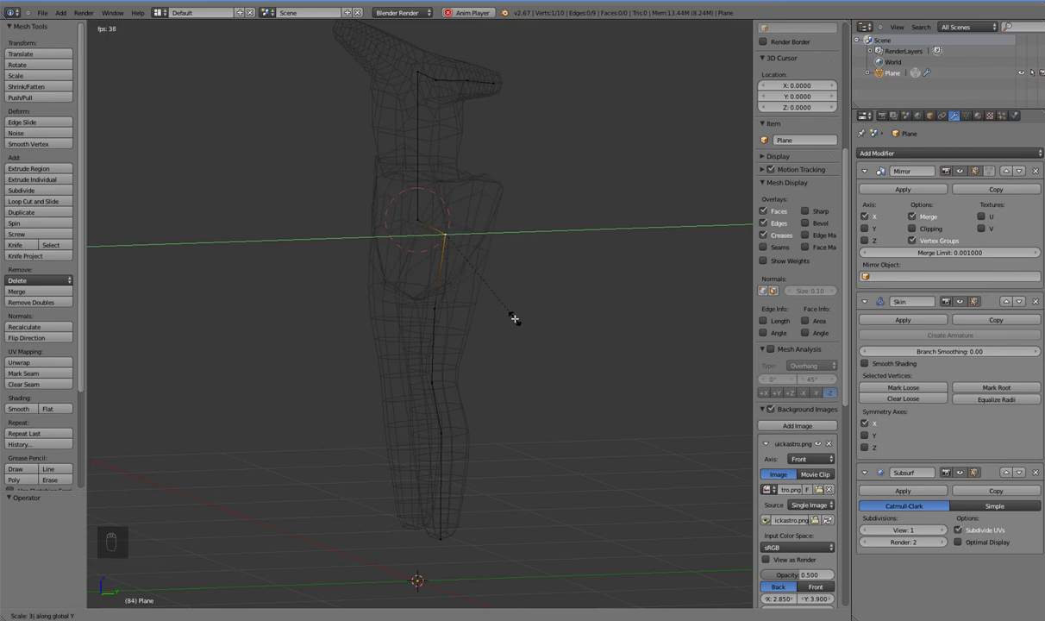
{"action": "key", "text": "KP_3"}
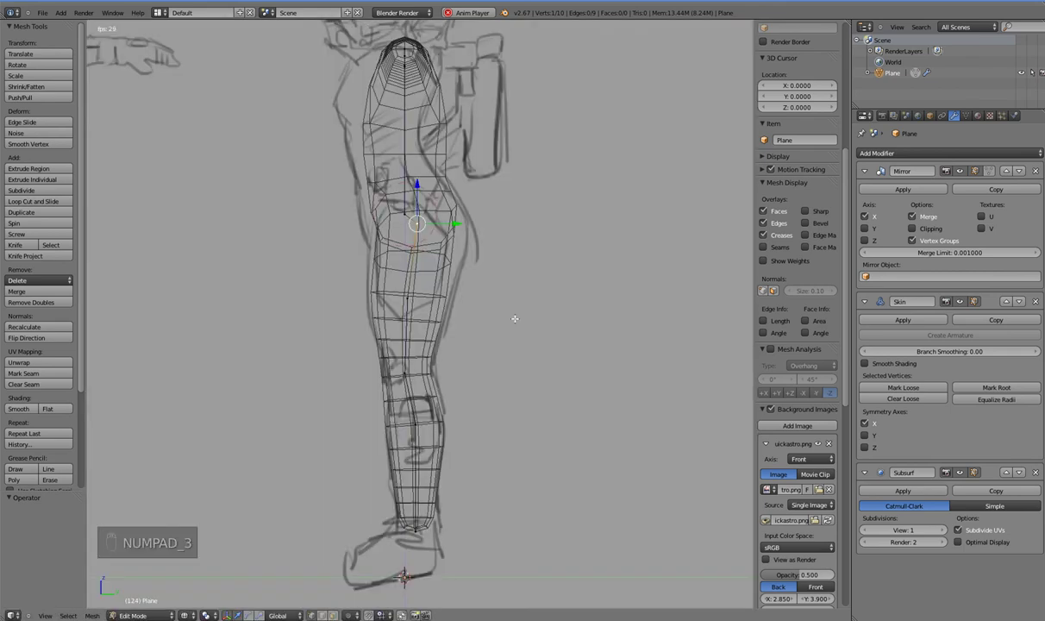
{"action": "key", "text": "ctrl+a"}
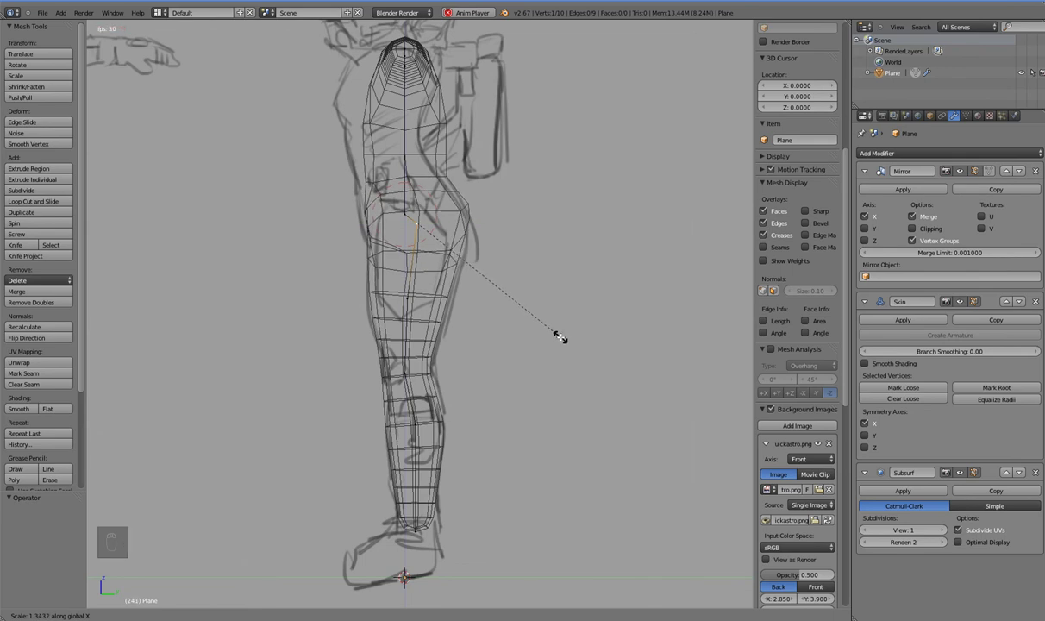
{"action": "left_click", "coordinate": [559, 331]}
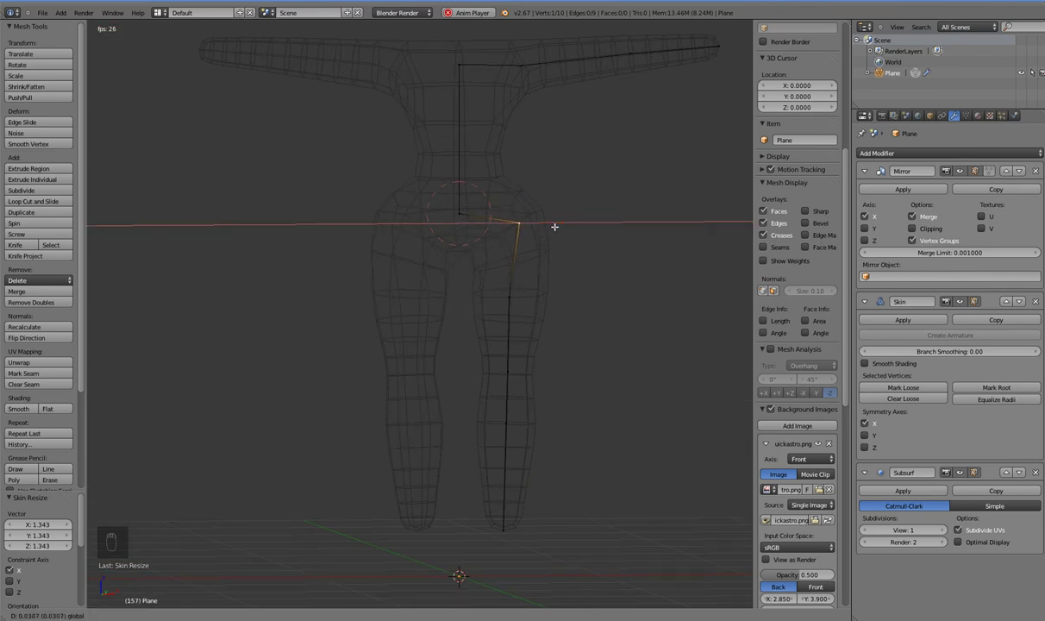
- Add a new joint along the forearm and thicken its skin to about 1.25
{"action": "left_click_drag", "start_coordinate": [521, 262], "coordinate": [513, 329]}
{"action": "key", "text": "KP_1"}
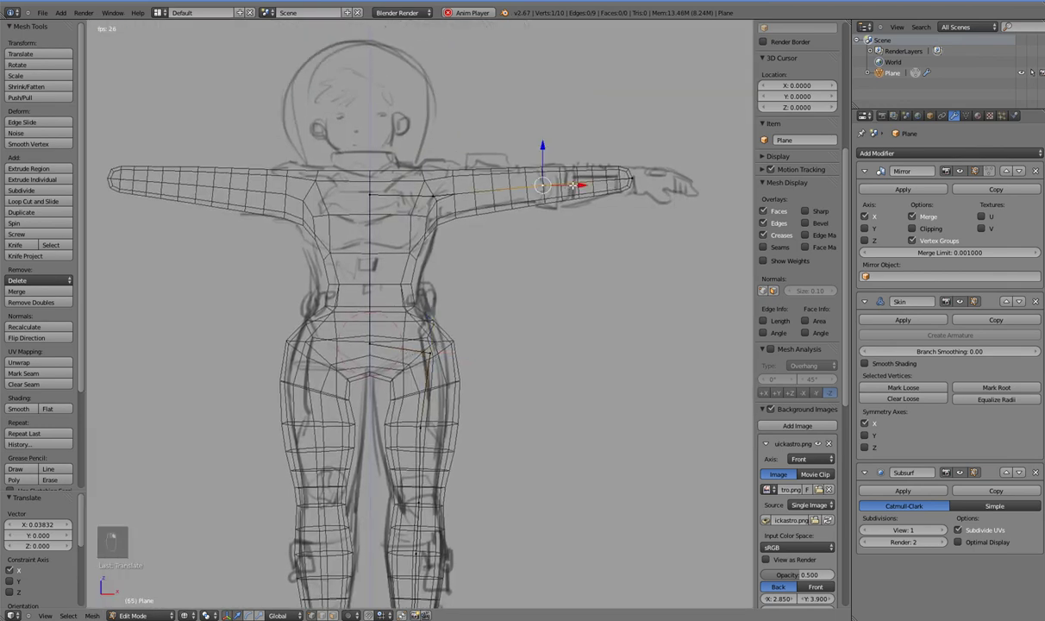
{"action": "key", "text": "alt+a"}
{"action": "key", "text": "ctrl+a"}
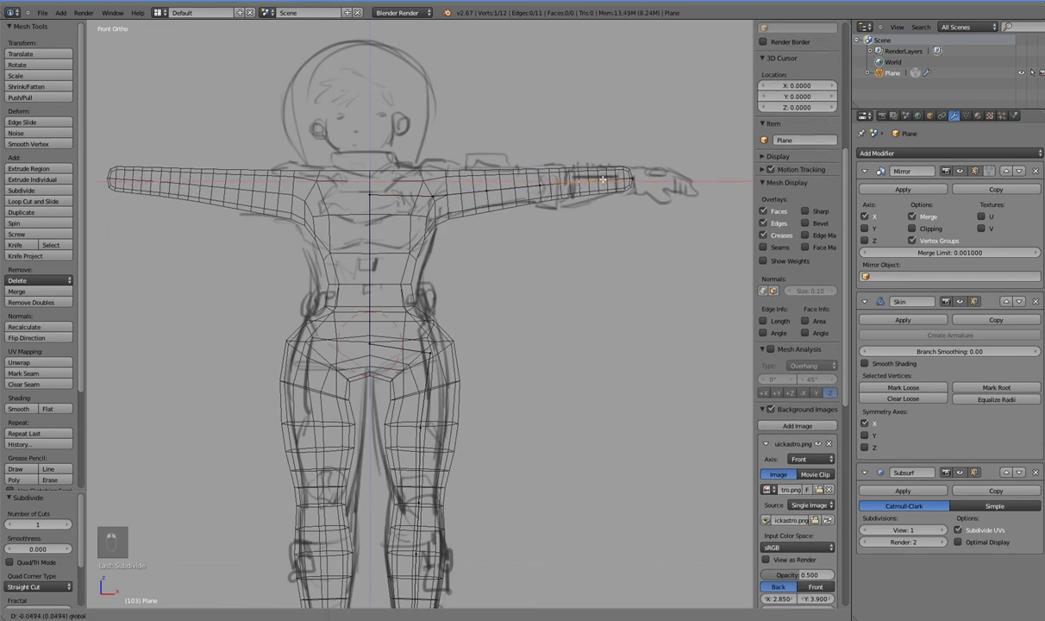
{"action": "left_click_drag", "start_coordinate": [603, 177], "coordinate": [596, 235]}
{"action": "key", "text": "ctrl+a"}
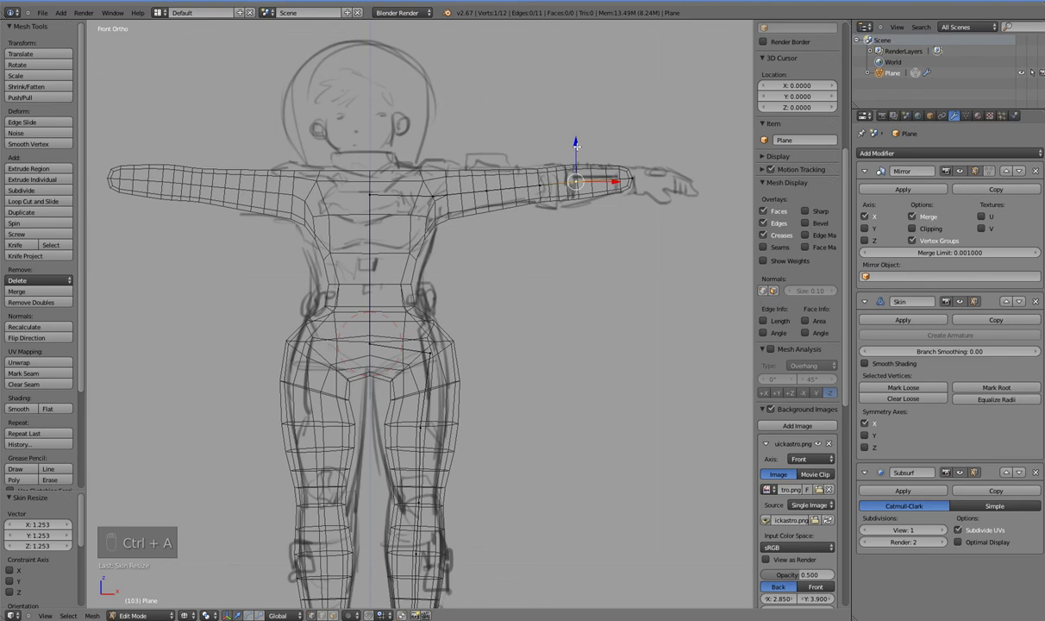
{"action": "left_click_drag", "start_coordinate": [579, 144], "coordinate": [490, 182]}
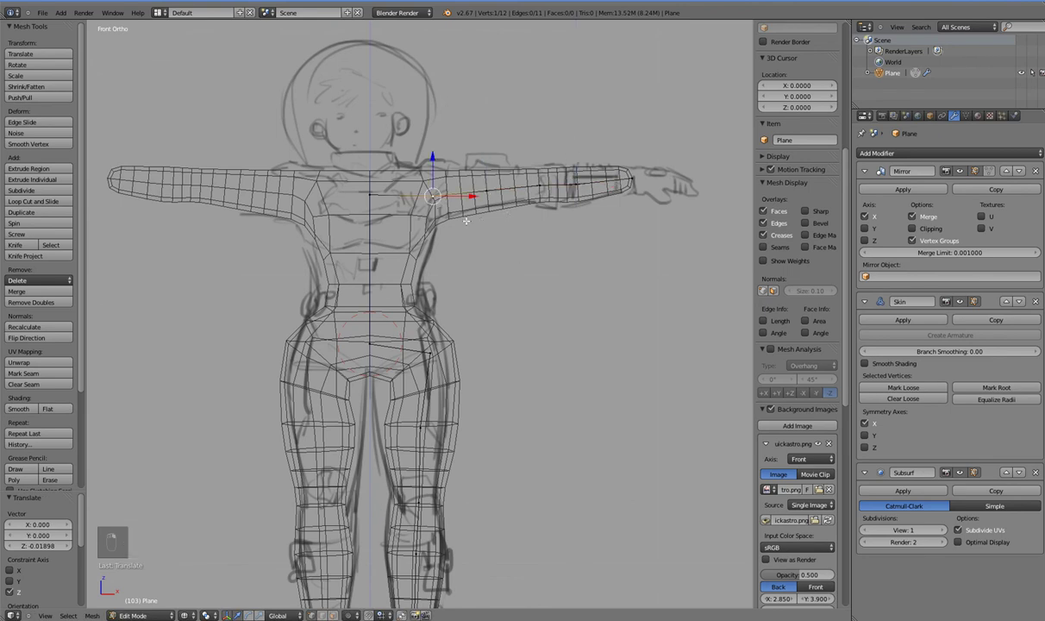
- Raise the shoulder joint slightly and shrink its skin to about 85%
{"action": "key", "text": "ctrl+a"}
{"action": "left_click_drag", "start_coordinate": [506, 287], "coordinate": [497, 270]}
{"action": "left_click", "coordinate": [446, 190]}
{"action": "left_click_drag", "start_coordinate": [490, 290], "coordinate": [508, 268]}
- Insert a joint on the neck-to-shoulder edge and slide it along the arm to the shoulder
{"action": "middle_click", "coordinate": [391, 240]}
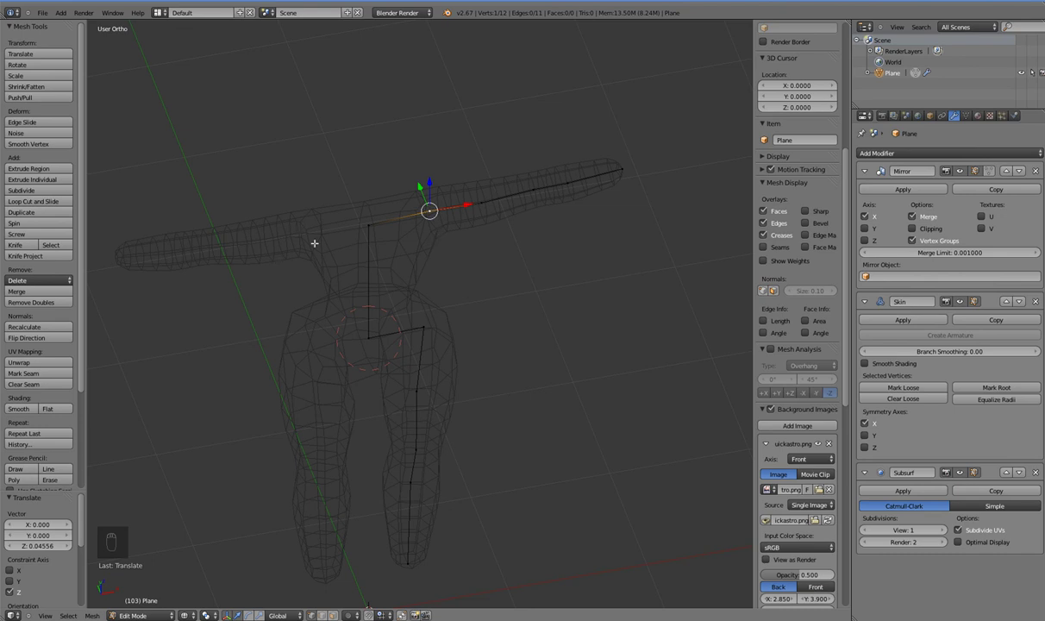
{"action": "key", "text": "KP_1"}
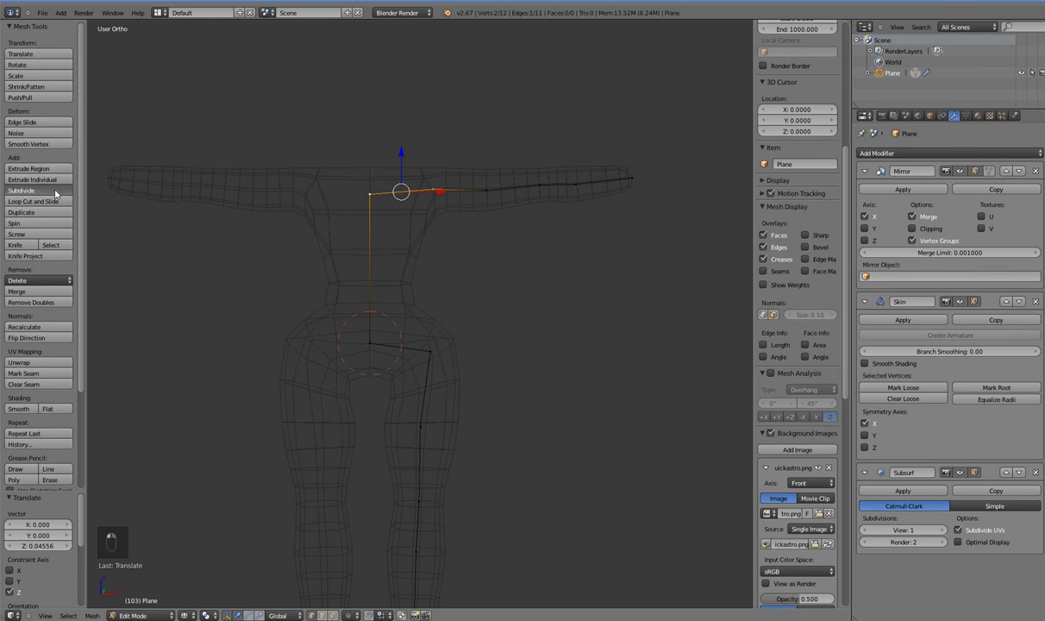
{"action": "left_click_drag", "start_coordinate": [455, 224], "coordinate": [408, 135]}
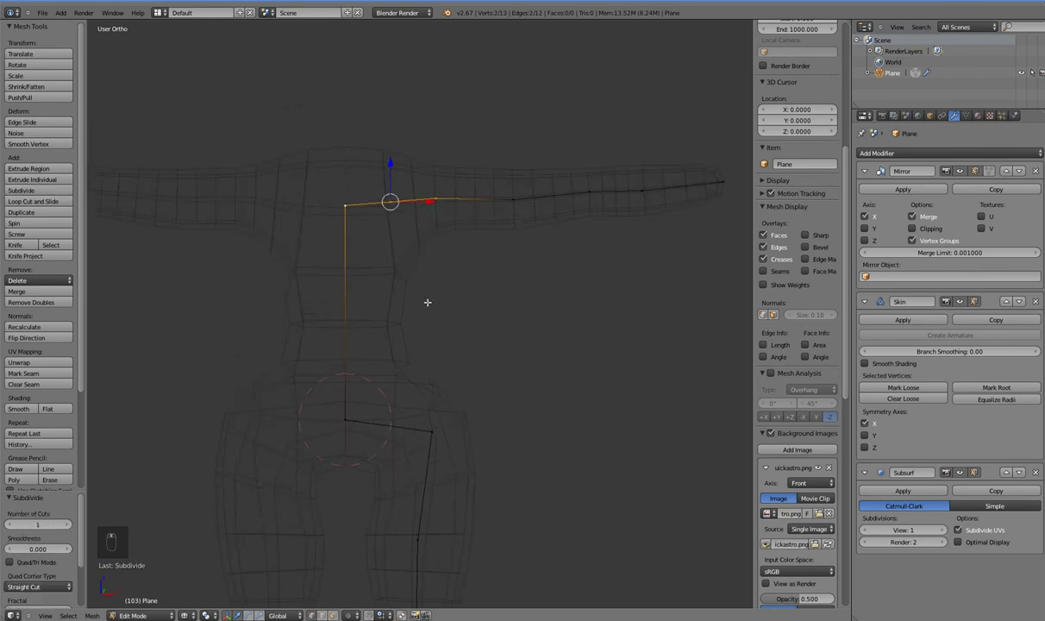
{"action": "key", "text": "KP_1"}
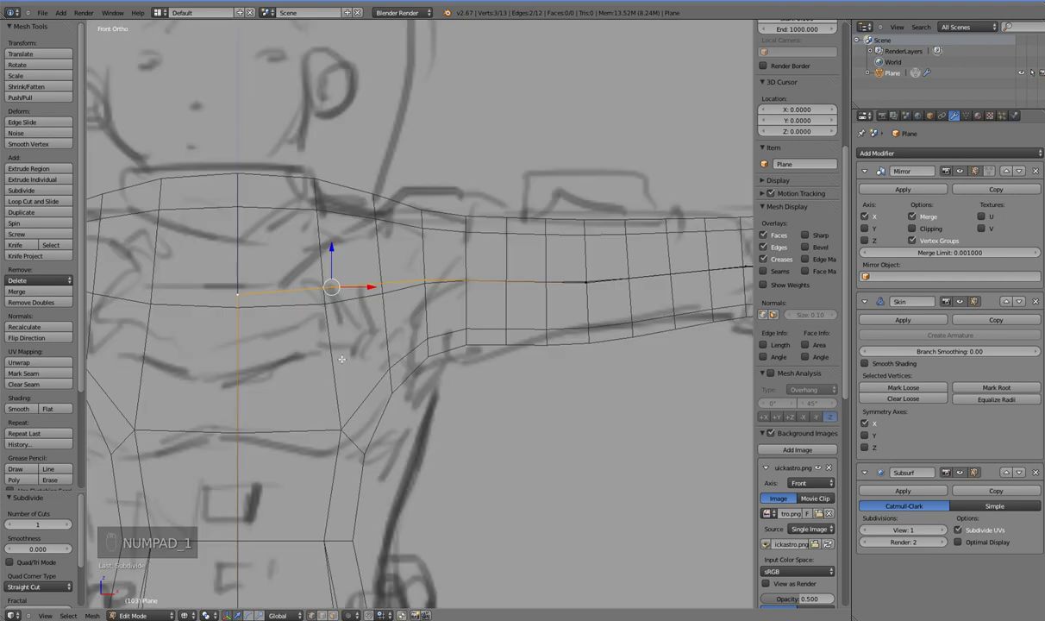
{"action": "key", "text": "ctrl+z"}
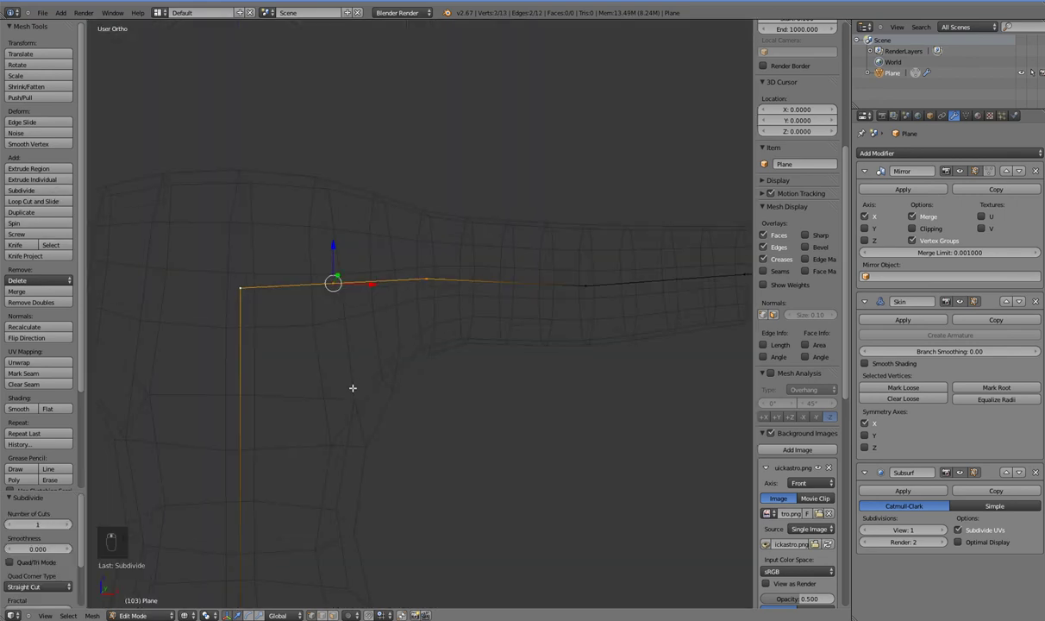
{"action": "key", "text": "KP_1"}
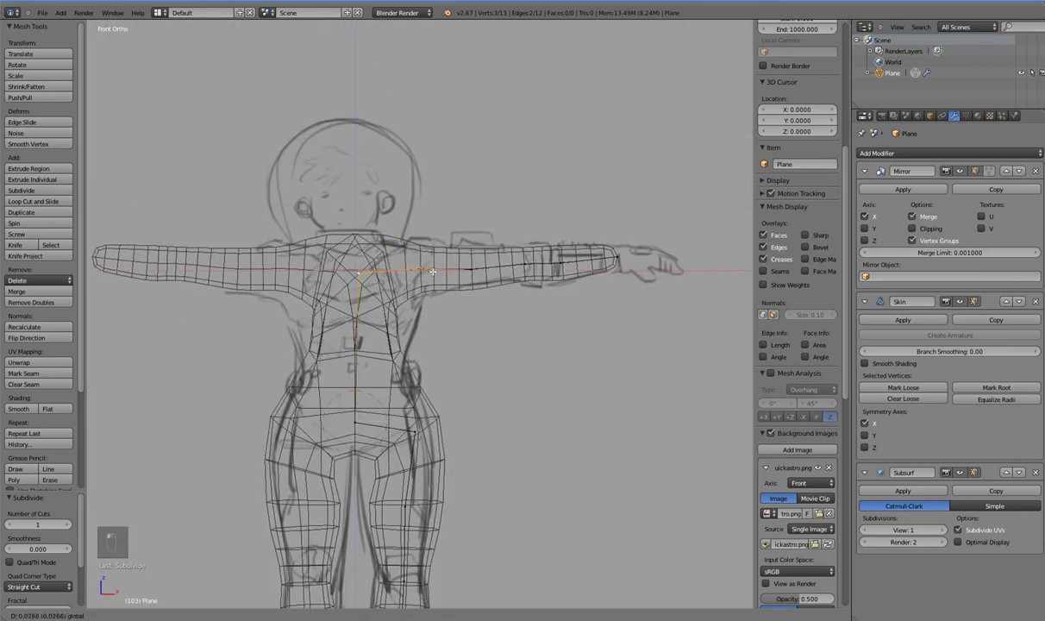
{"action": "left_click_drag", "start_coordinate": [451, 269], "coordinate": [454, 278]}
{"action": "key", "text": "ctrl+z"}
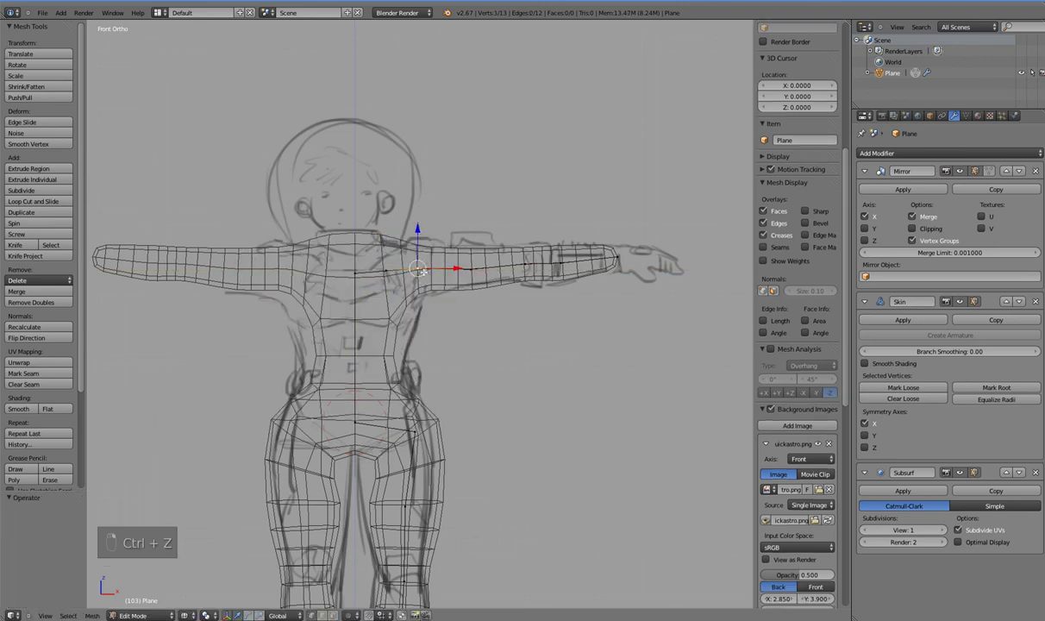
- Move the shoulder joint outward on X and shrink its skin to about 0.8
{"action": "left_click_drag", "start_coordinate": [441, 264], "coordinate": [454, 311]}
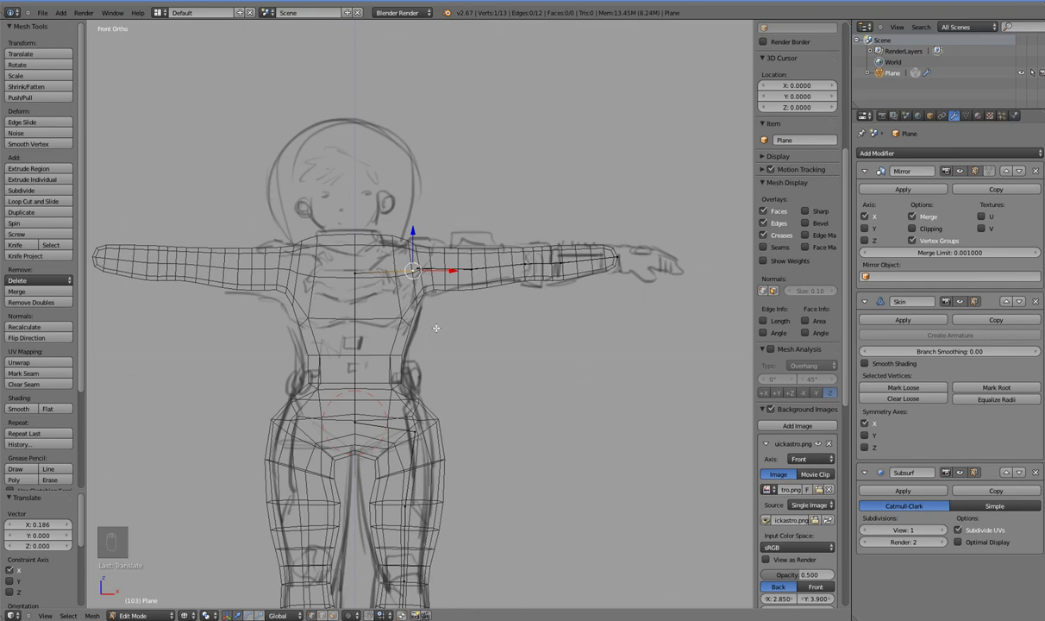
{"action": "key", "text": "ctrl+a"}
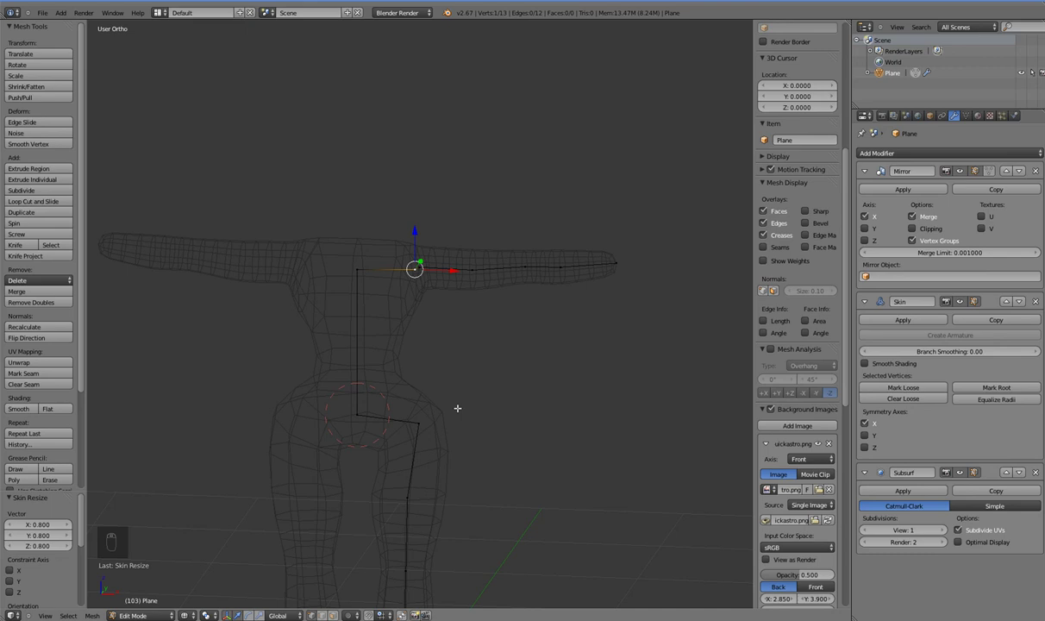
{"action": "key", "text": "KP_1"}
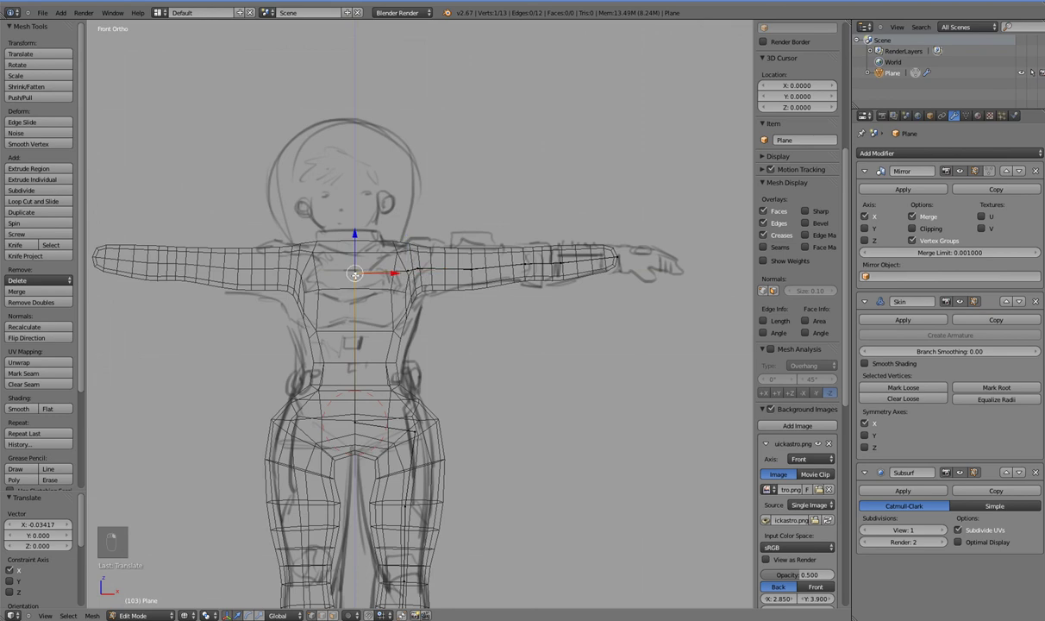
{"action": "key", "text": "ctrl+a"}
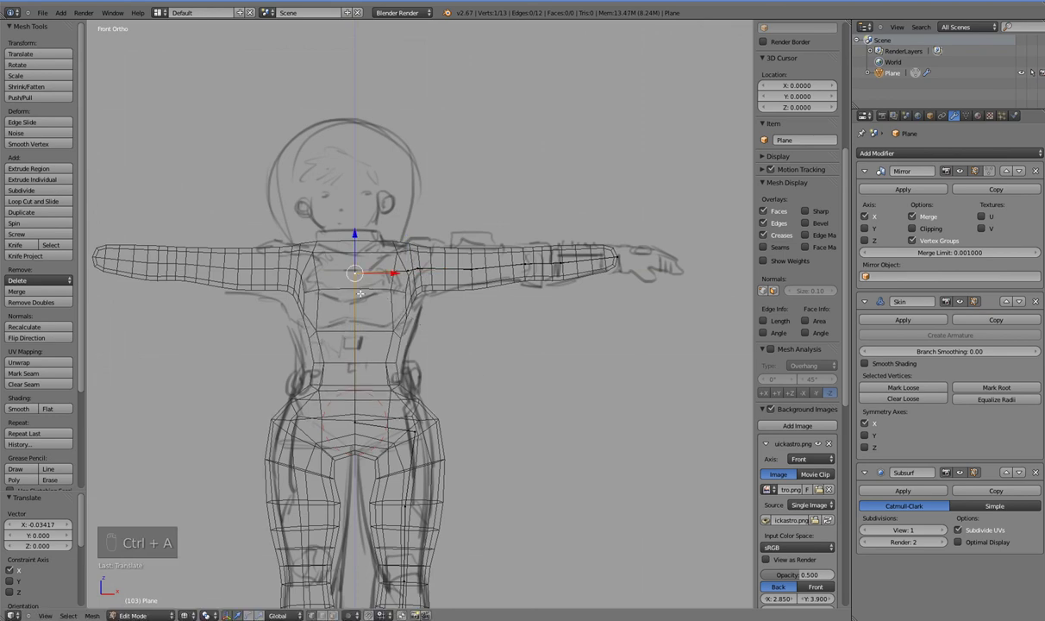
- Extrude a neck upward from the spine top and make its skin much thinner
{"action": "key", "text": "e"}
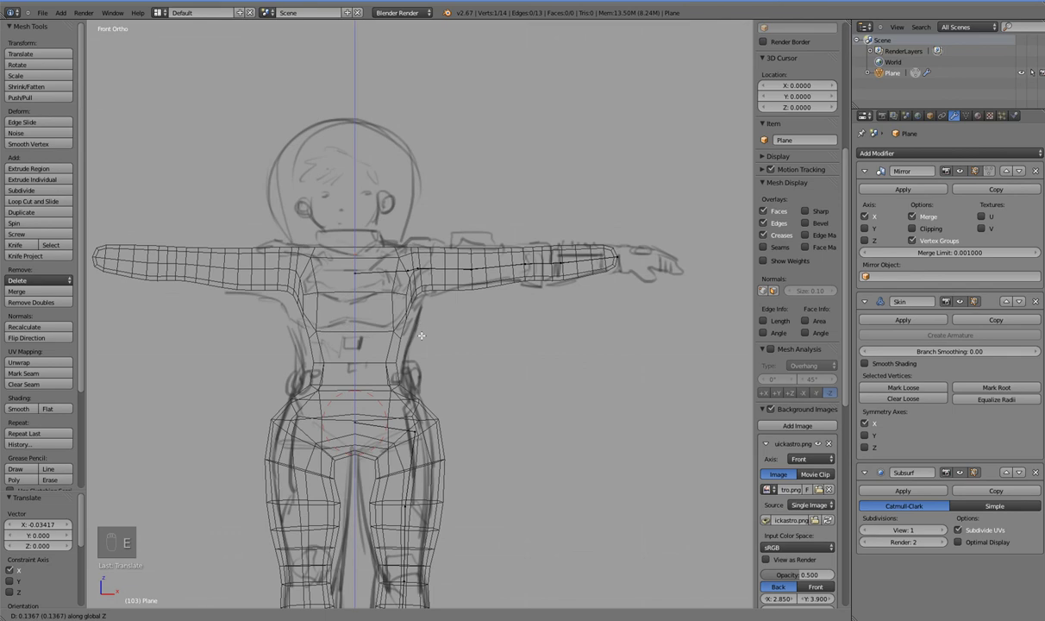
{"action": "left_click_drag", "start_coordinate": [423, 323], "coordinate": [528, 432]}
{"action": "key", "text": "ctrl+a"}
{"action": "left_click", "coordinate": [453, 363]}
{"action": "key", "text": "e"}
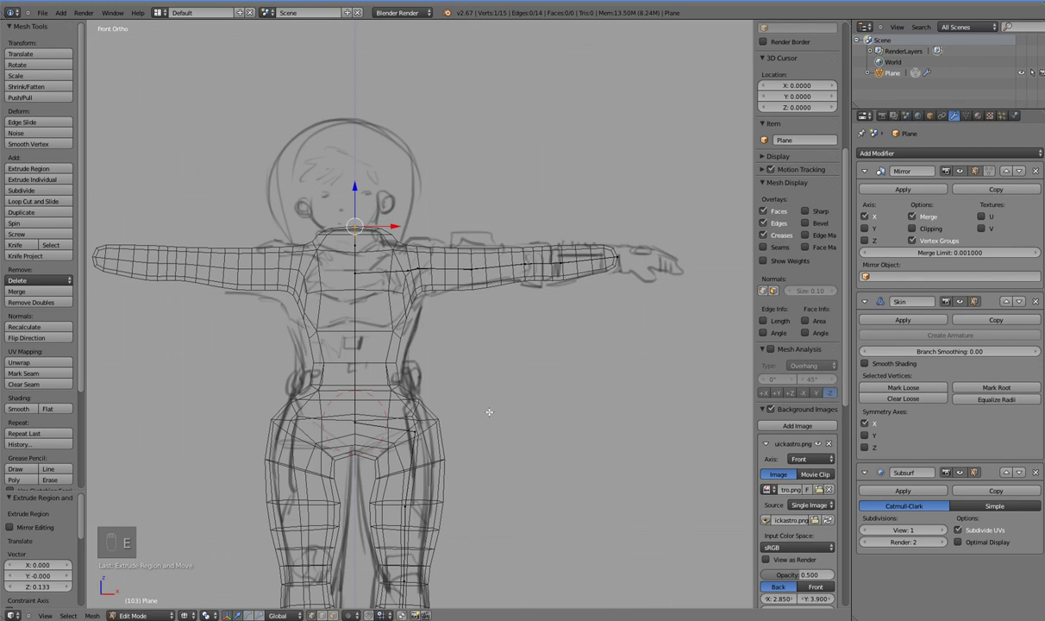
{"action": "key", "text": "ctrl+a"}
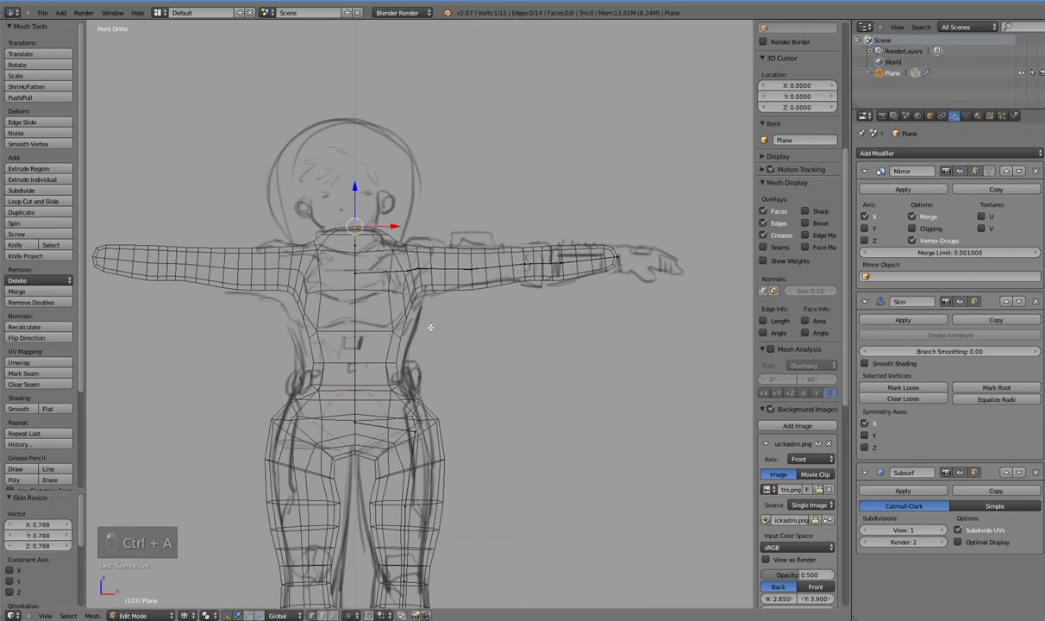
{"action": "key", "text": "ctrl+a"}
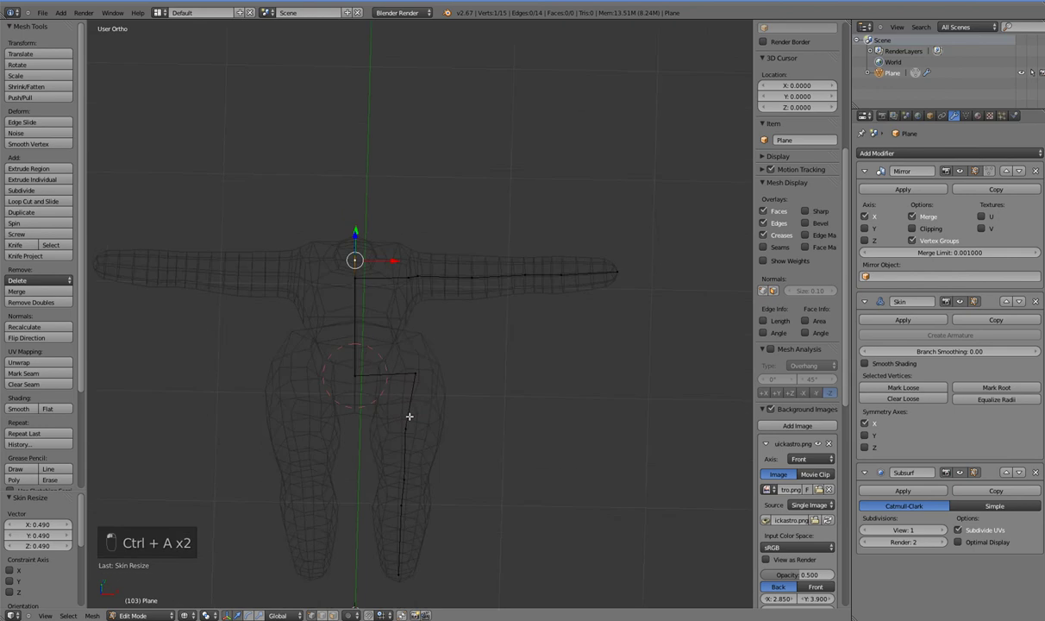
{"action": "key", "text": "KP_1"}
{"action": "middle_click", "coordinate": [406, 379]}
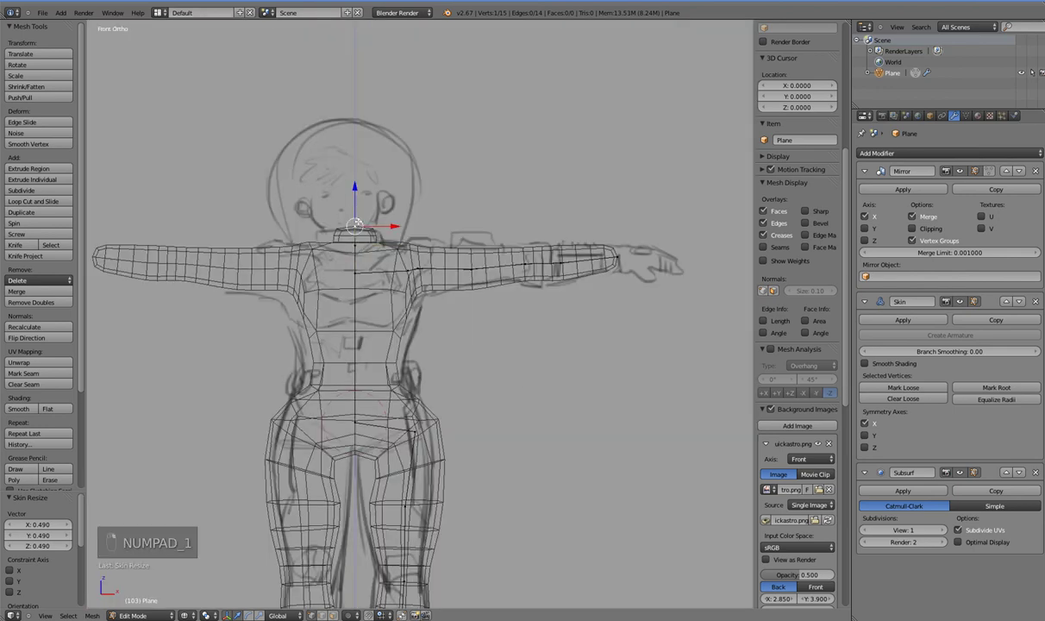
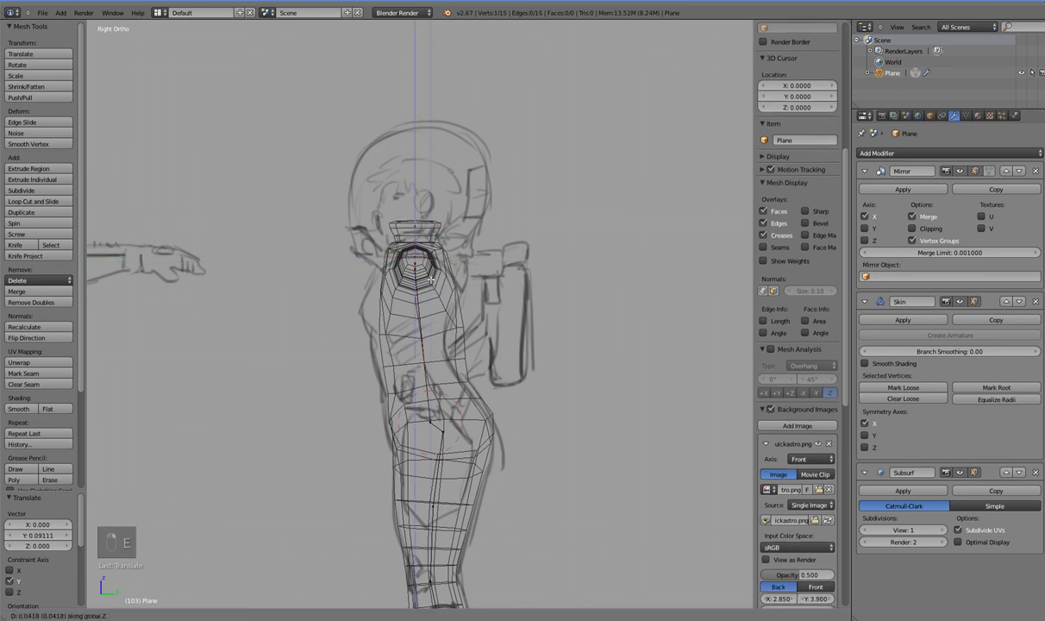
- Extrude a head vertex above the neck and enlarge its skin to about 2.1 as a helmet
{"action": "key", "text": "ctrl+a"}
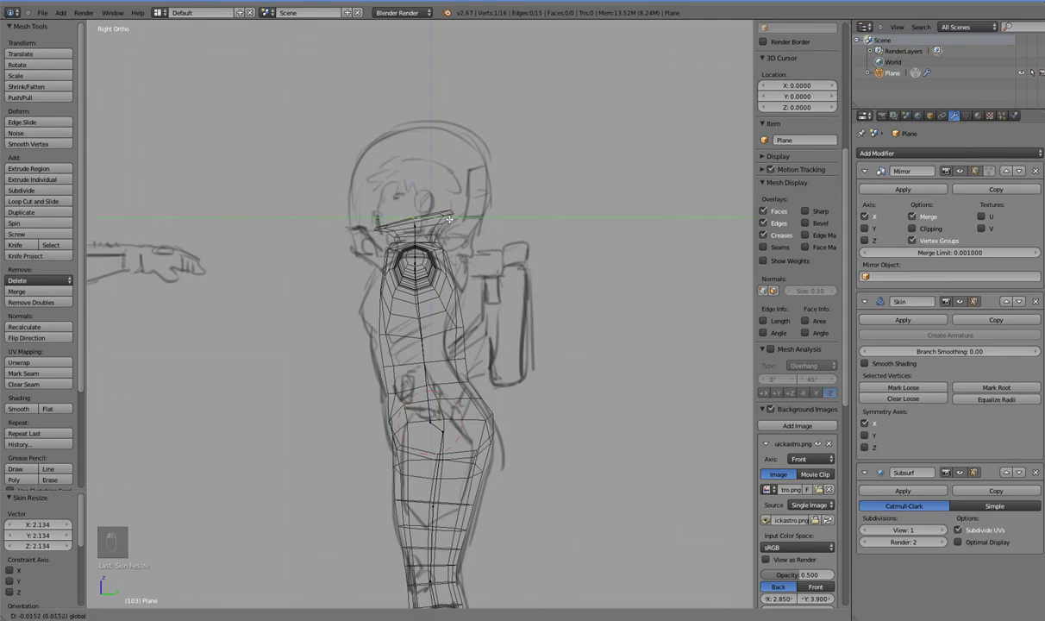
{"action": "key", "text": "e"}
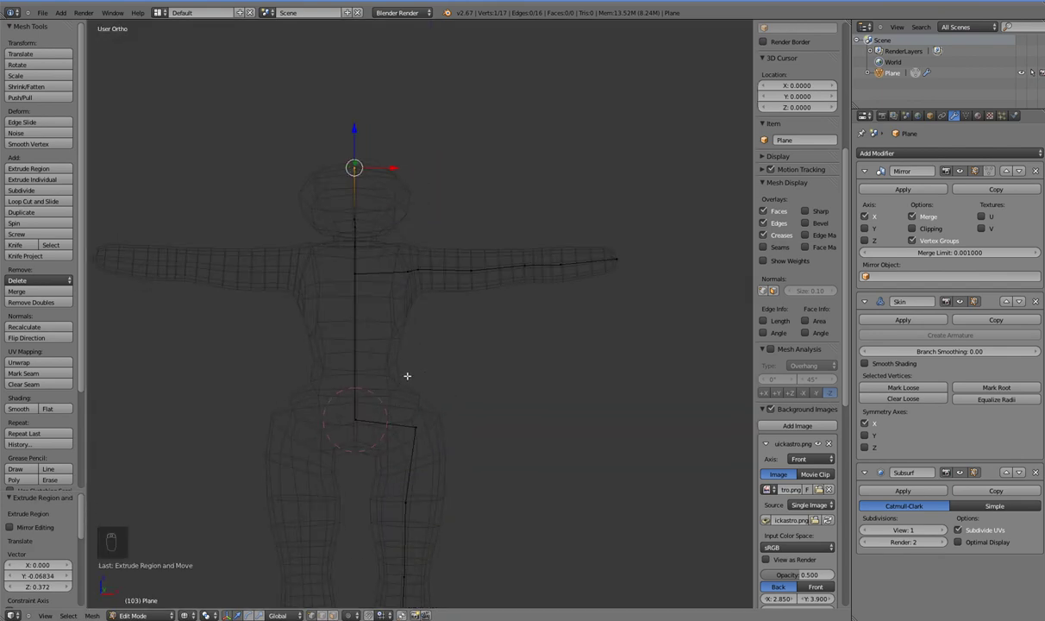
{"action": "key", "text": "KP_3"}
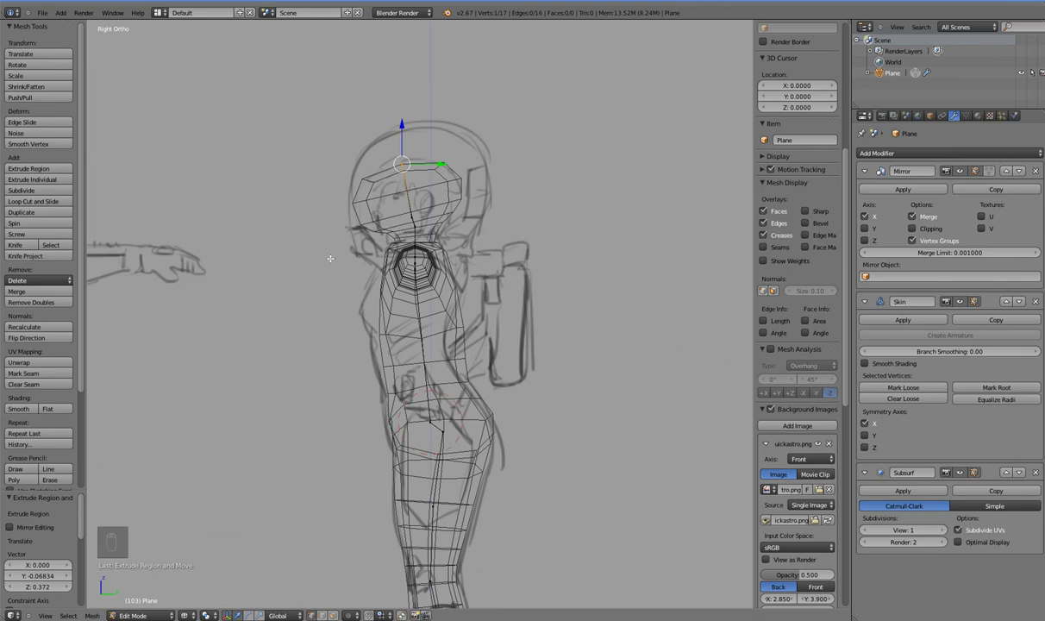
- From the neck's top vertex, extrude a head vertex up along Z and enlarge its skin radius
{"action": "left_click_drag", "start_coordinate": [376, 247], "coordinate": [378, 171]}
{"action": "key", "text": "x"}
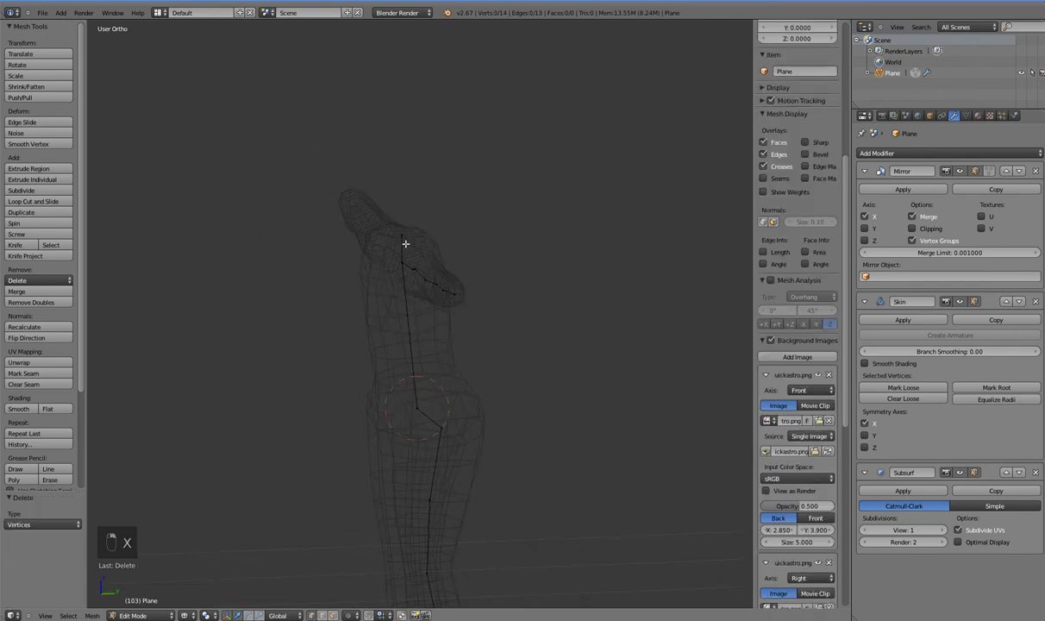
{"action": "key", "text": "KP_3"}
{"action": "left_click", "coordinate": [406, 227]}
{"action": "left_click", "coordinate": [471, 269]}
{"action": "key", "text": "alt+a"}
{"action": "key", "text": "ctrl+a"}
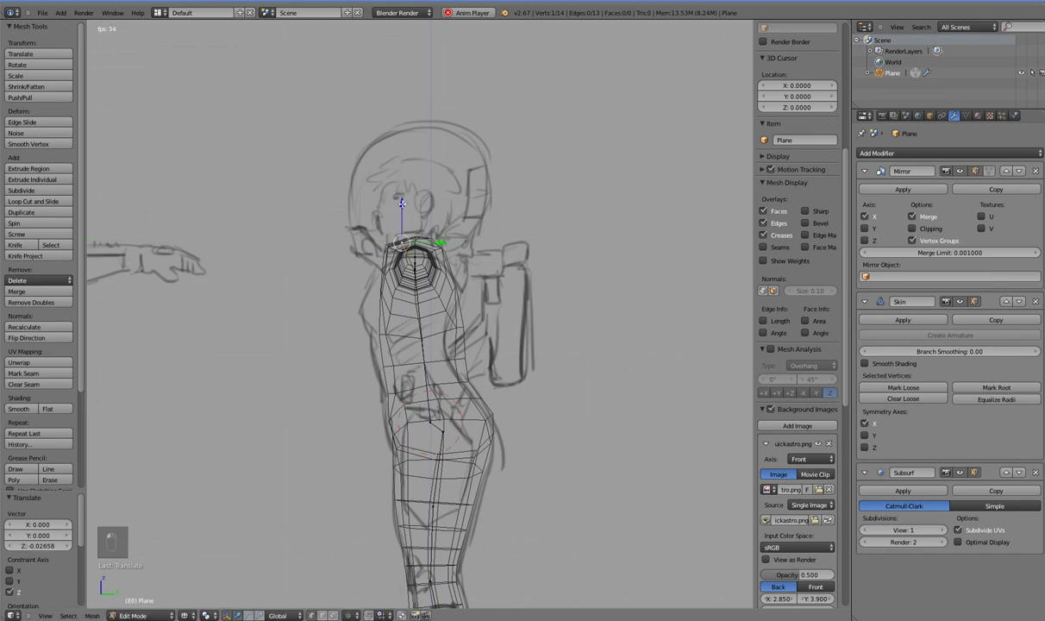
{"action": "key", "text": "e"}
{"action": "left_click", "coordinate": [479, 285]}
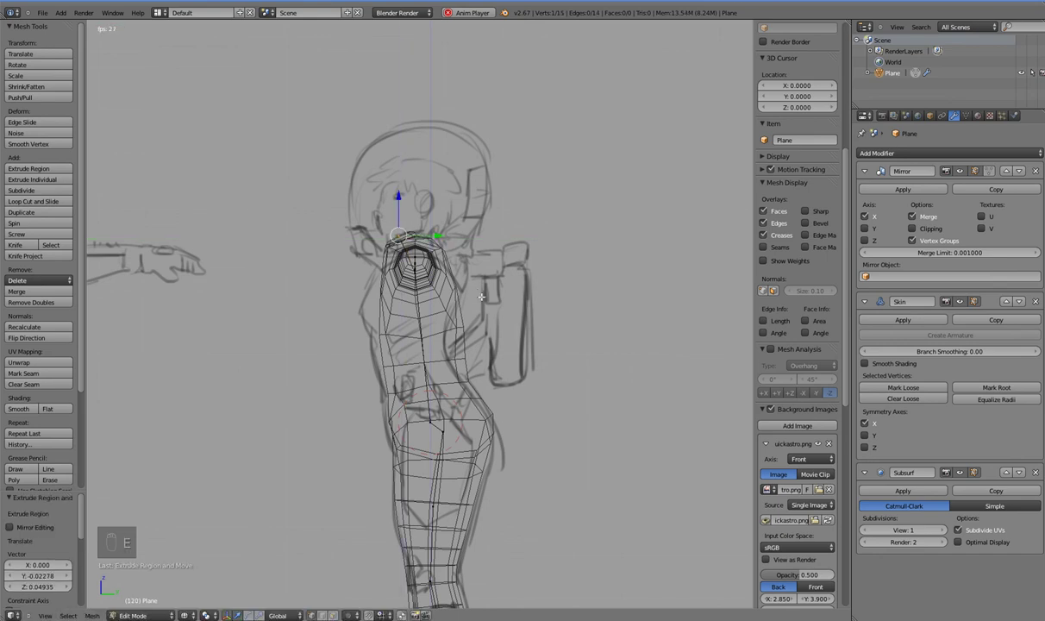
{"action": "key", "text": "ctrl+a"}
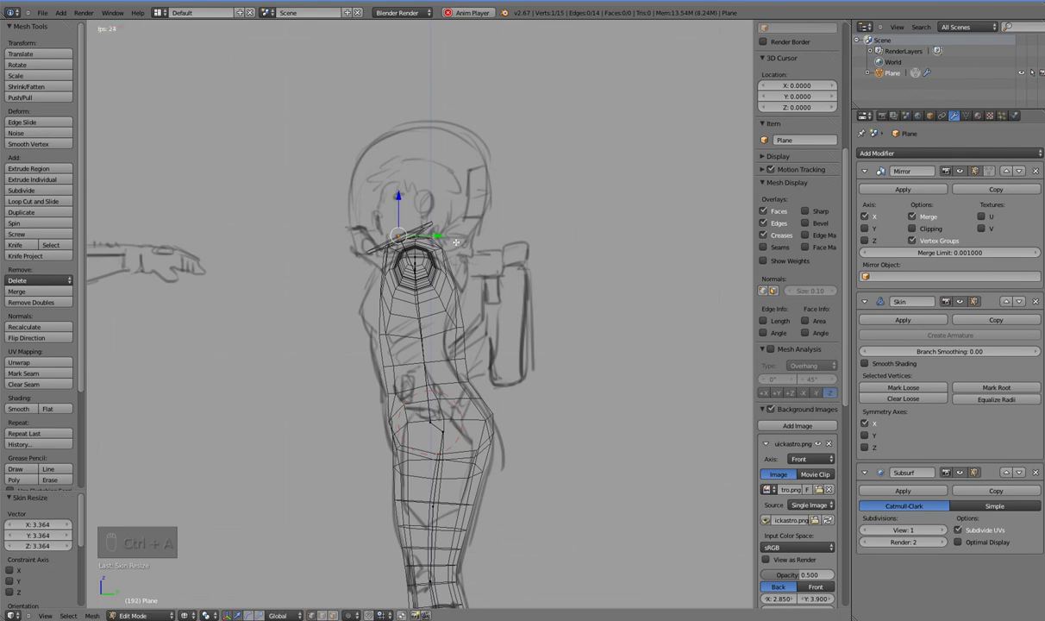
{"action": "key", "text": "ctrl+a"}
- Extrude another vertex to the helmet top and shift the head along Y in Right Ortho view
{"action": "key", "text": "e"}
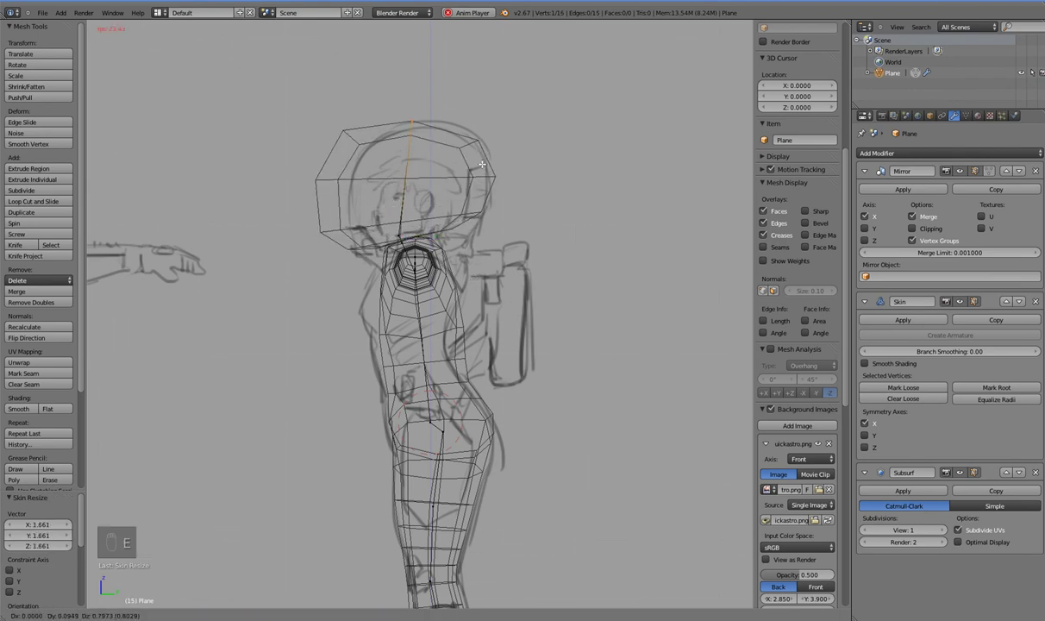
{"action": "key", "text": "KP_3"}
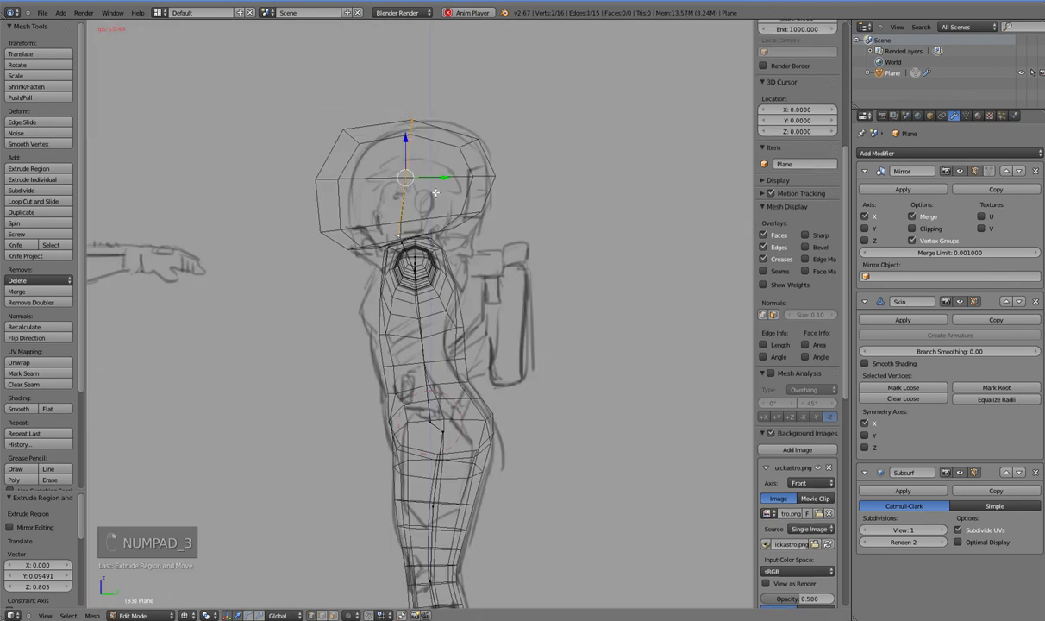
{"action": "left_click", "coordinate": [449, 173]}
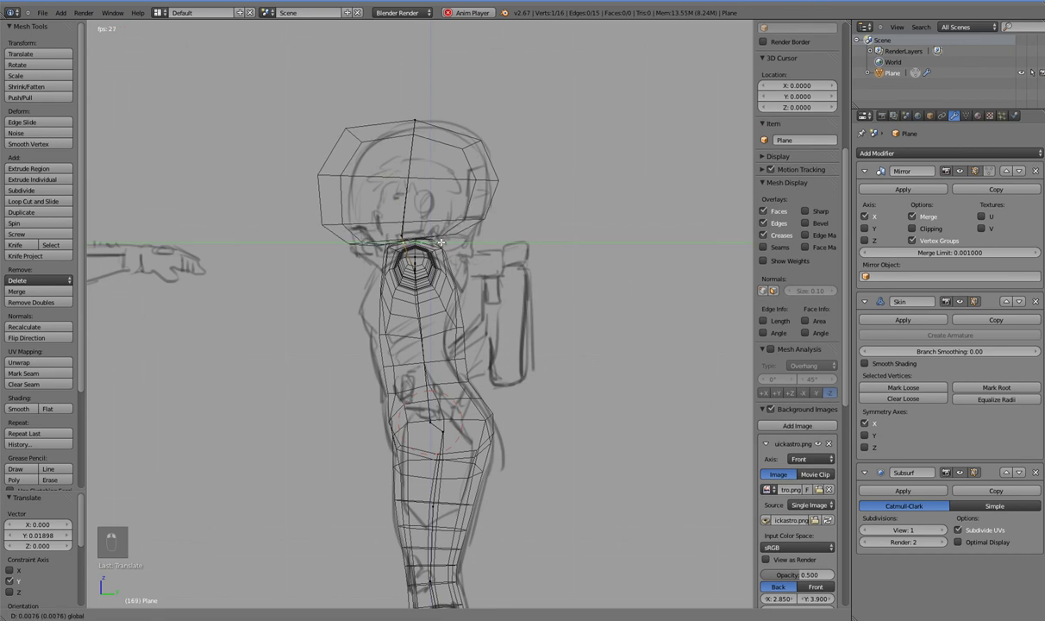
{"action": "key", "text": "alt+a"}
{"action": "key", "text": "ctrl+a"}
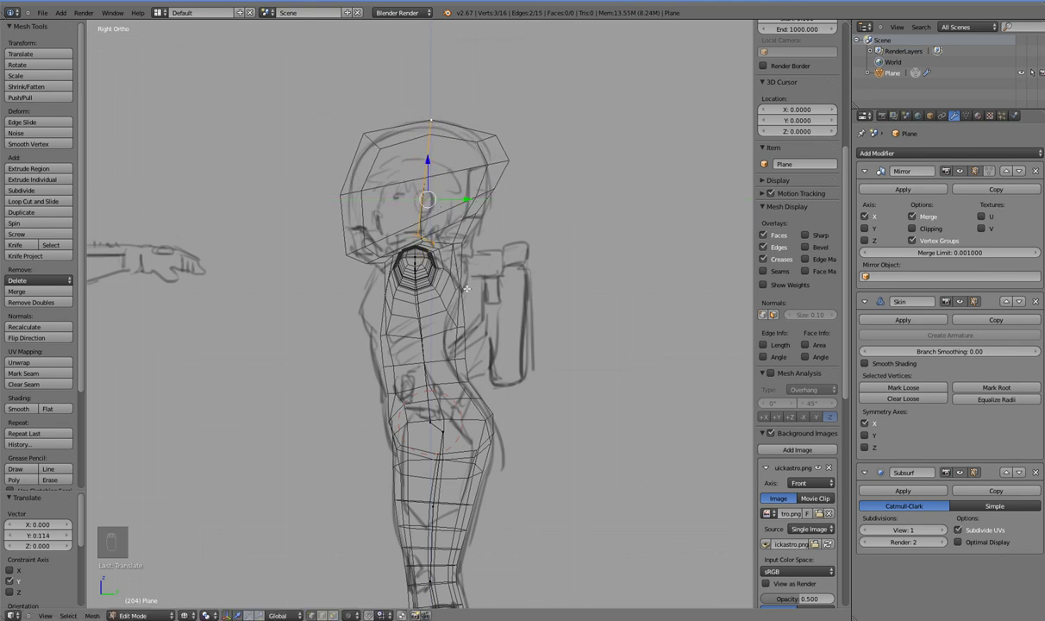
- Slide the shoulder vertex along X in front view so the arms meet the sketched shoulders
{"action": "left_click_drag", "start_coordinate": [413, 301], "coordinate": [457, 298]}
{"action": "key", "text": "KP_1"}
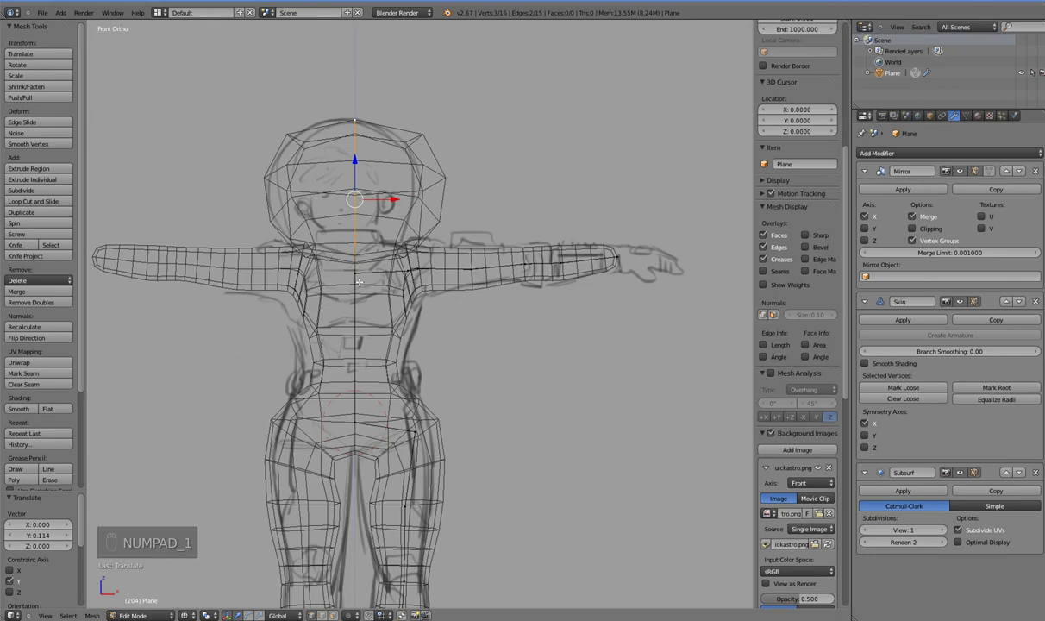
{"action": "key", "text": "KP_1"}
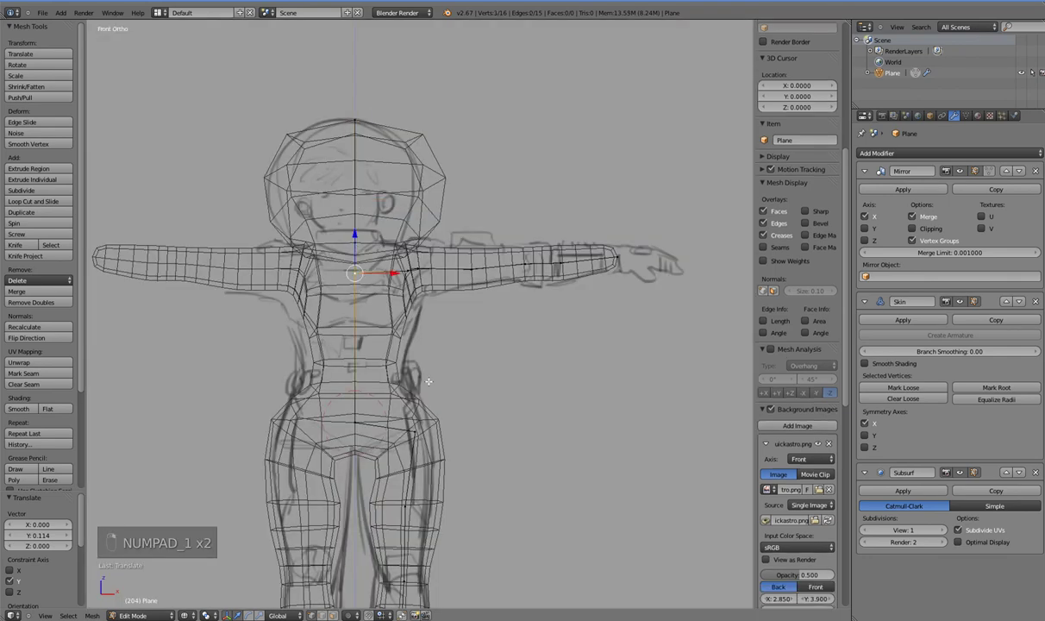
{"action": "key", "text": "ctrl+a"}
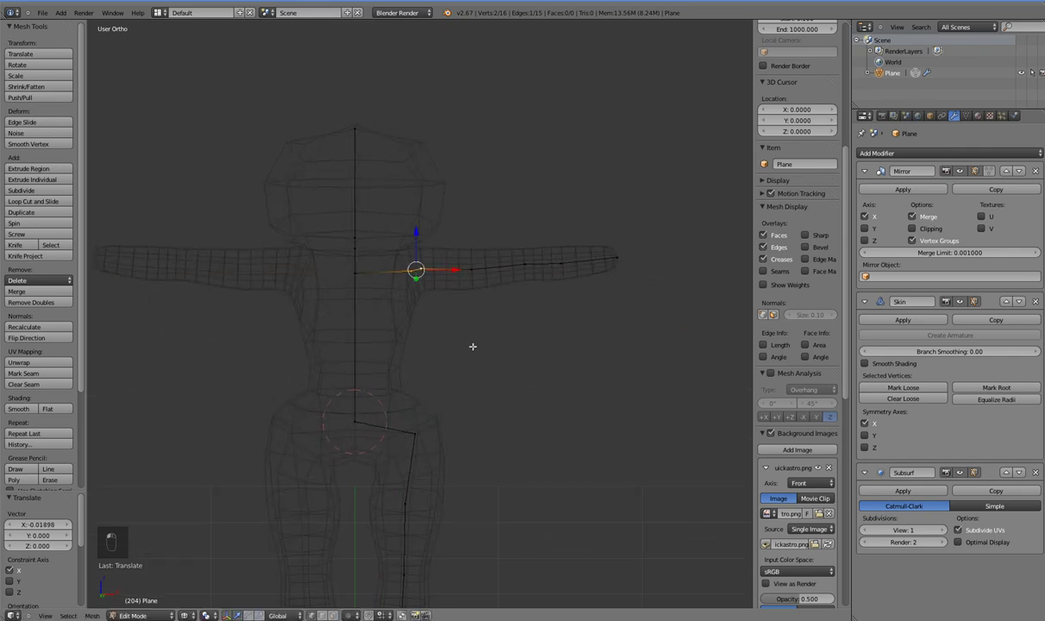
{"action": "key", "text": "KP_1"}
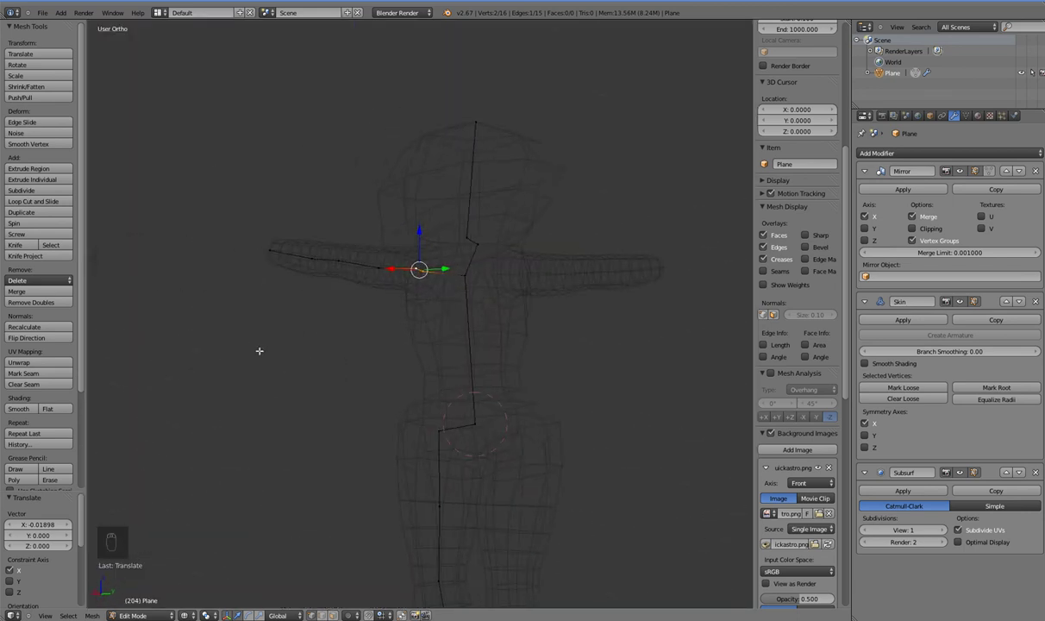
{"action": "key", "text": "KP_1"}
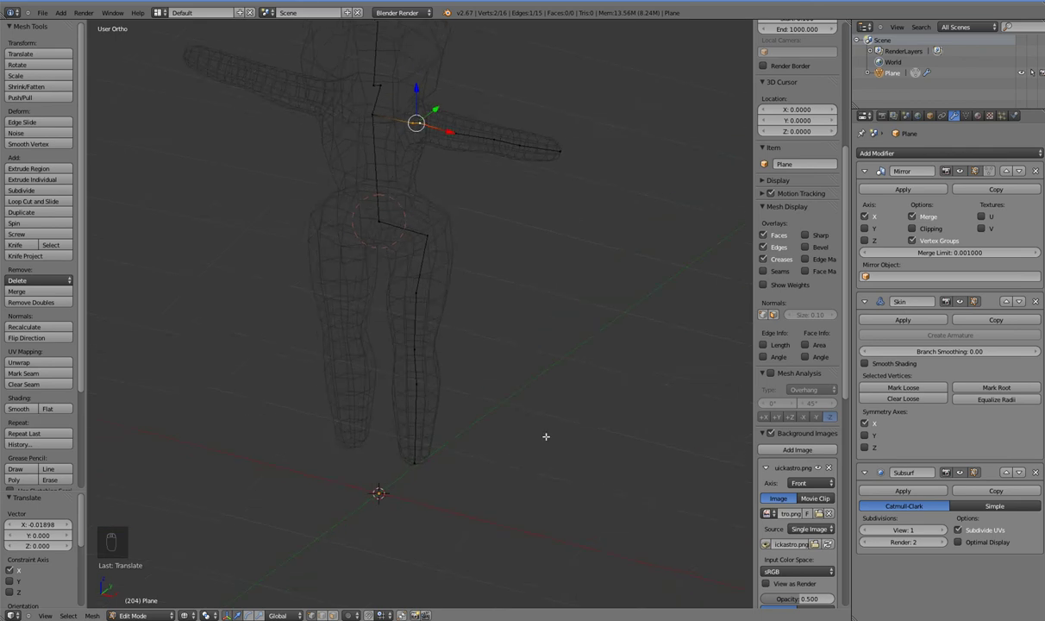
{"action": "key", "text": "KP_1"}
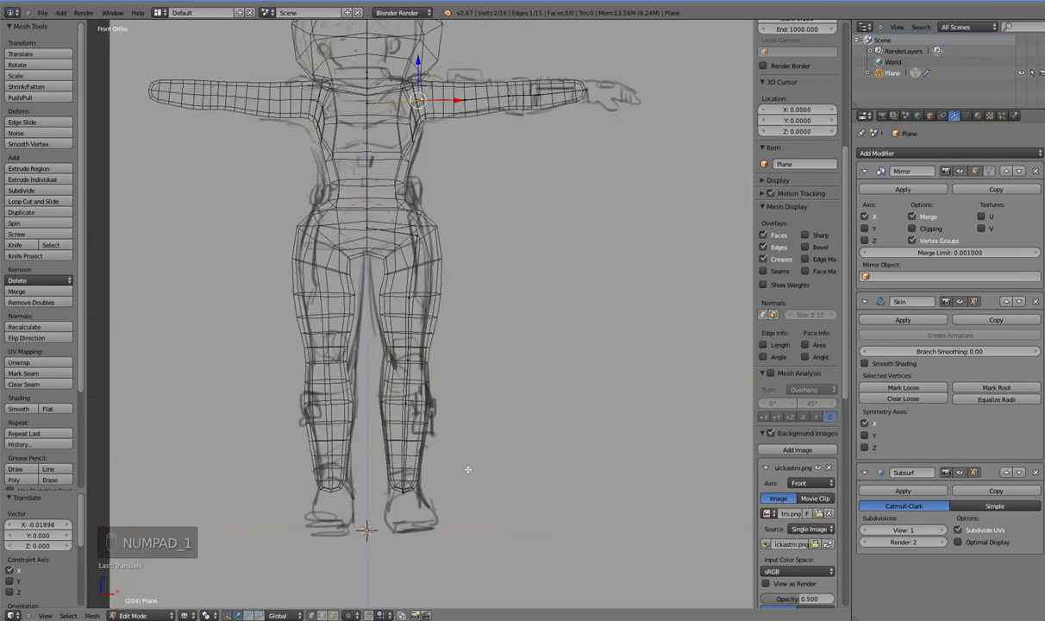
- Extrude a vertex below the ankle and another forward to form the toe
{"action": "key", "text": "e"}
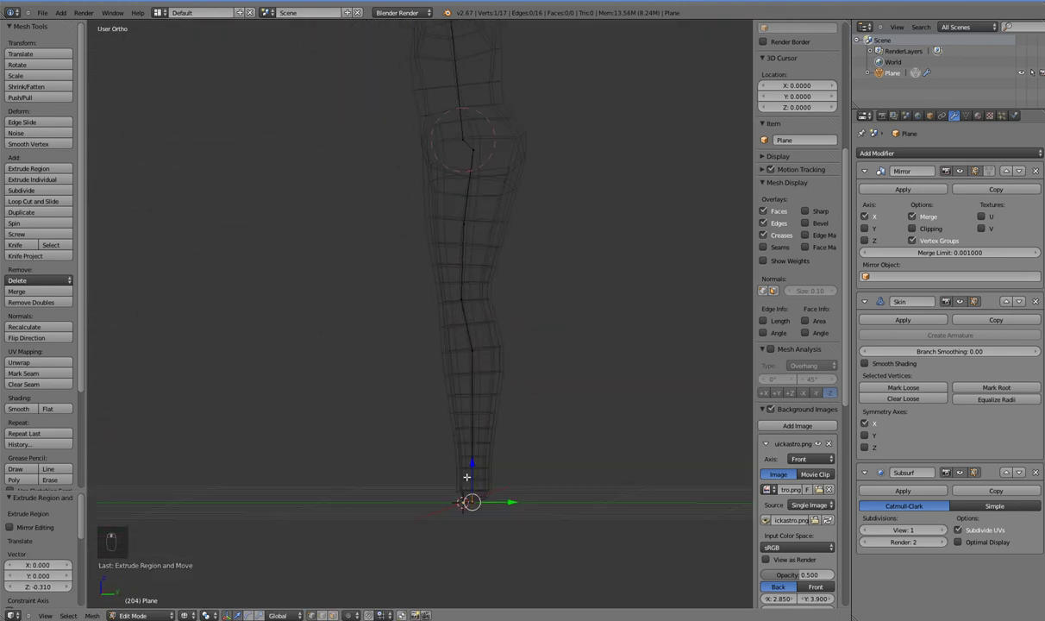
{"action": "key", "text": "e"}
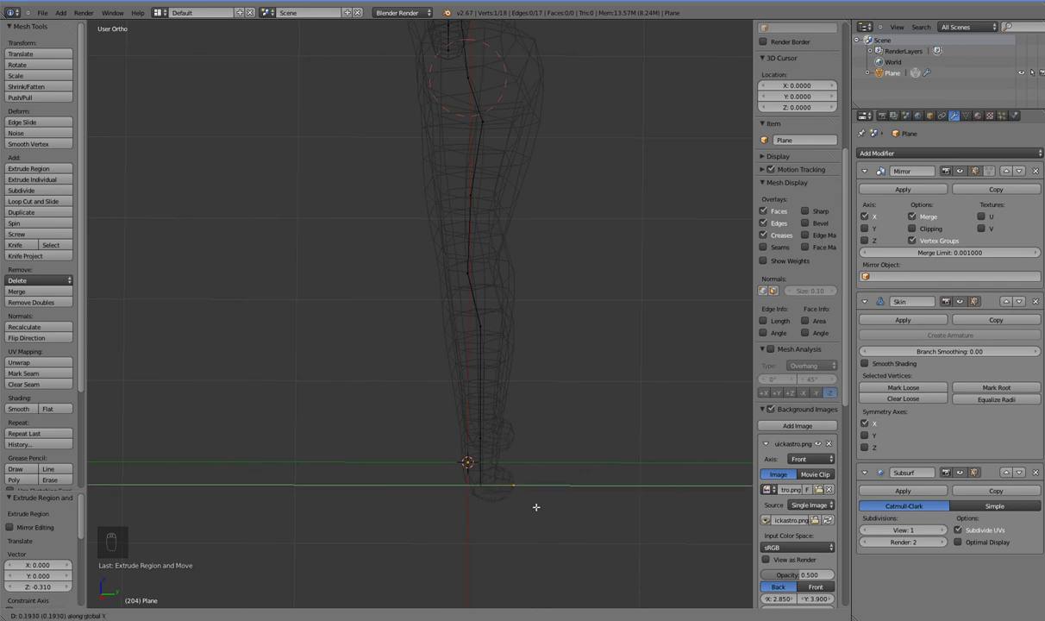
{"action": "left_click", "coordinate": [479, 483]}
{"action": "key", "text": "e"}
{"action": "left_click_drag", "start_coordinate": [442, 483], "coordinate": [404, 483]}
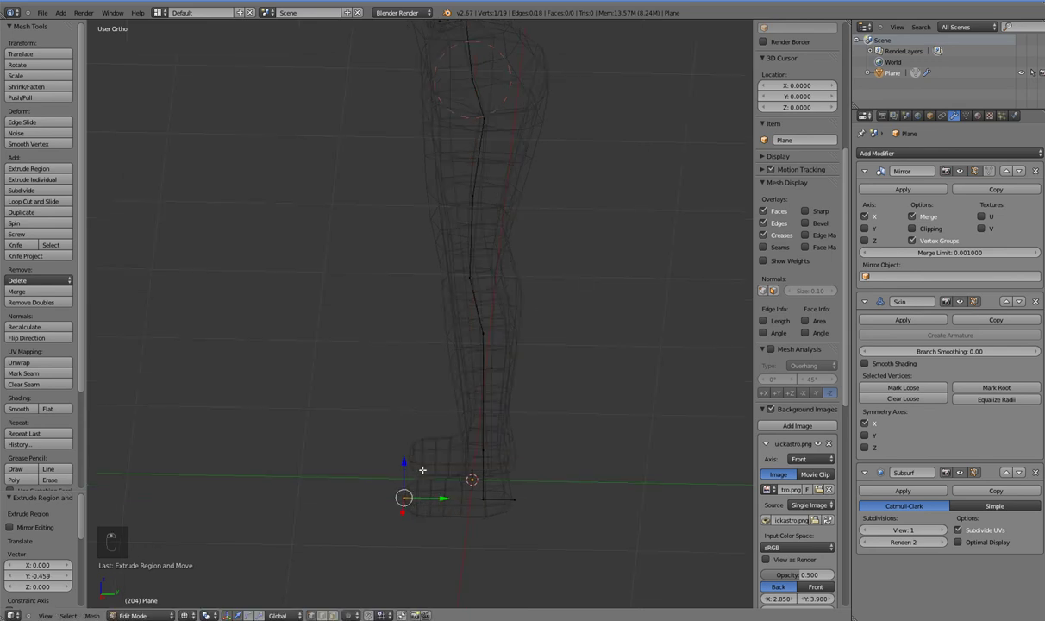
- Subdivide the foot edge, scale the foot vertices and thicken the foot skin
{"action": "key", "text": "ctrl+a"}
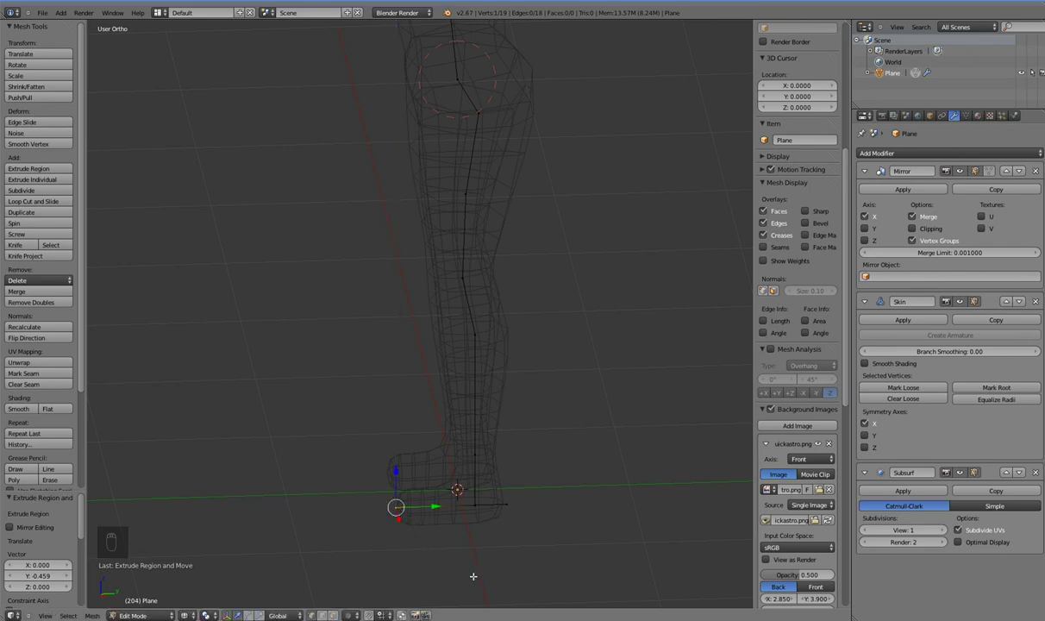
{"action": "key", "text": "ctrl+a"}
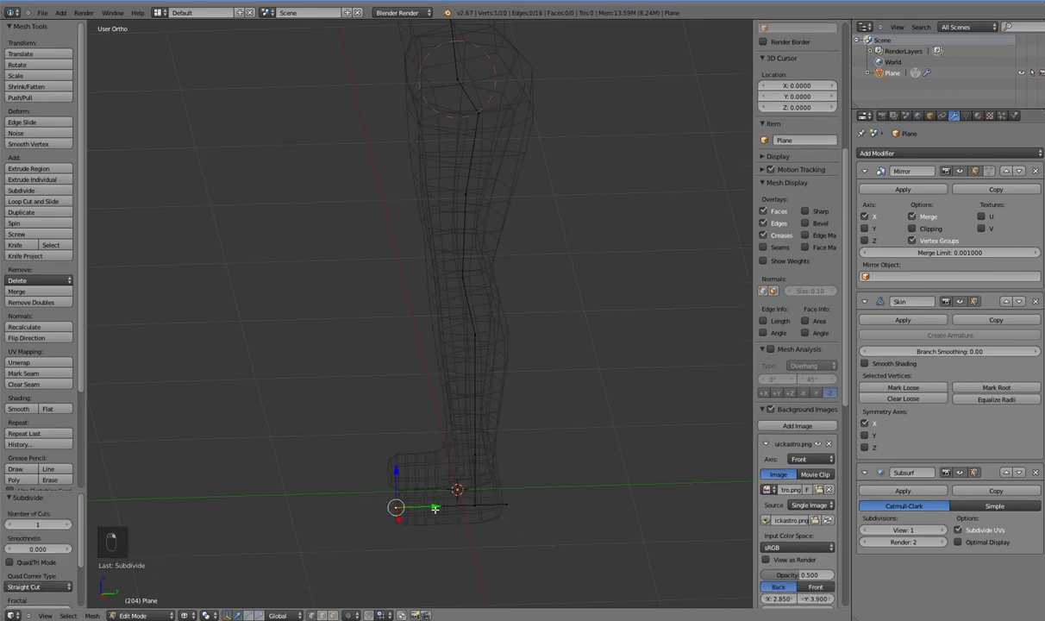
{"action": "key", "text": "ctrl+a"}
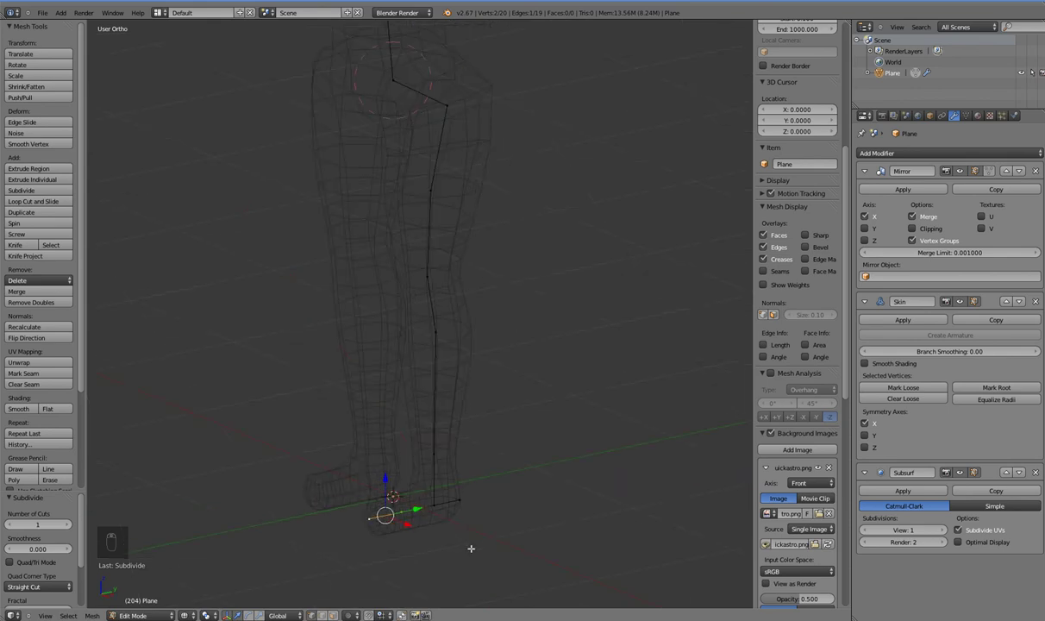
{"action": "key", "text": "ctrl+a"}
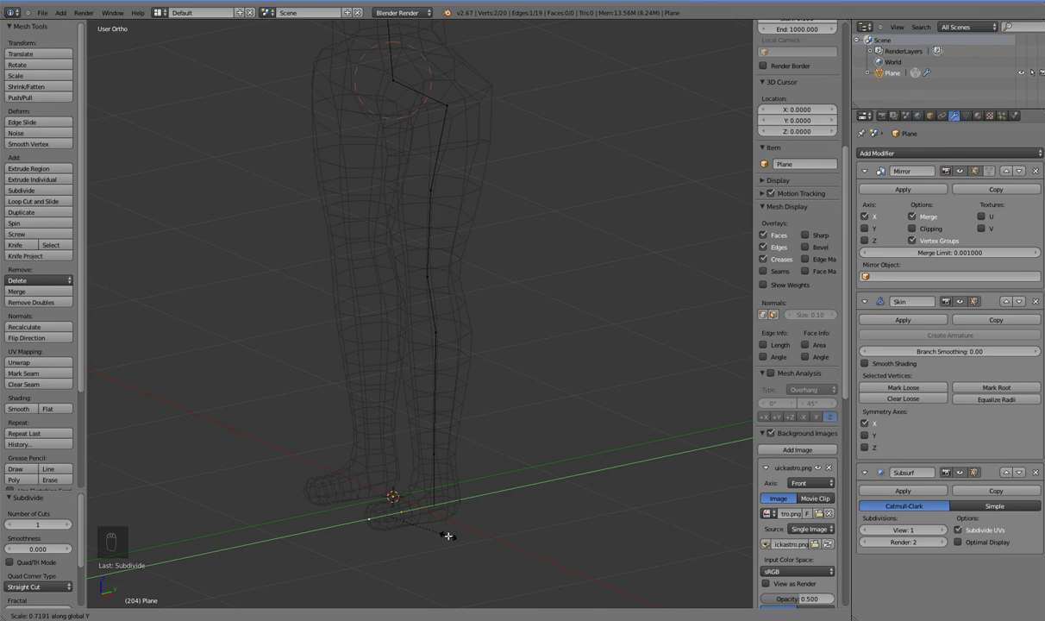
{"action": "left_click_drag", "start_coordinate": [415, 497], "coordinate": [432, 522]}
{"action": "left_click_drag", "start_coordinate": [432, 523], "coordinate": [469, 567]}
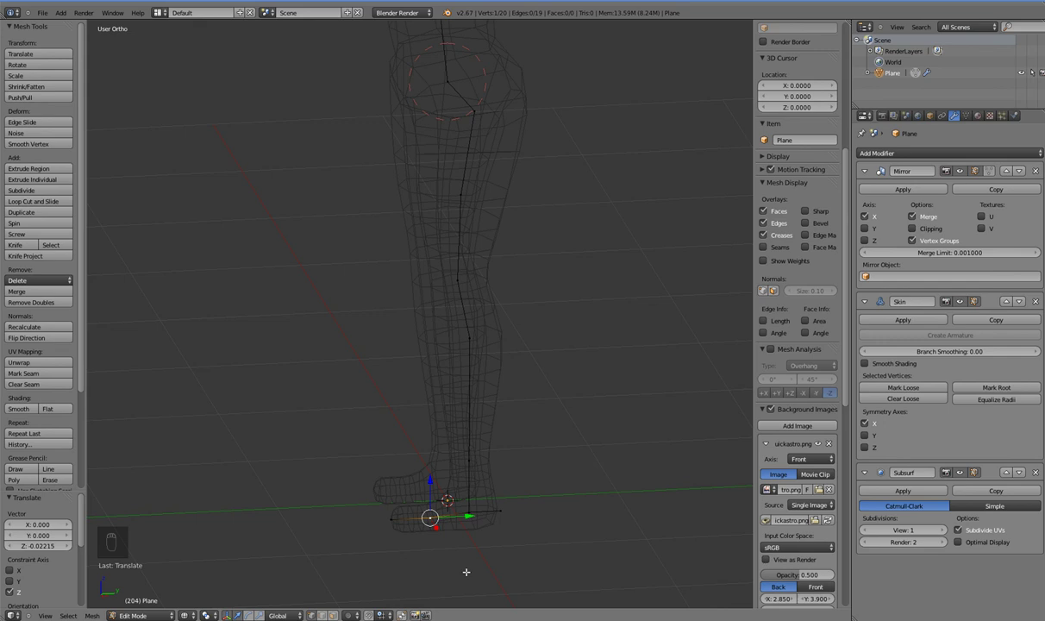
{"action": "key", "text": "ctrl+a"}
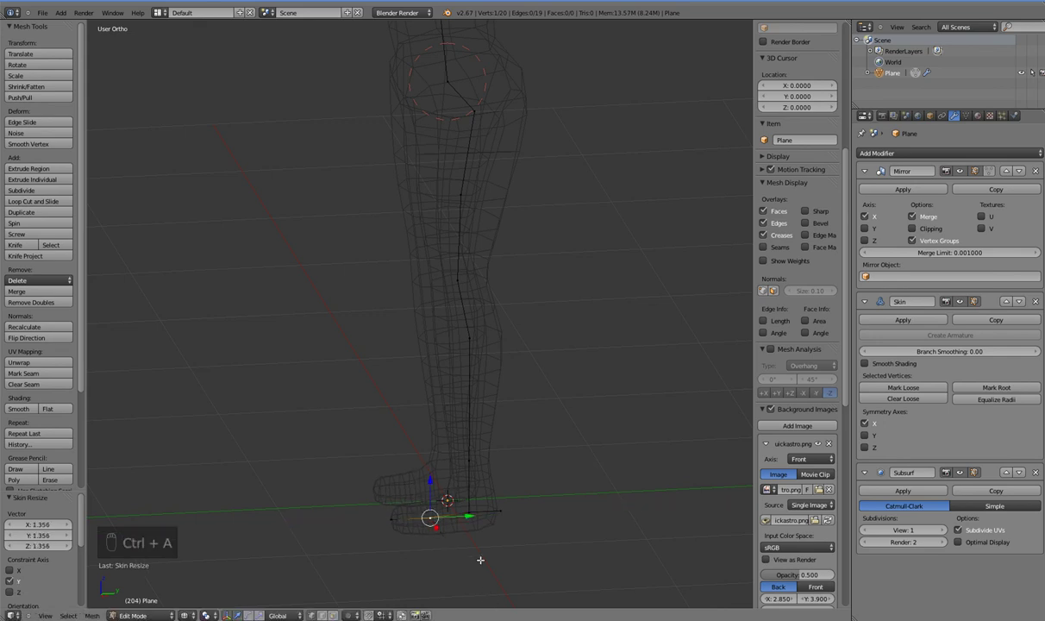
- Check the feet in solid shading, reshape the boot toe and resize the foot skin into chunky boots
{"action": "left_click_drag", "start_coordinate": [508, 540], "coordinate": [514, 526]}
{"action": "left_click_drag", "start_coordinate": [514, 526], "coordinate": [520, 581]}
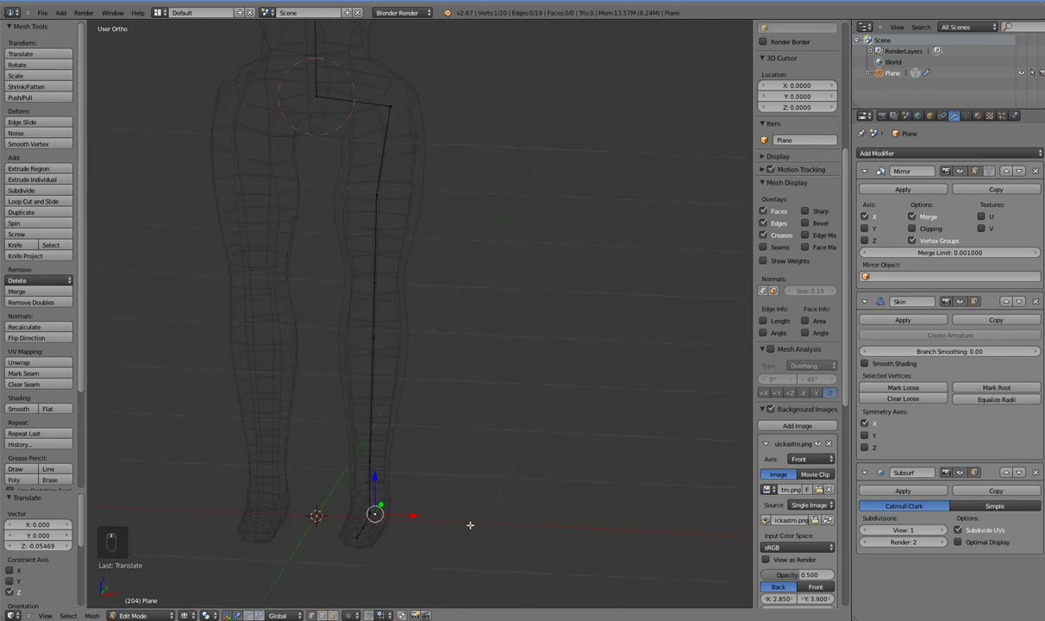
{"action": "left_click_drag", "start_coordinate": [415, 499], "coordinate": [405, 521]}
{"action": "middle_click", "coordinate": [405, 521]}
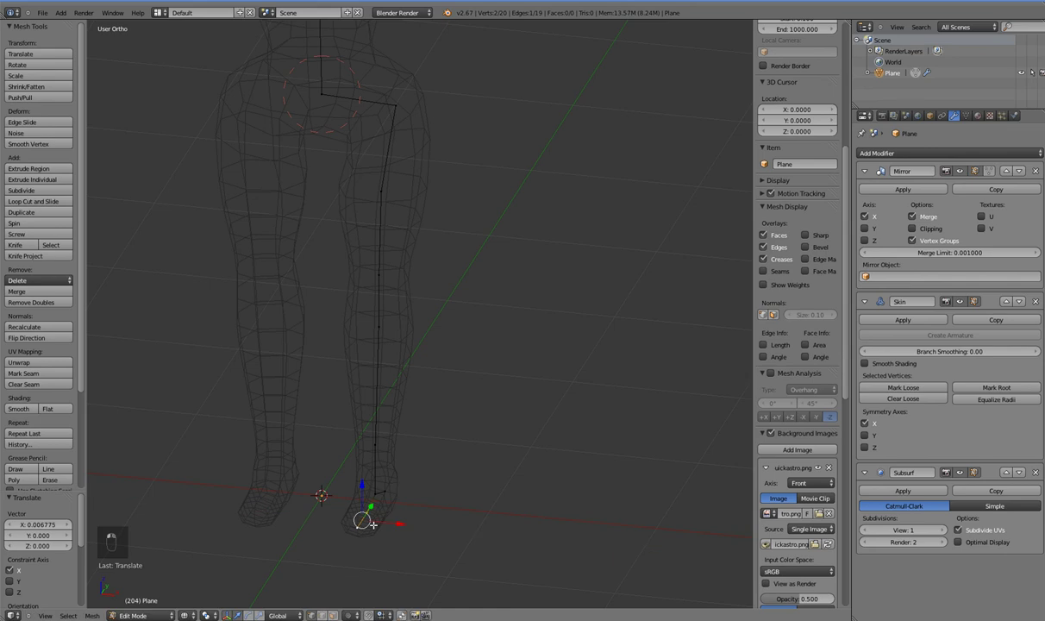
{"action": "left_click_drag", "start_coordinate": [390, 551], "coordinate": [442, 536]}
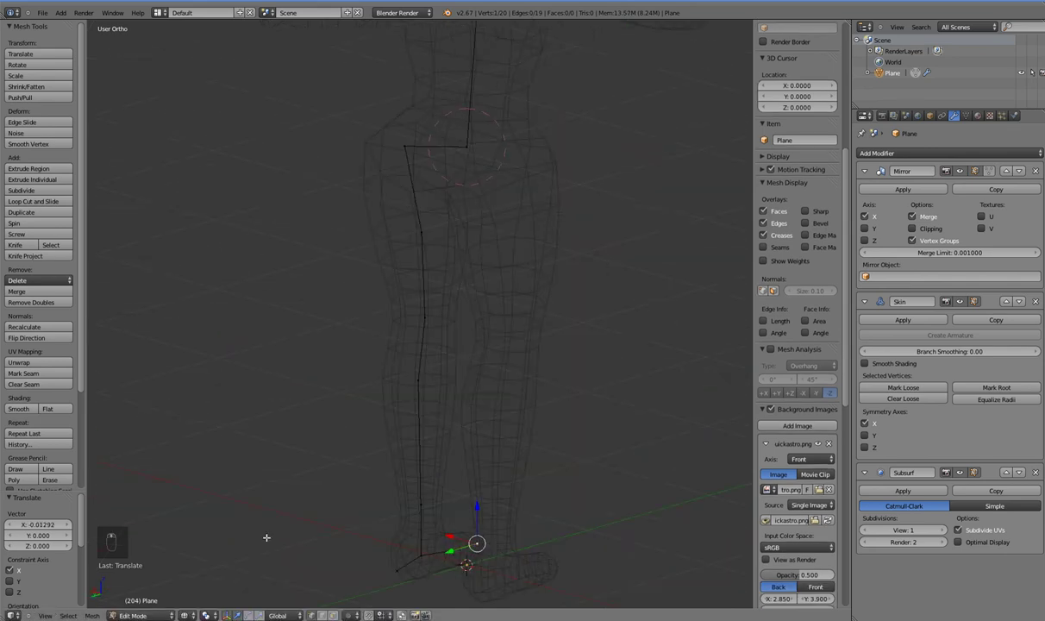
{"action": "left_click_drag", "start_coordinate": [484, 494], "coordinate": [451, 514]}
{"action": "key", "text": "z"}
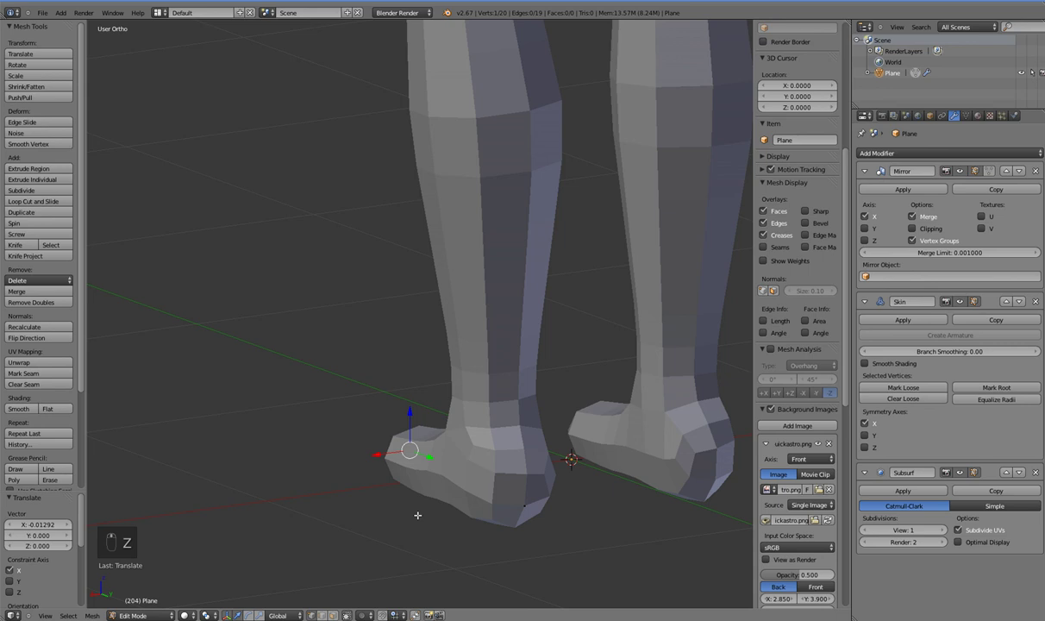
{"action": "left_click_drag", "start_coordinate": [508, 516], "coordinate": [471, 501]}
{"action": "left_click_drag", "start_coordinate": [559, 502], "coordinate": [470, 508]}
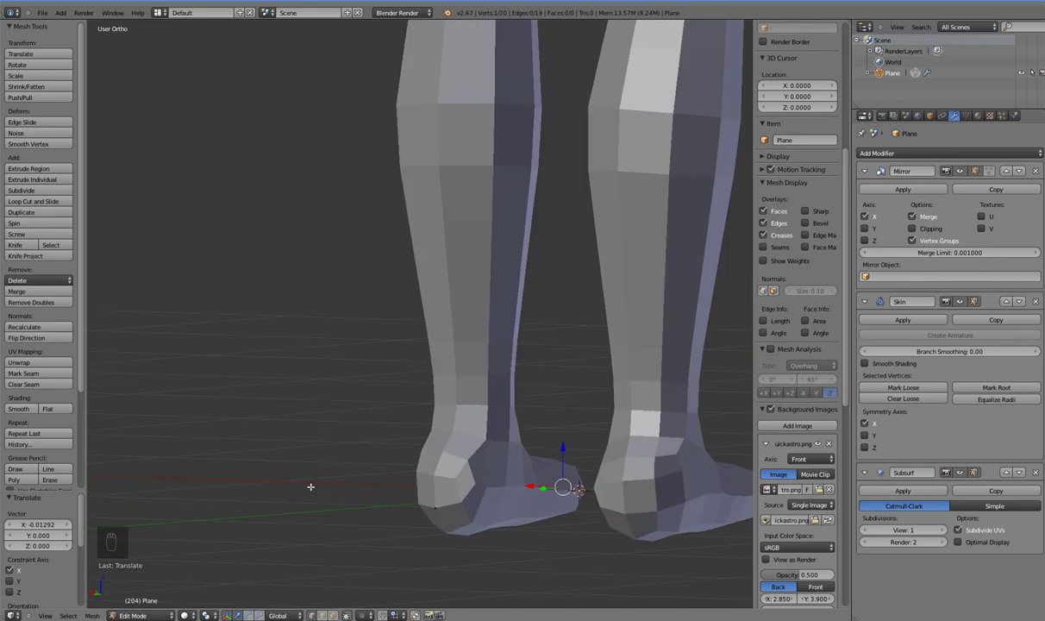
{"action": "left_click_drag", "start_coordinate": [473, 509], "coordinate": [445, 512]}
{"action": "key", "text": "z"}
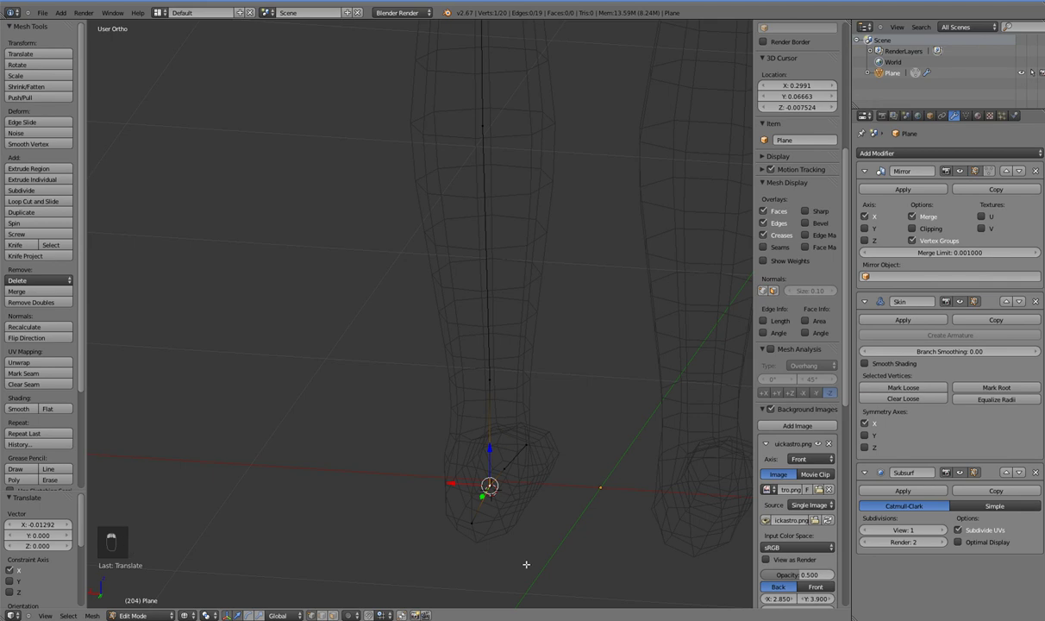
{"action": "key", "text": "ctrl+a"}
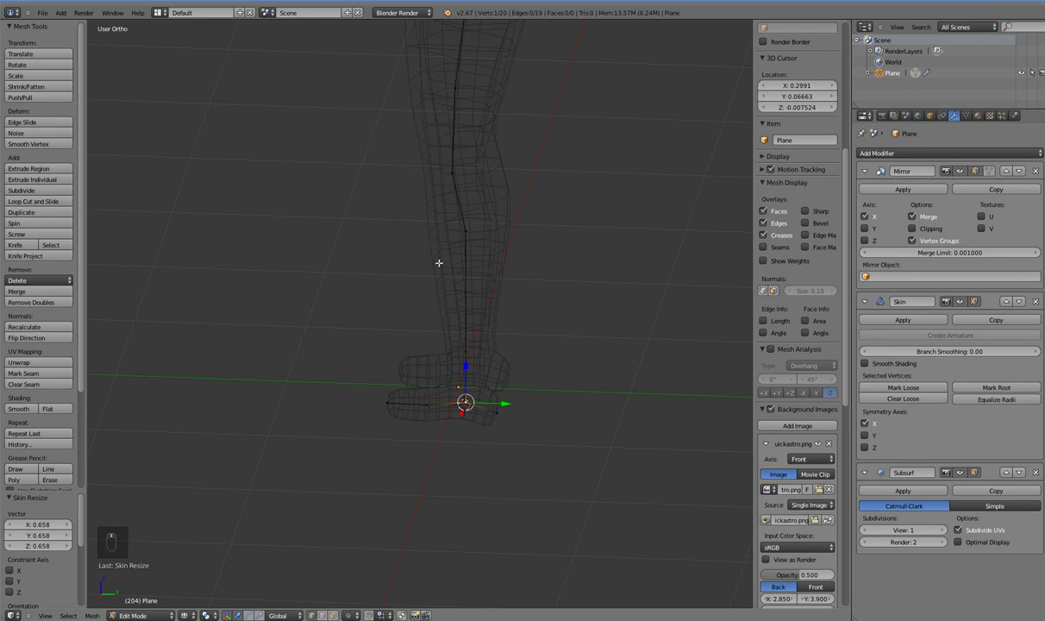
- Subdivide the spine edge and move the new vertex into place along the back in Right view
{"action": "key", "text": "KP_1"}
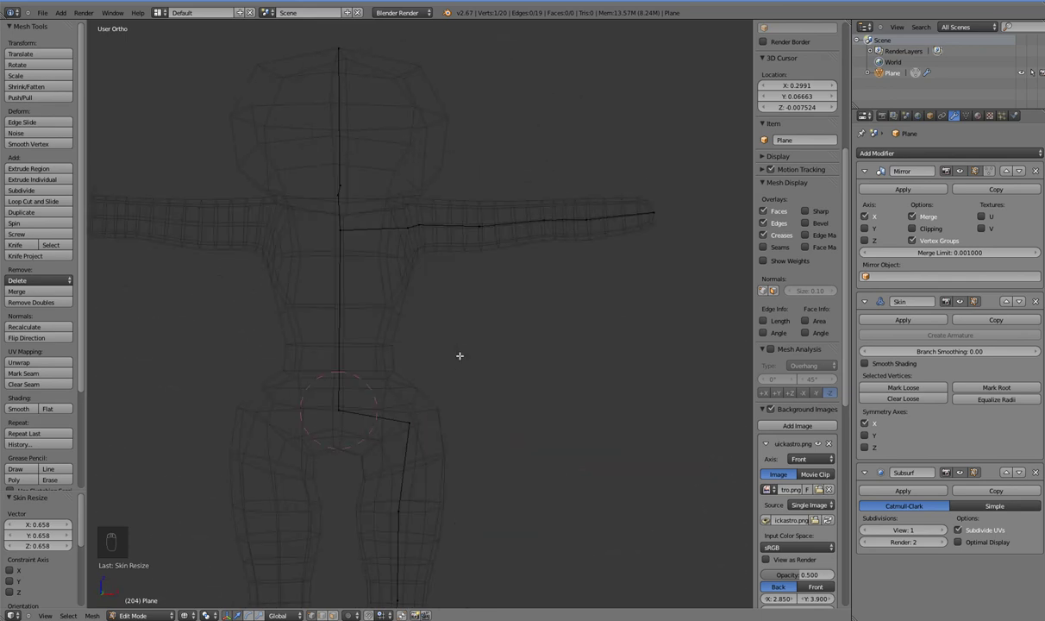
{"action": "key", "text": "KP_3"}
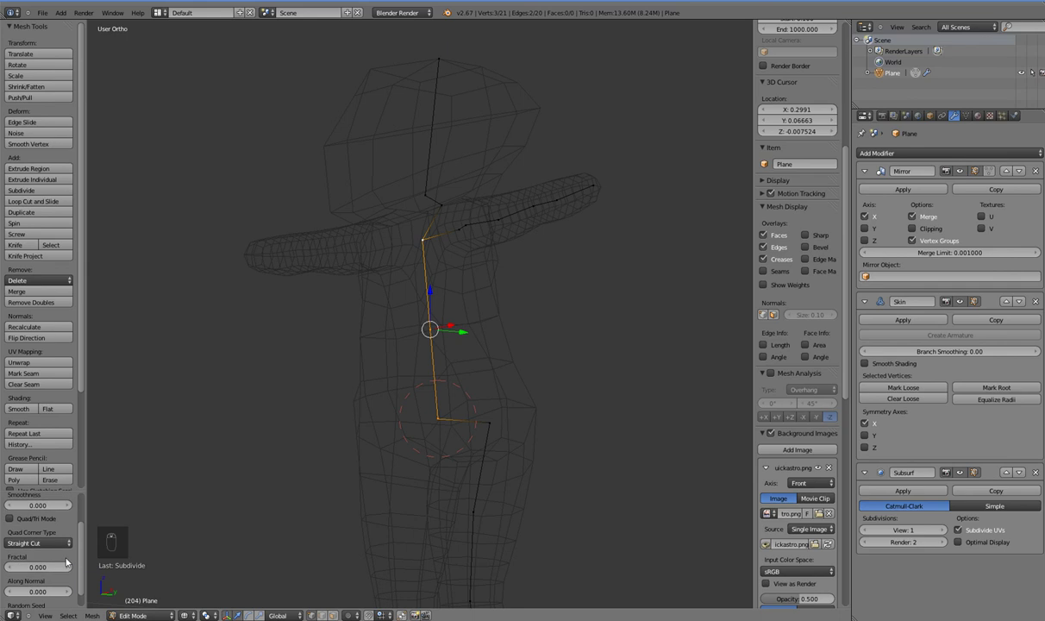
{"action": "left_click_drag", "start_coordinate": [147, 493], "coordinate": [487, 348]}
{"action": "key", "text": "KP_3"}
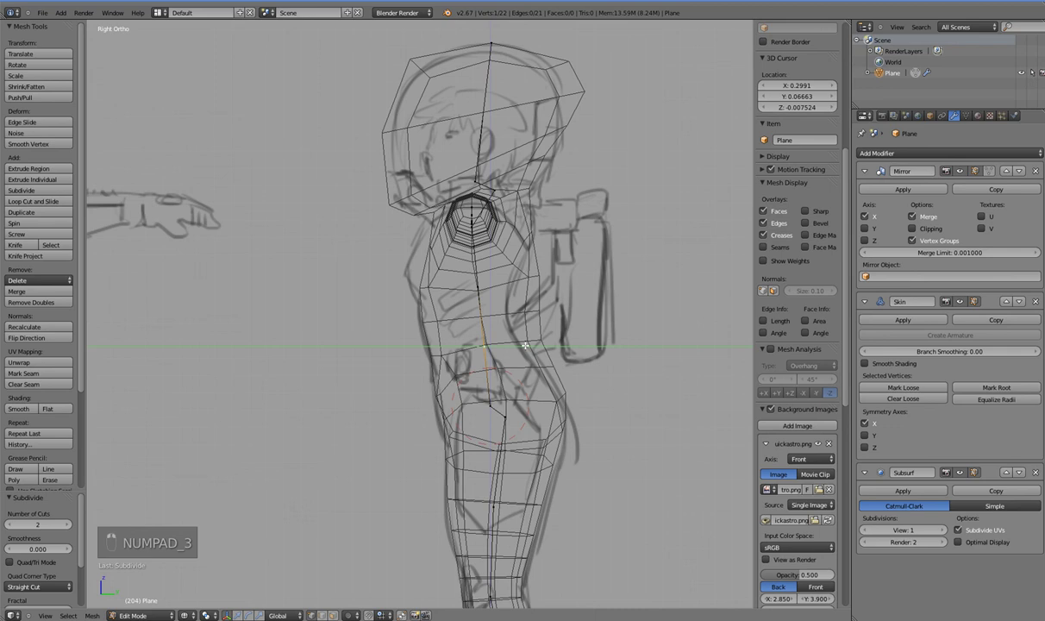
{"action": "key", "text": "ctrl+a"}
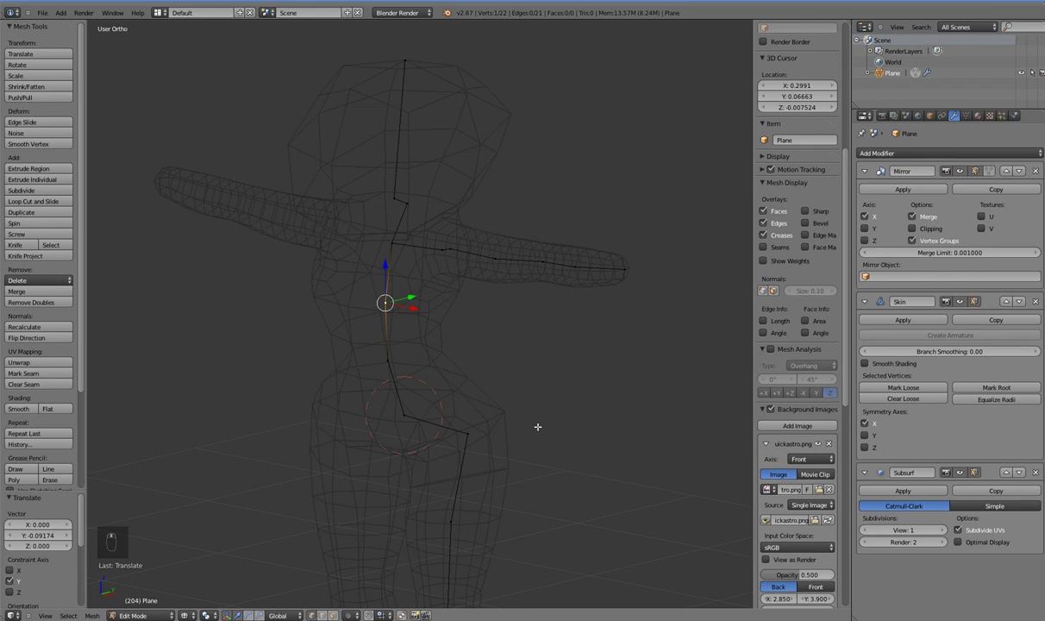
- Extrude a vertex back from the upper spine in side view and resize its skin
{"action": "key", "text": "KP_1"}
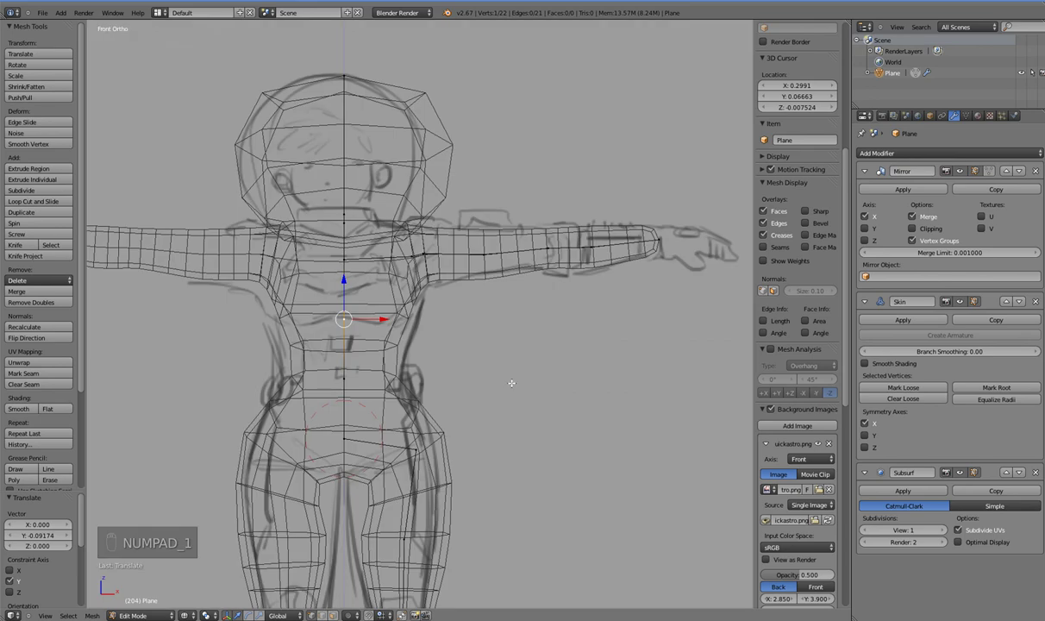
{"action": "key", "text": "KP_3"}
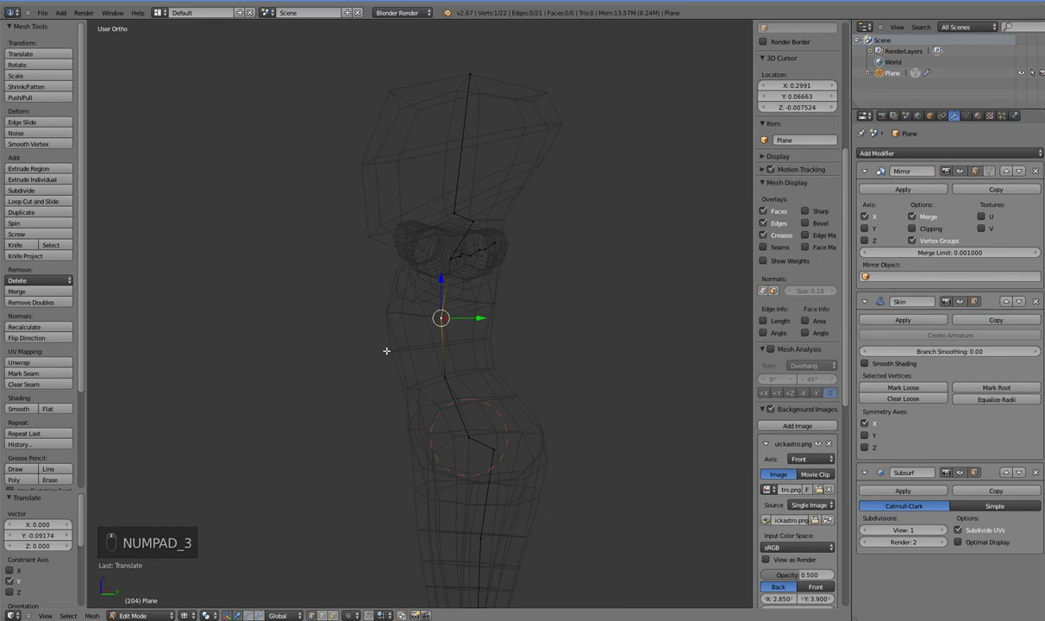
{"action": "key", "text": "KP_3"}
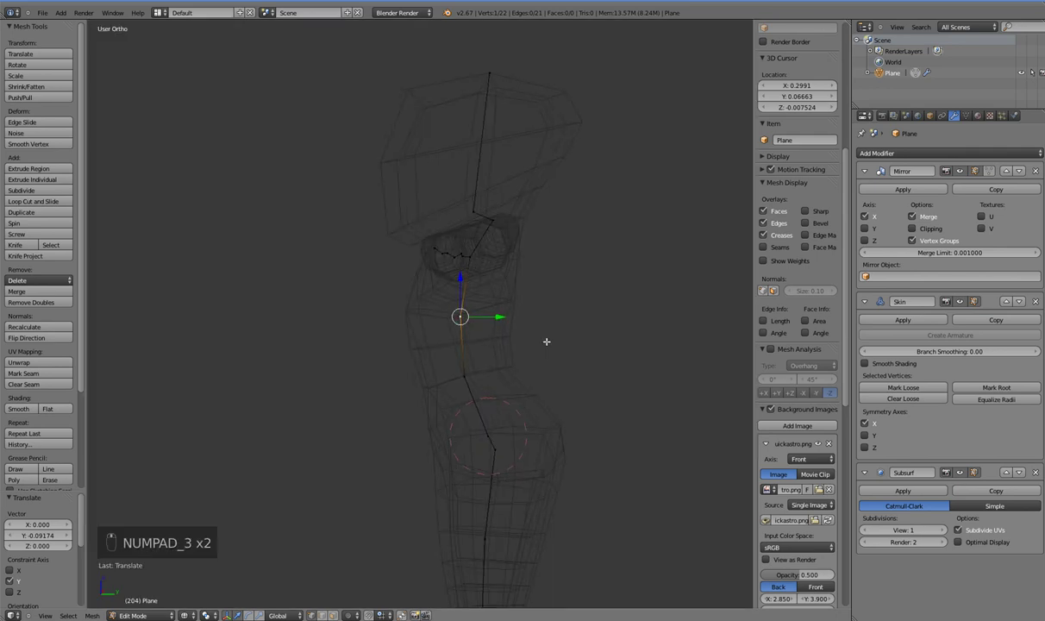
{"action": "key", "text": "KP_3"}
{"action": "key", "text": "e"}
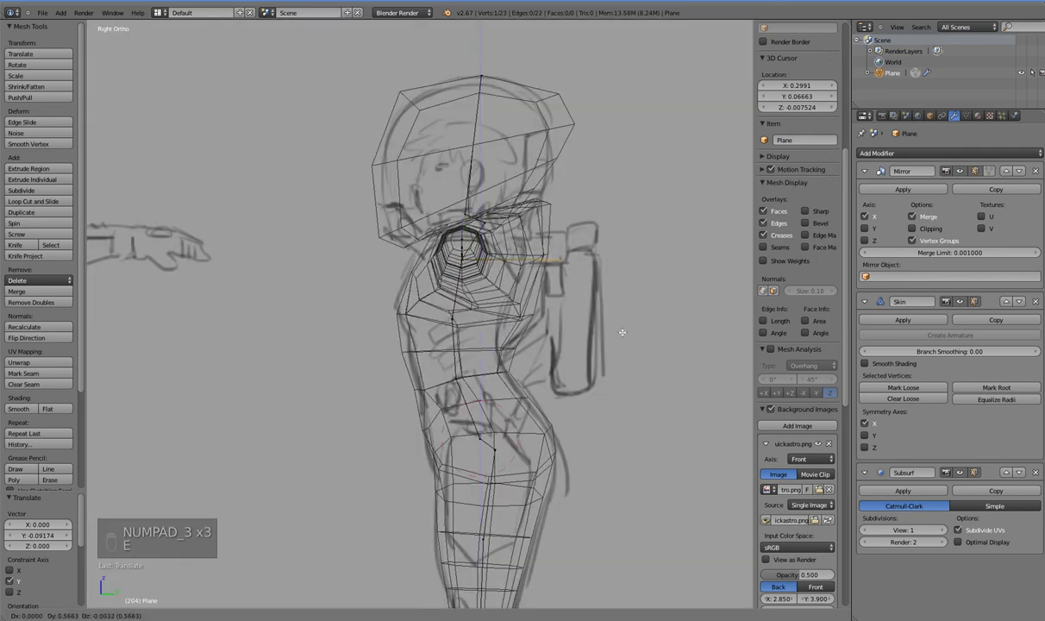
{"action": "left_click", "coordinate": [646, 326]}
{"action": "key", "text": "ctrl+a"}
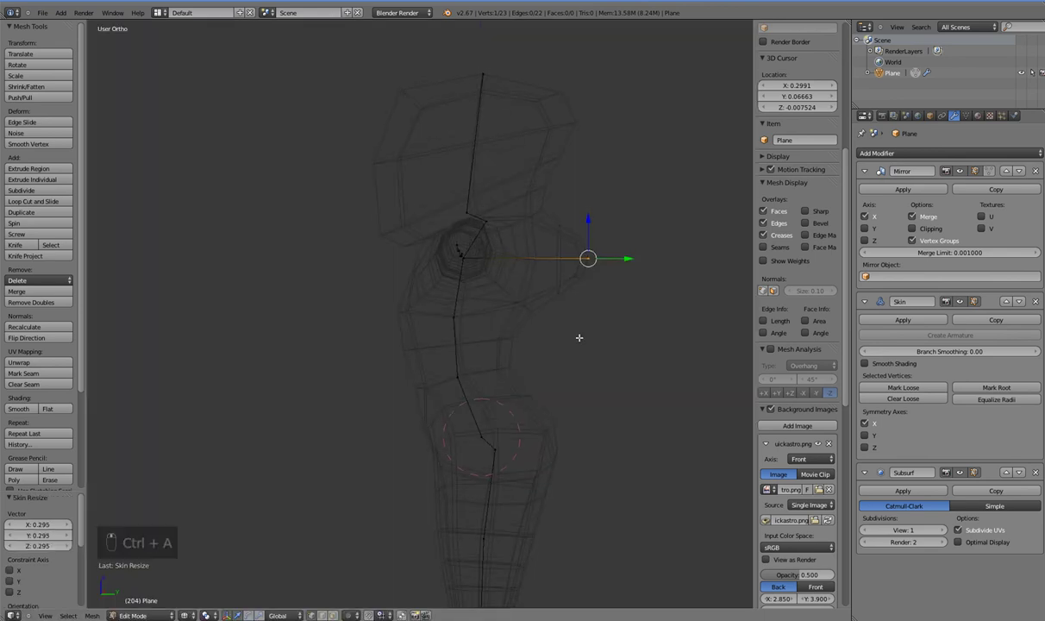
- Extrude the backpack outline downward and close the loop with an F edge to the spine
{"action": "key", "text": "KP_3"}
{"action": "key", "text": "e"}
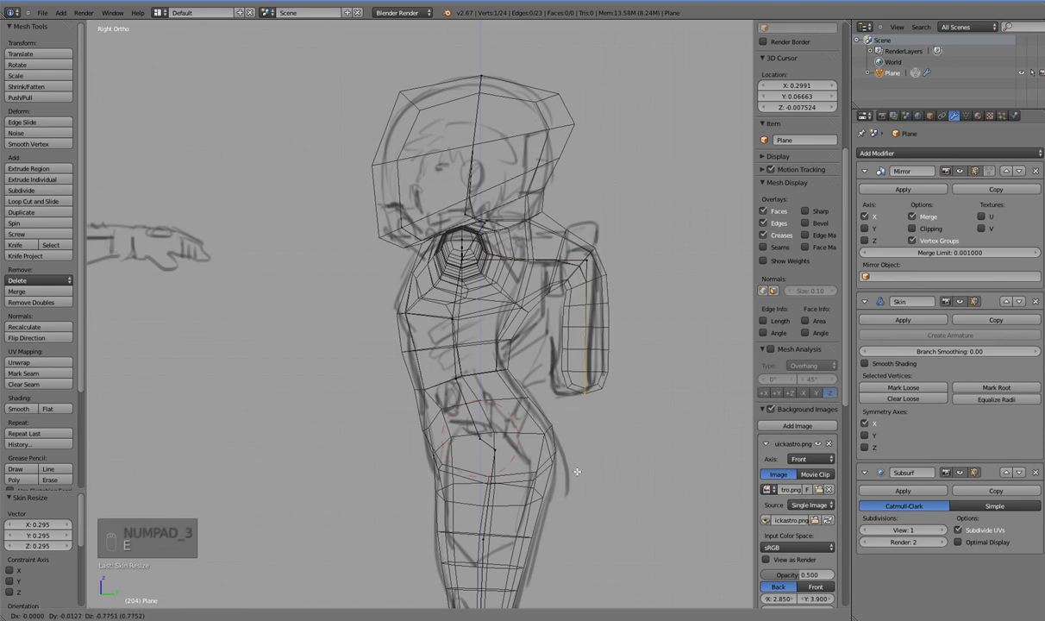
{"action": "key", "text": "ctrl+a"}
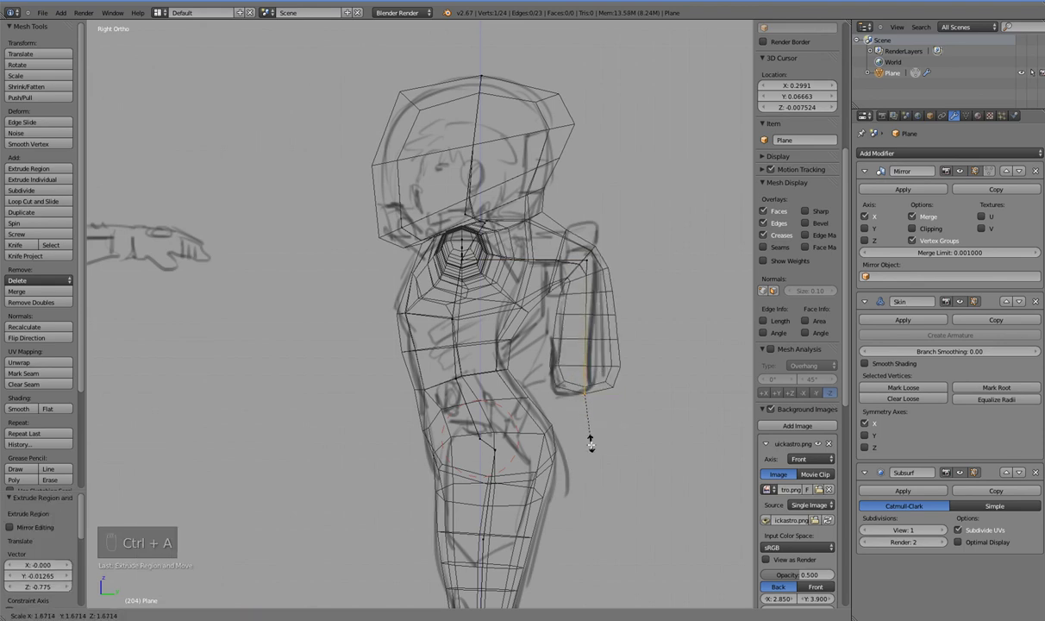
{"action": "left_click_drag", "start_coordinate": [587, 402], "coordinate": [602, 320]}
{"action": "middle_click", "coordinate": [602, 320]}
{"action": "key", "text": "ctrl+z"}
{"action": "key", "text": "e"}
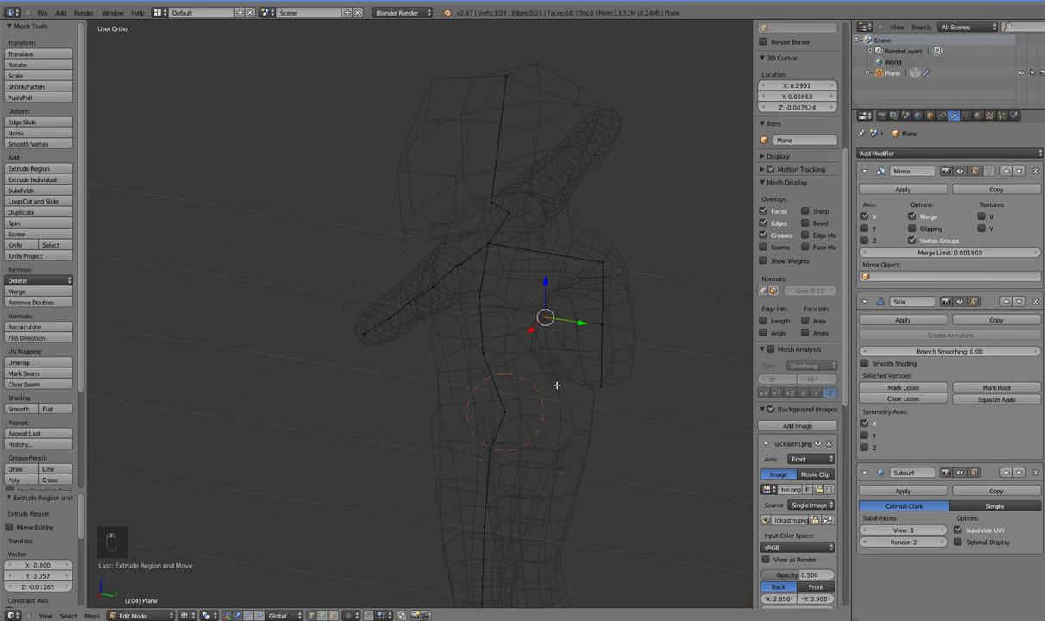
{"action": "left_click_drag", "start_coordinate": [492, 264], "coordinate": [497, 271]}
{"action": "key", "text": "f"}
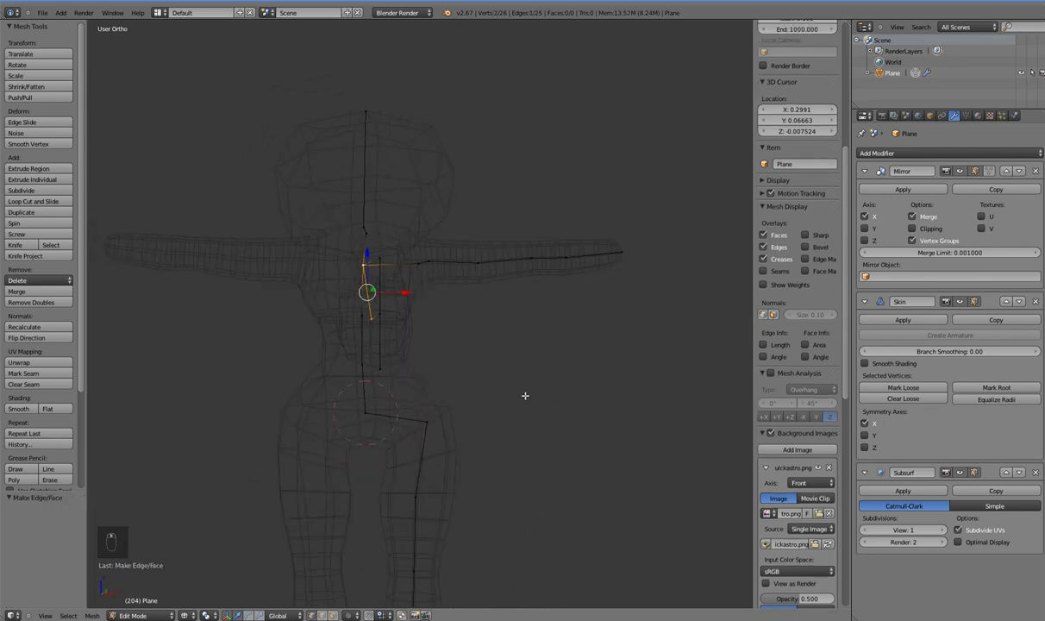
- Resize the backpack vertex skin much thicker, checking it in solid shading
{"action": "key", "text": "z"}
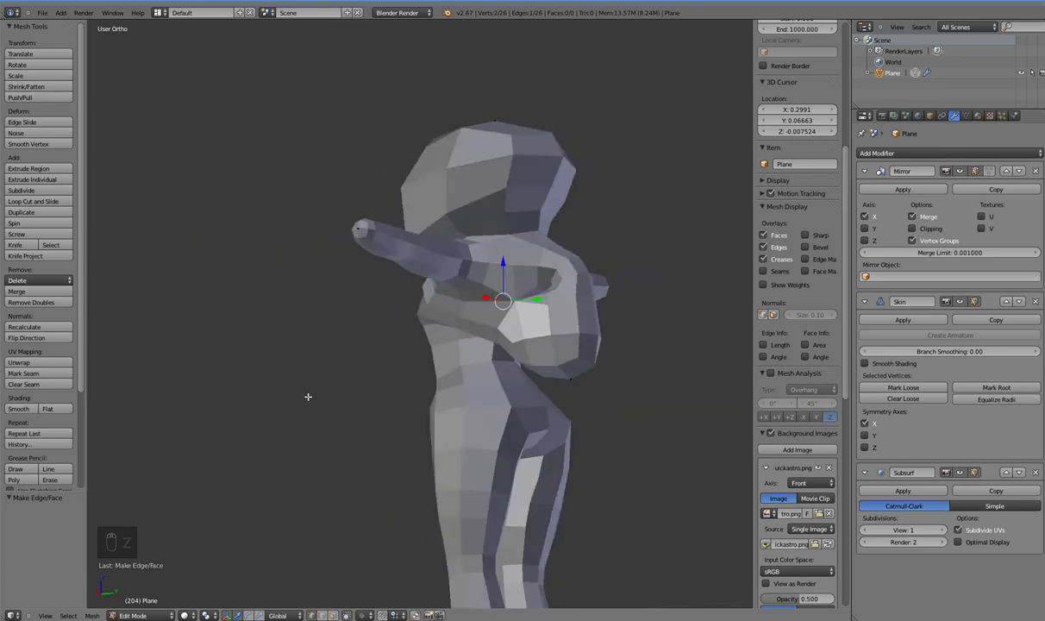
{"action": "key", "text": "KP_3"}
{"action": "key", "text": "z"}
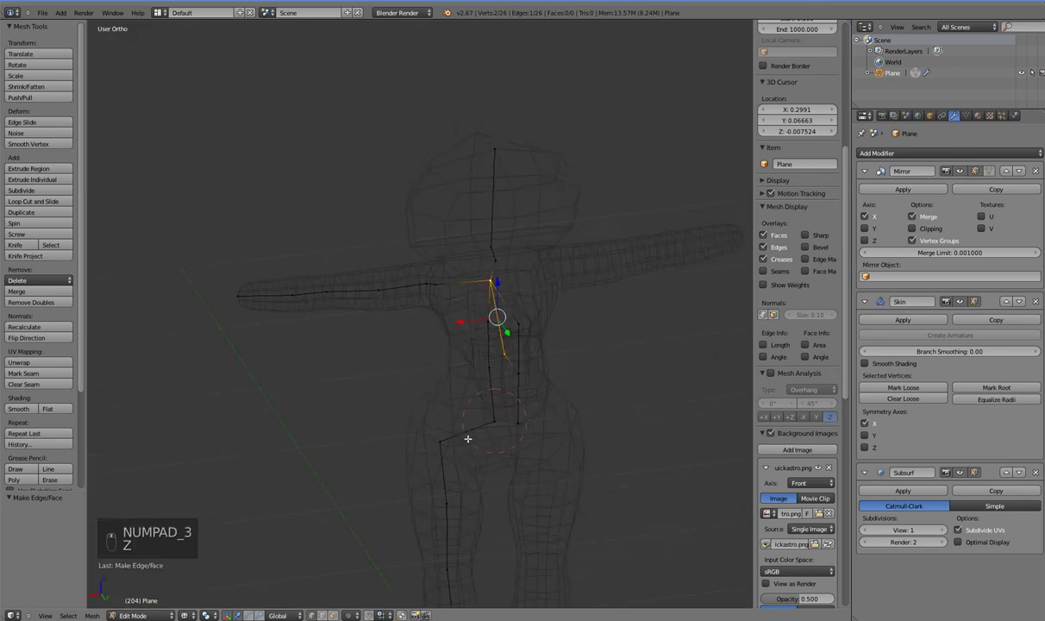
{"action": "key", "text": "s"}
{"action": "key", "text": "ctrl+a"}
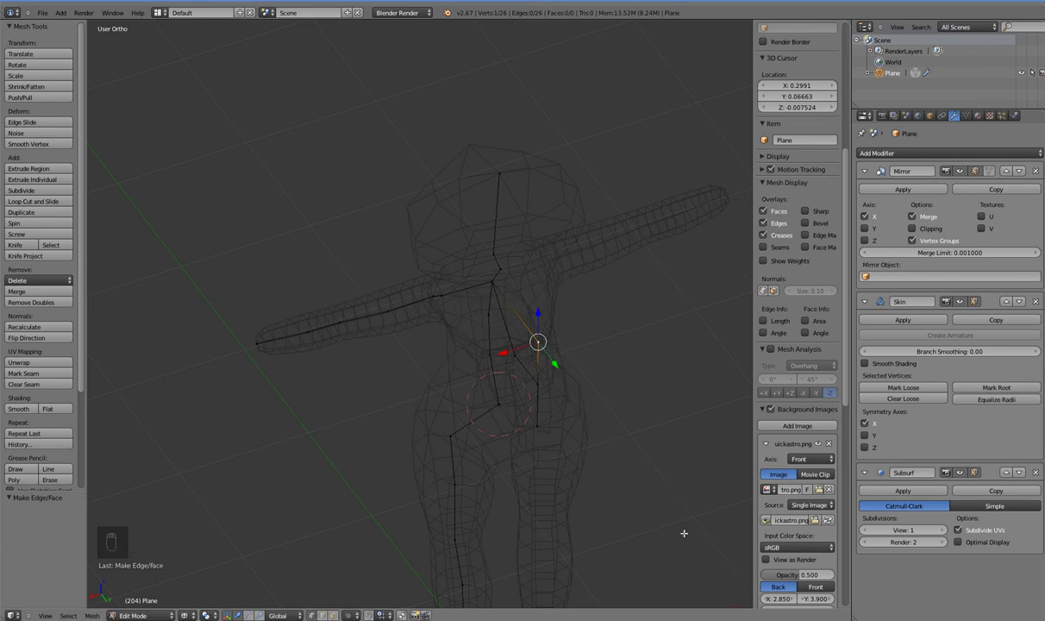
{"action": "key", "text": "ctrl+a"}
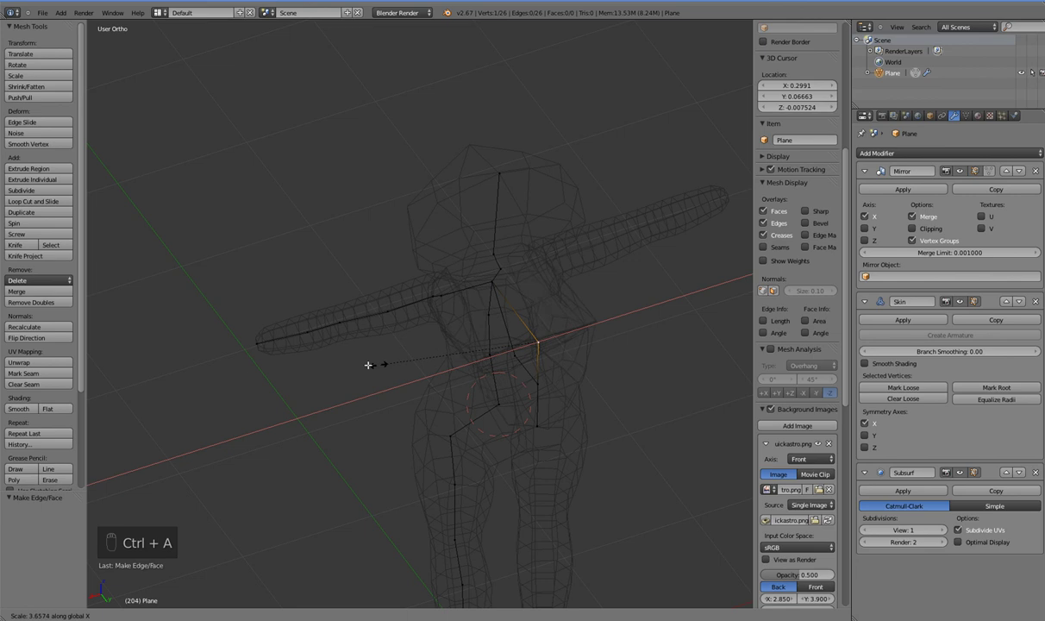
{"action": "left_click_drag", "start_coordinate": [484, 351], "coordinate": [591, 447]}
{"action": "key", "text": "ctrl+a"}
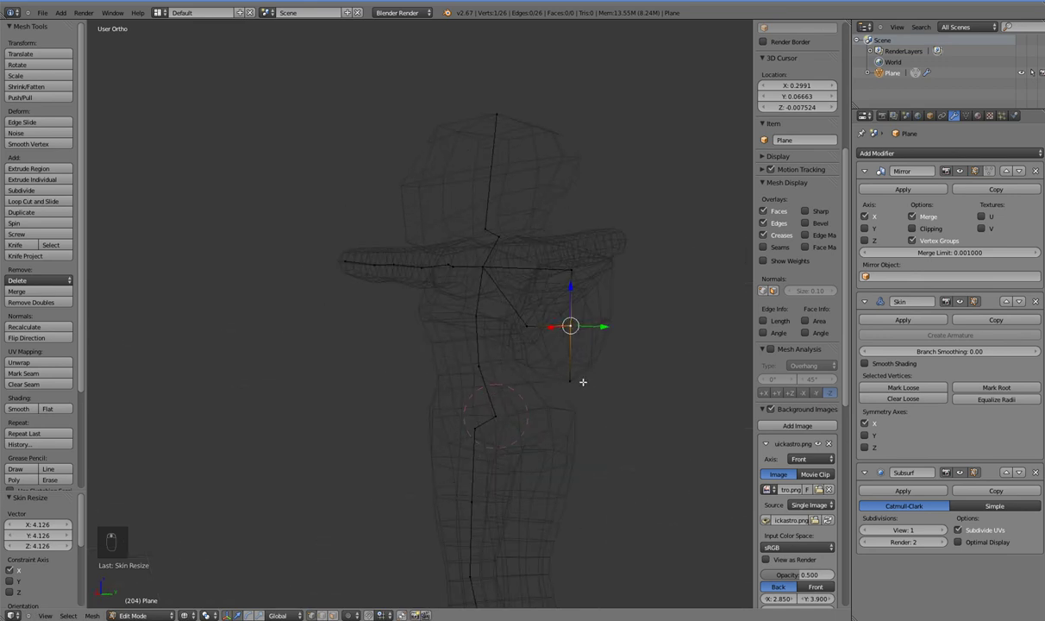
- Preview the bulkier backpack, remove a surplus backpack vertex and lower the lower corner
{"action": "key", "text": "z"}
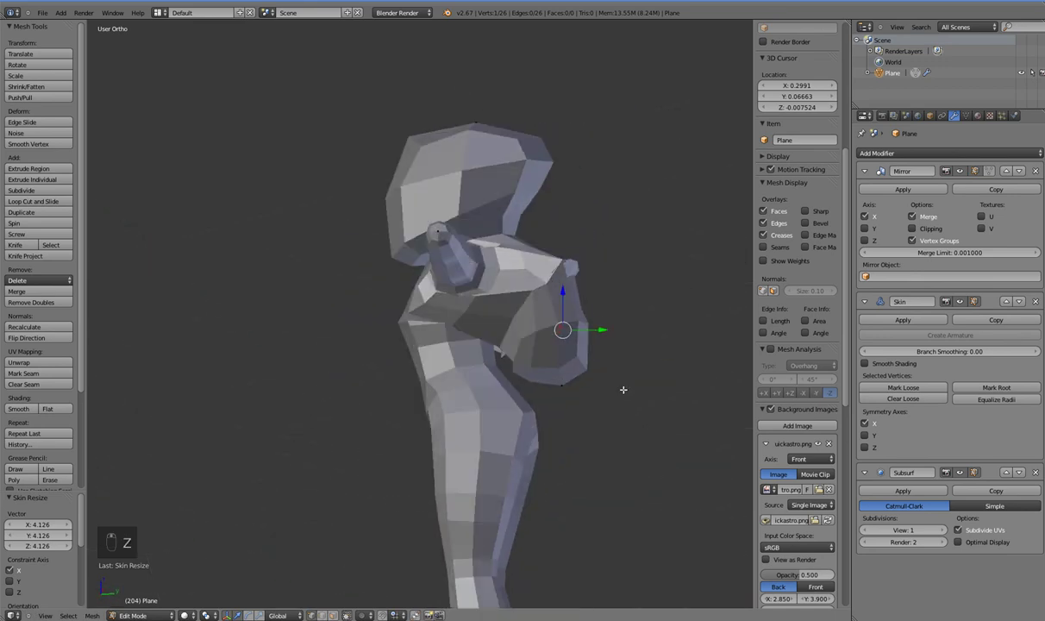
{"action": "key", "text": "Tab"}
{"action": "key", "text": "Tab"}
{"action": "key", "text": "z"}
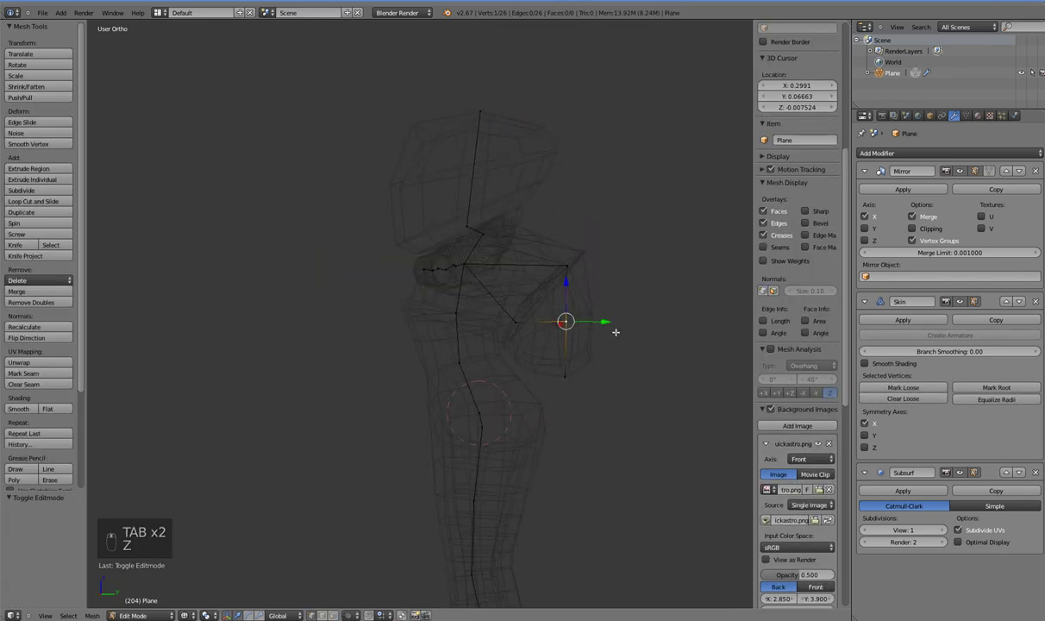
{"action": "key", "text": "x"}
{"action": "left_click", "coordinate": [573, 313]}
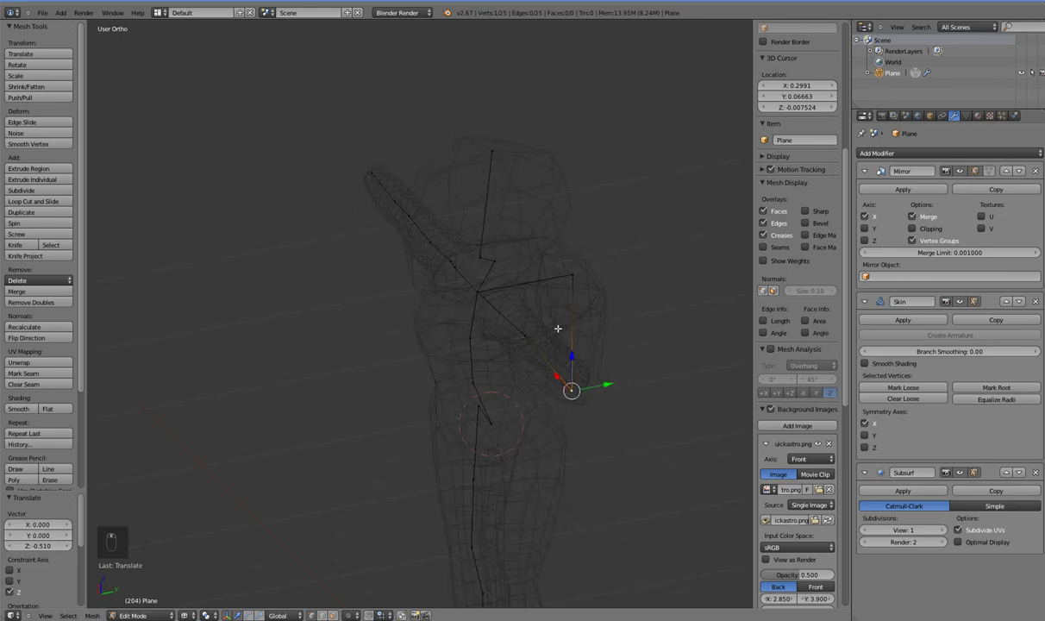
- Delete a backpack vertex, then move the remaining one along one axis in Right view to match the sketch
{"action": "left_click_drag", "start_coordinate": [563, 349], "coordinate": [524, 334]}
{"action": "key", "text": "x"}
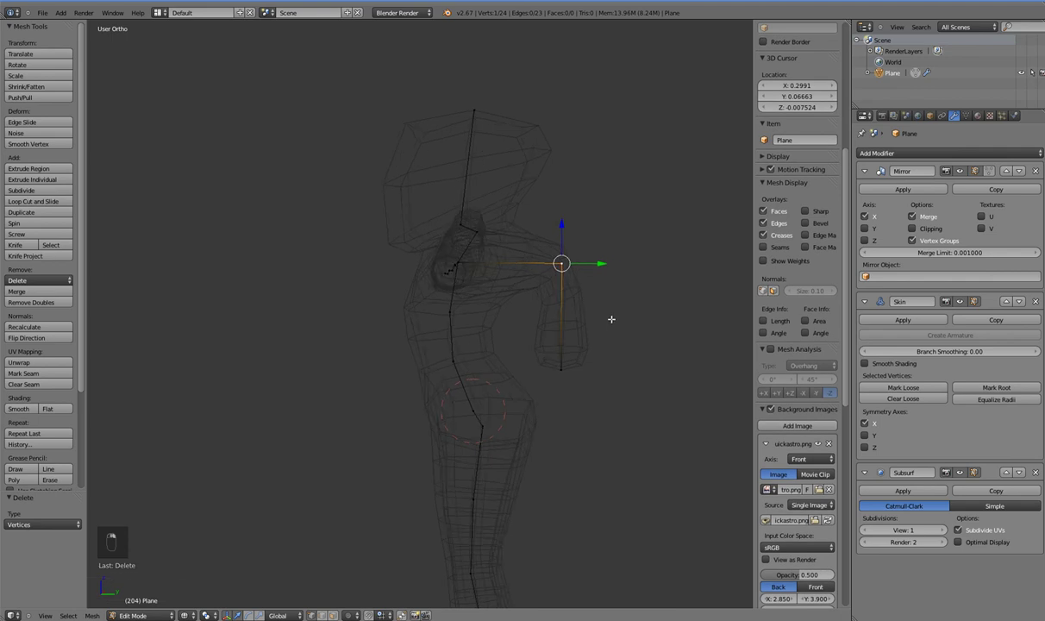
{"action": "key", "text": "KP_3"}
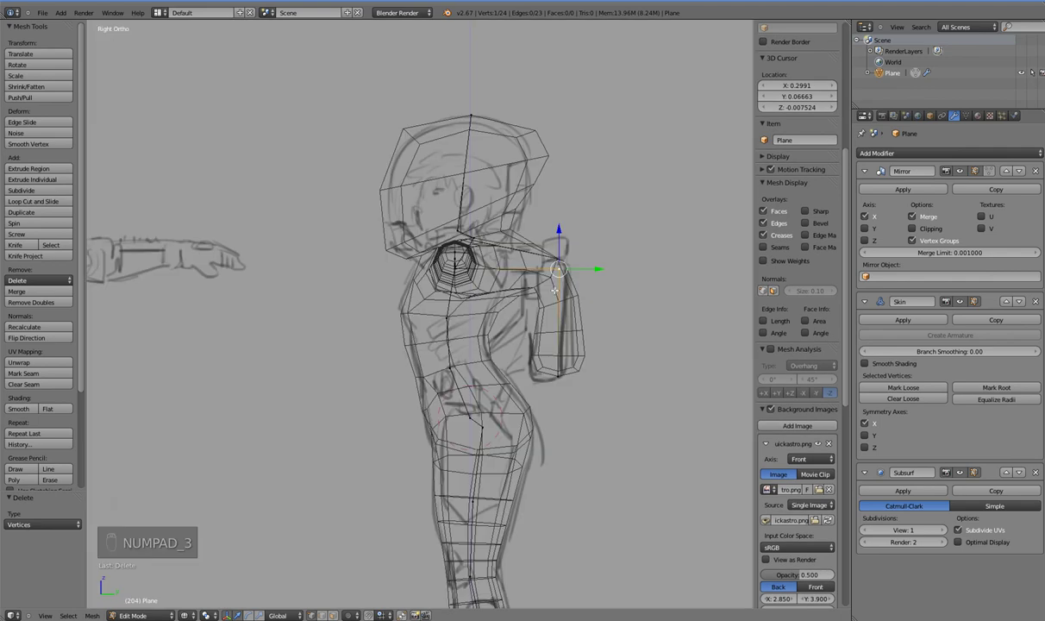
{"action": "left_click", "coordinate": [594, 320]}
{"action": "key", "text": "s"}
{"action": "key", "text": "ctrl+a"}
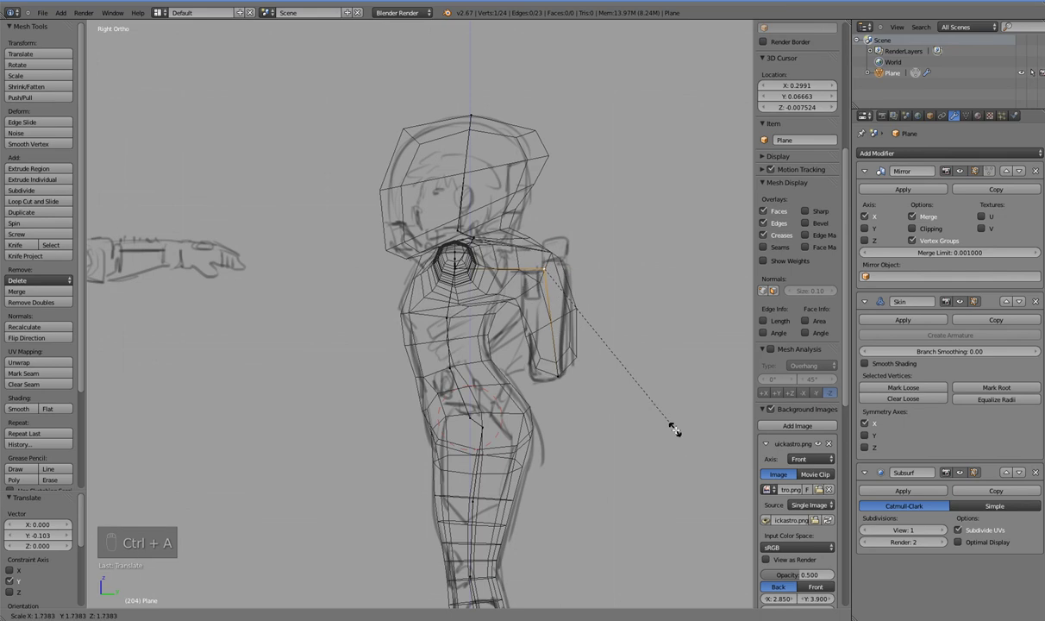
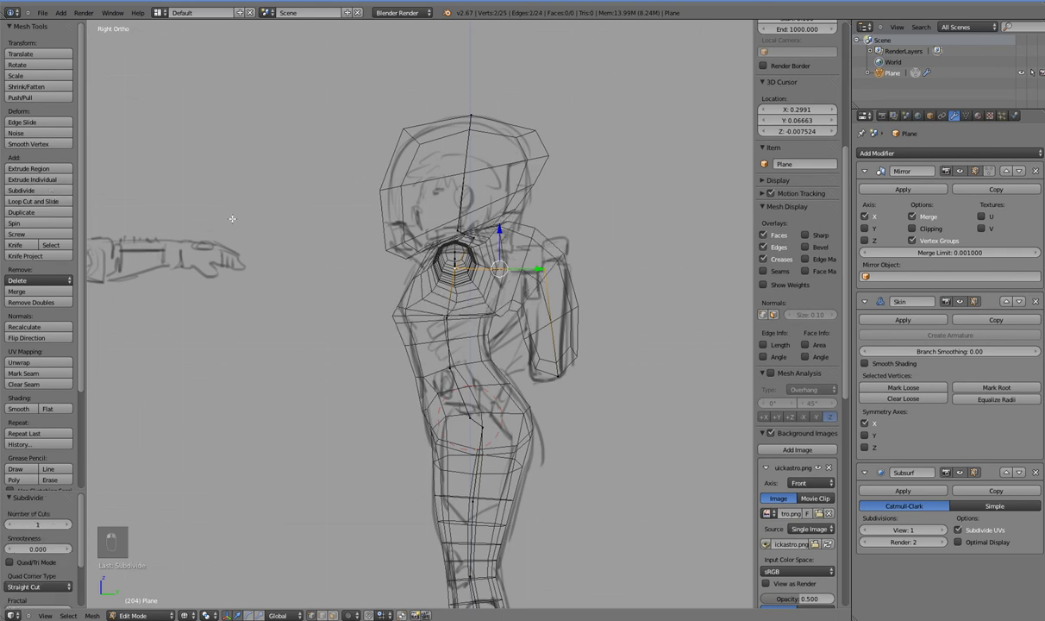
- Skin-resize the lower torso vertex to shrink its thickness, checking from the side view
{"action": "key", "text": "ctrl+a"}
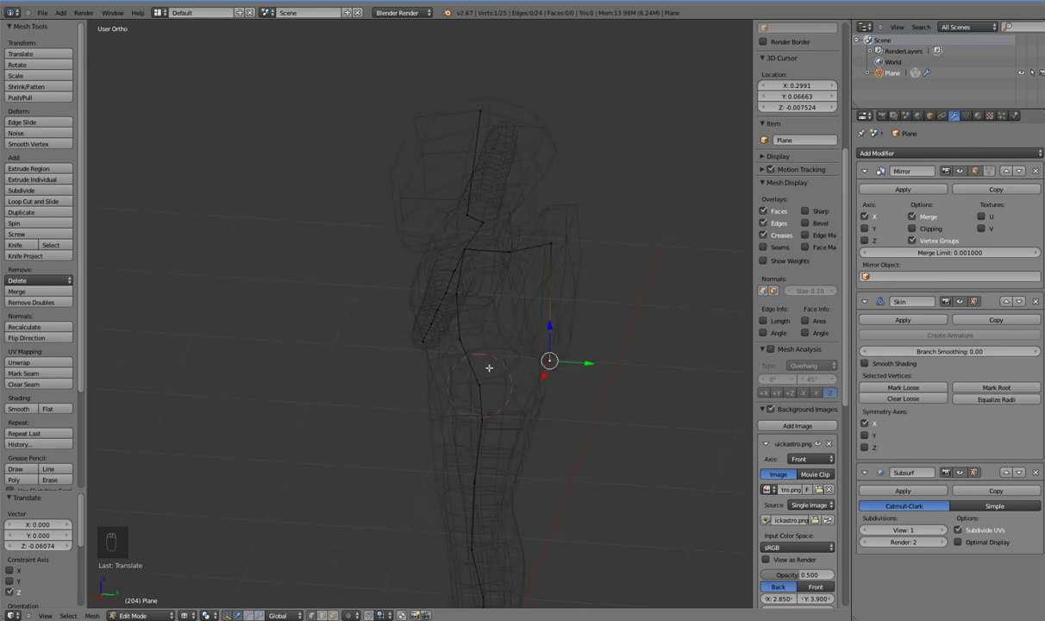
{"action": "key", "text": "KP_3"}
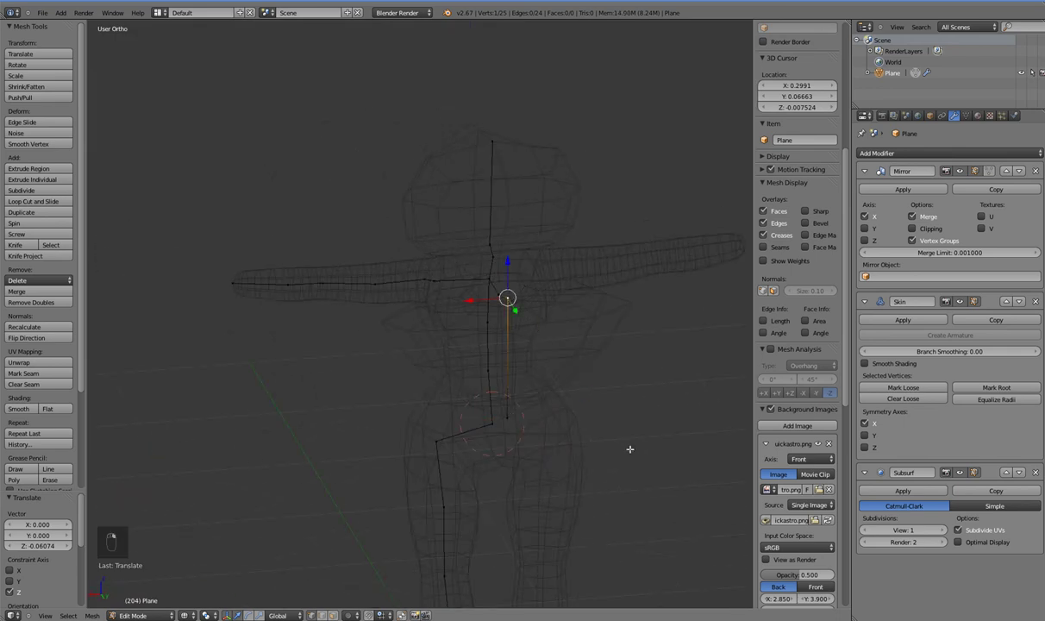
{"action": "key", "text": "ctrl+a"}
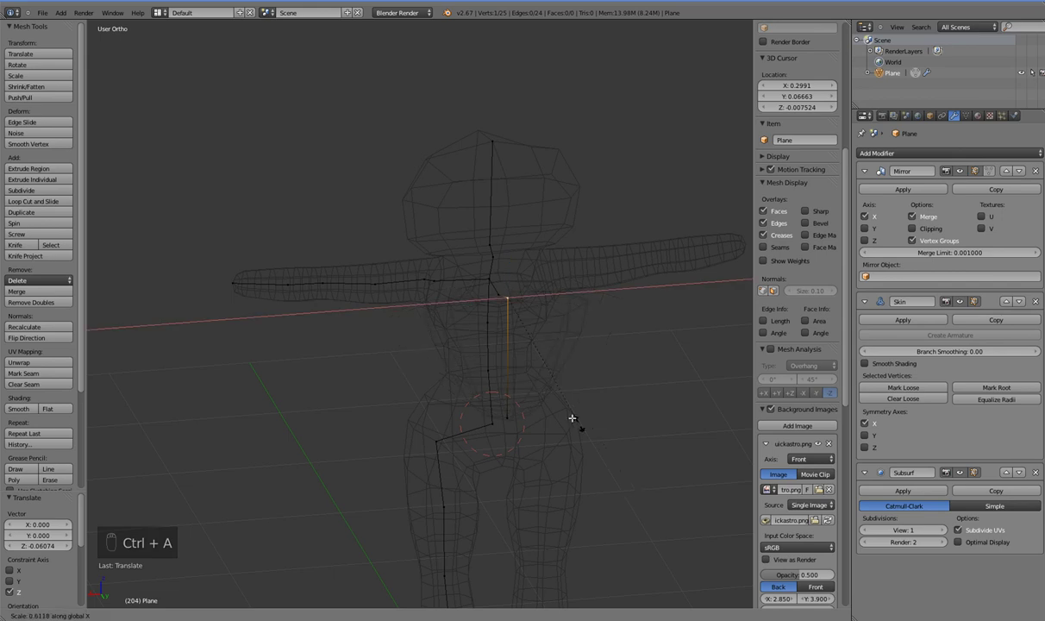
{"action": "left_click_drag", "start_coordinate": [561, 404], "coordinate": [613, 456]}
{"action": "key", "text": "ctrl+a"}
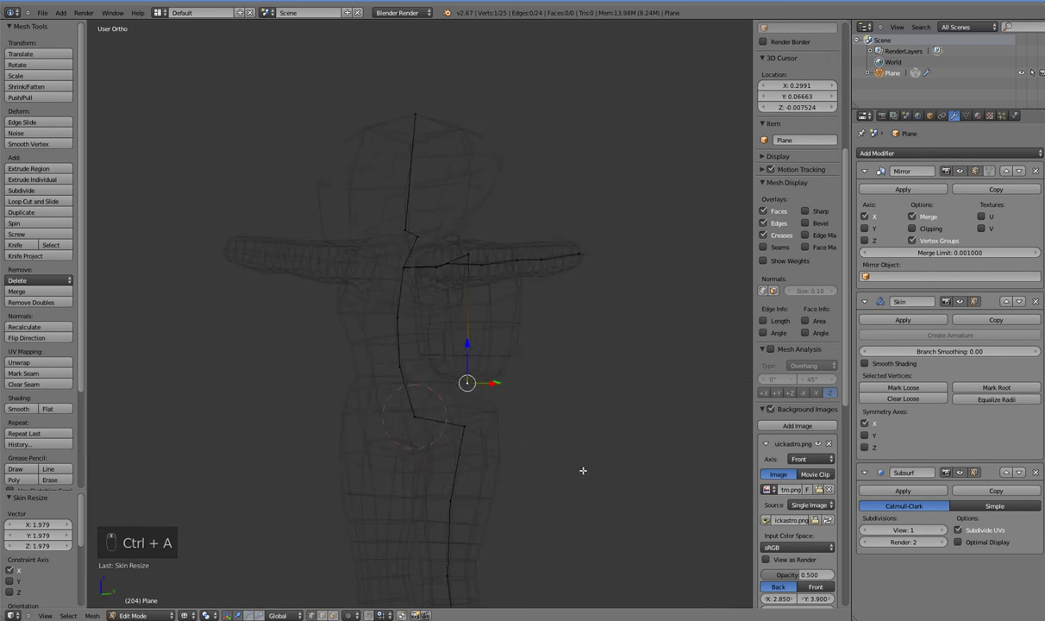
- Return to Object Mode and review the solid-shaded pilot body from another angle
{"action": "key", "text": "Tab"}
{"action": "key", "text": "z"}
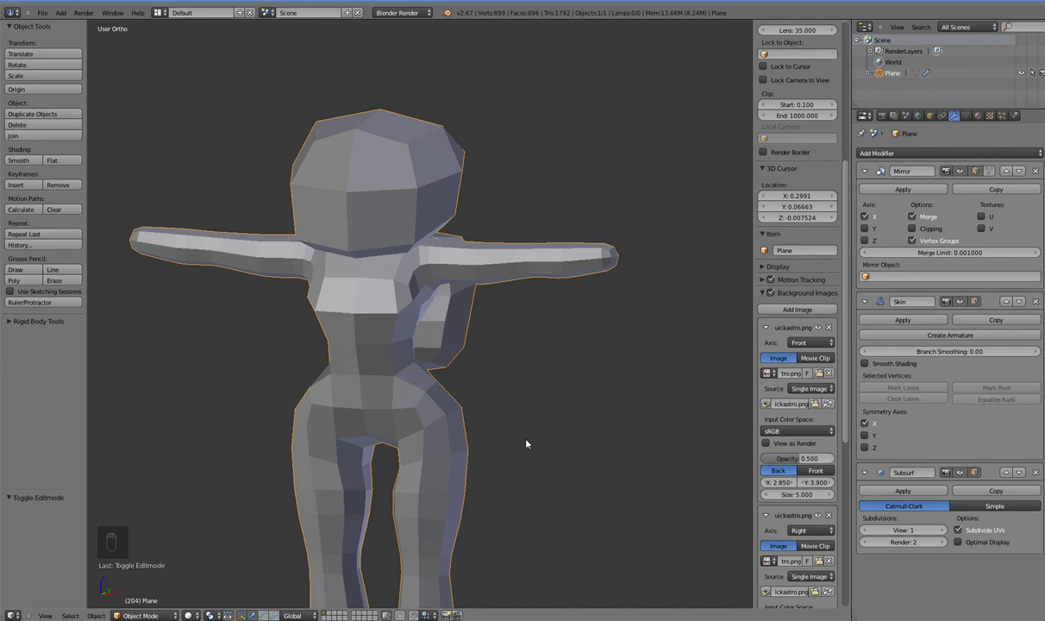
{"action": "left_click_drag", "start_coordinate": [502, 412], "coordinate": [313, 448]}
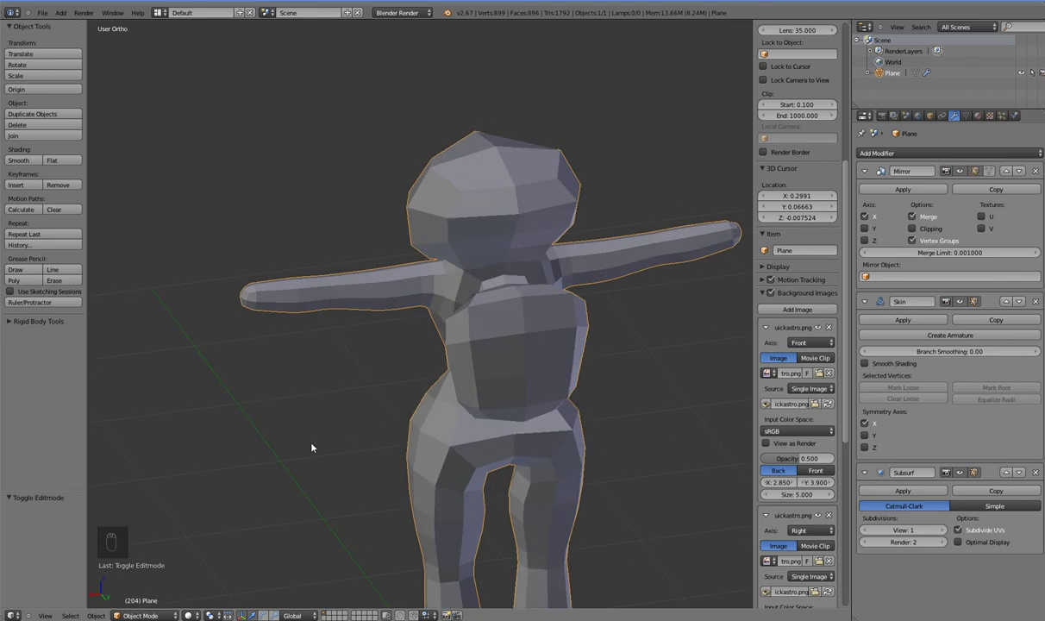